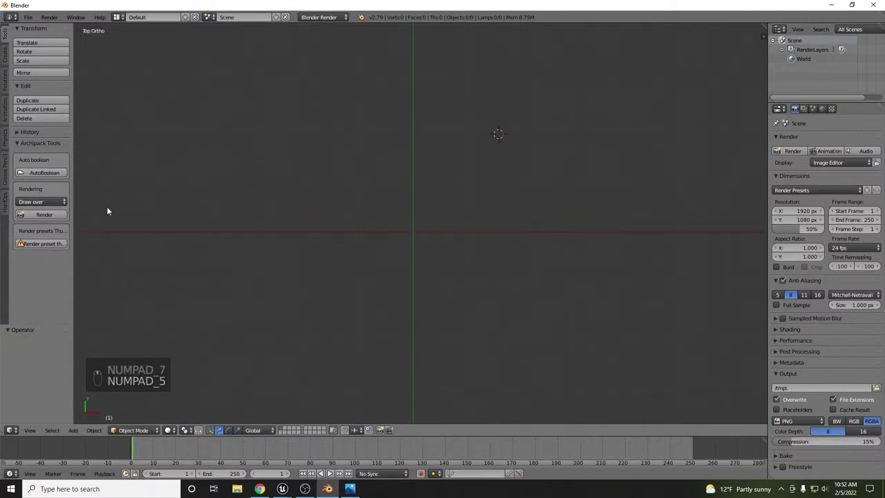
Reveal the viewport properties shelf to add the lock plate photo as a background image.
key("n")
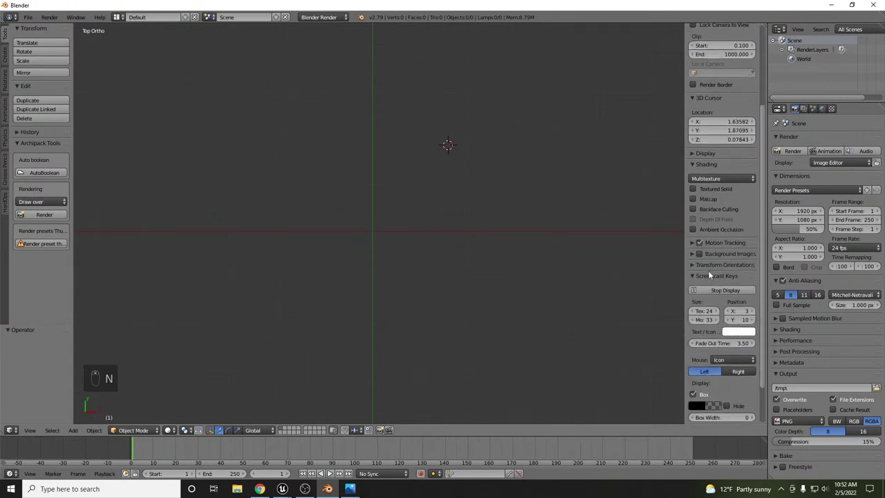
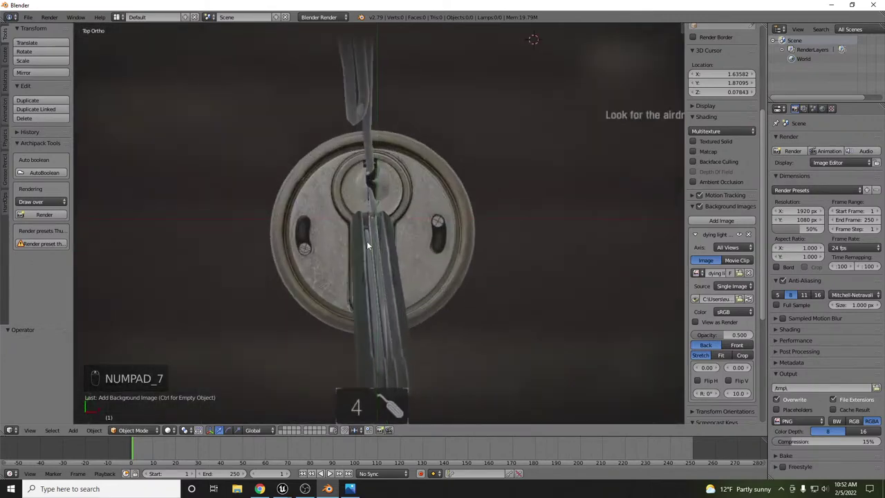
Add a circle mesh and roughly move and scale it over the plate's centre.
middle_click(377, 151)
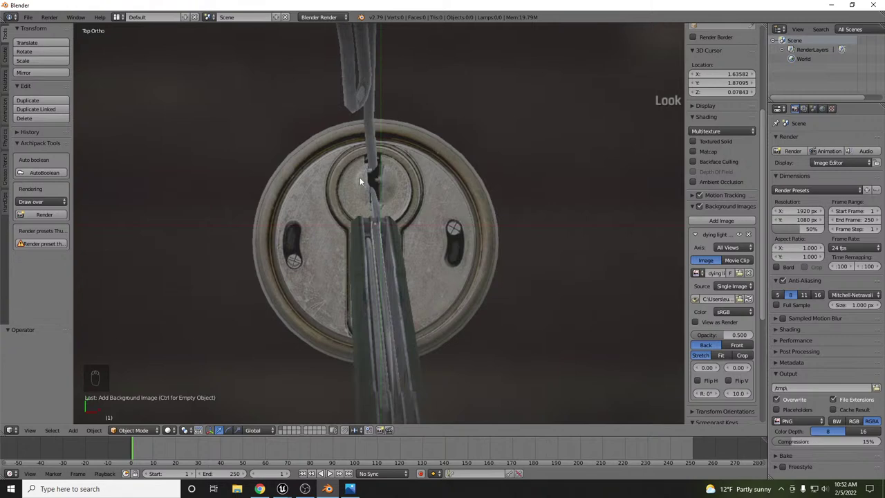
key("shift+a")
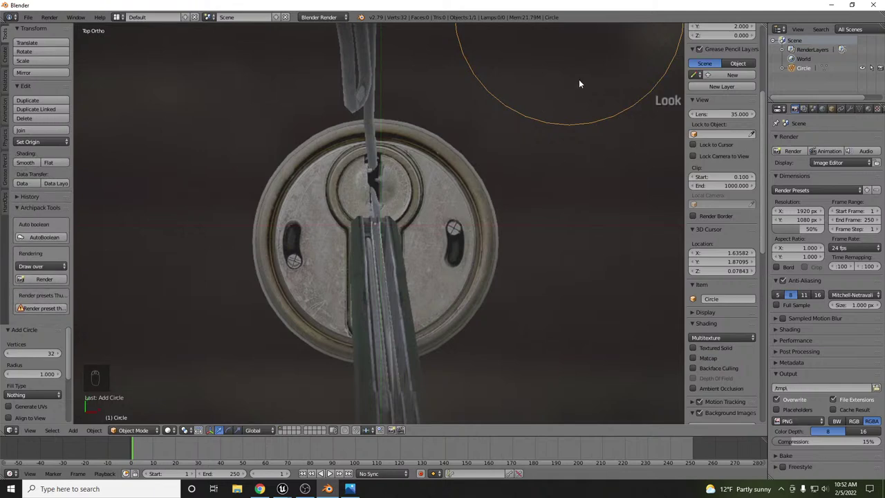
key("g")
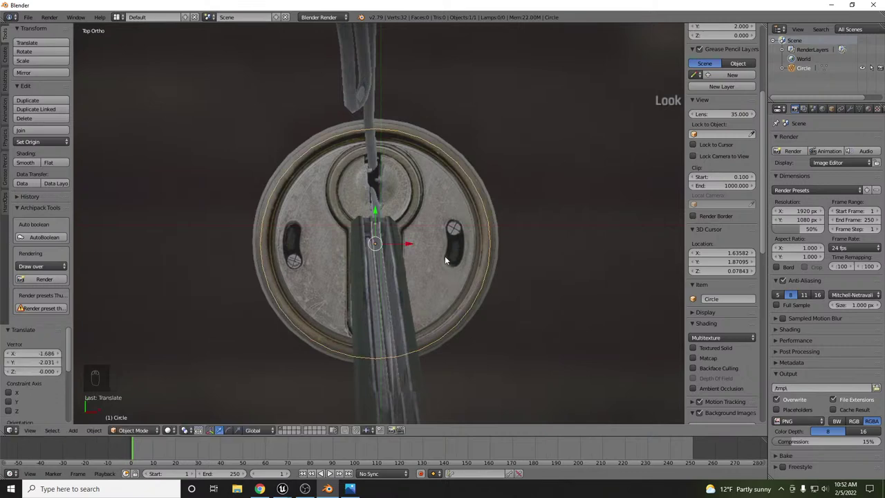
key("s")
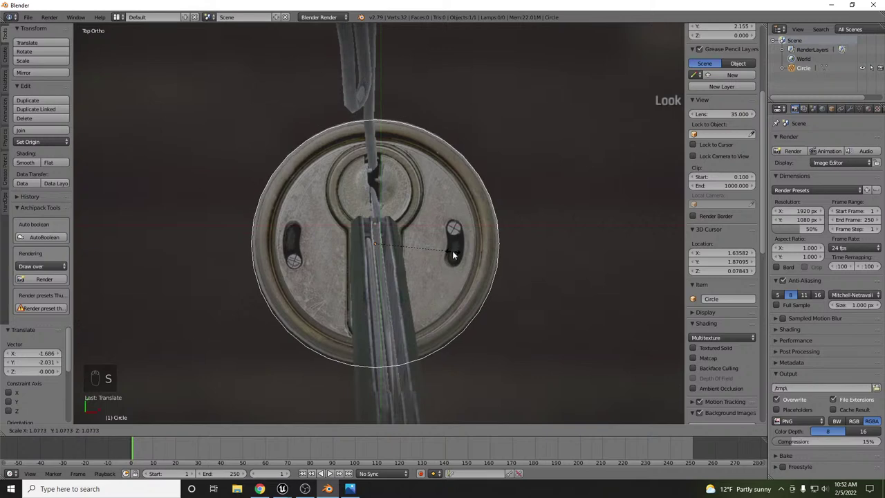
Fine-tune the circle's position and size until it matches the plate's outer rim.
key("g")
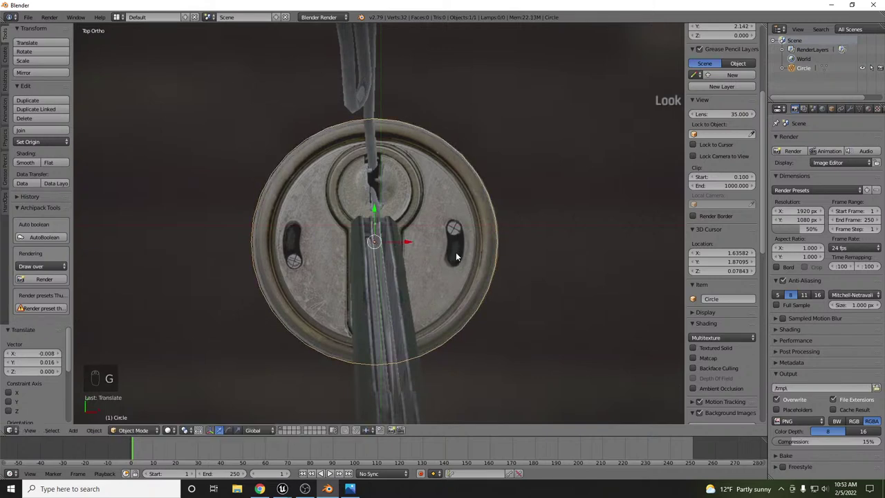
key("Tab")
key("Tab")
key("alt+g")
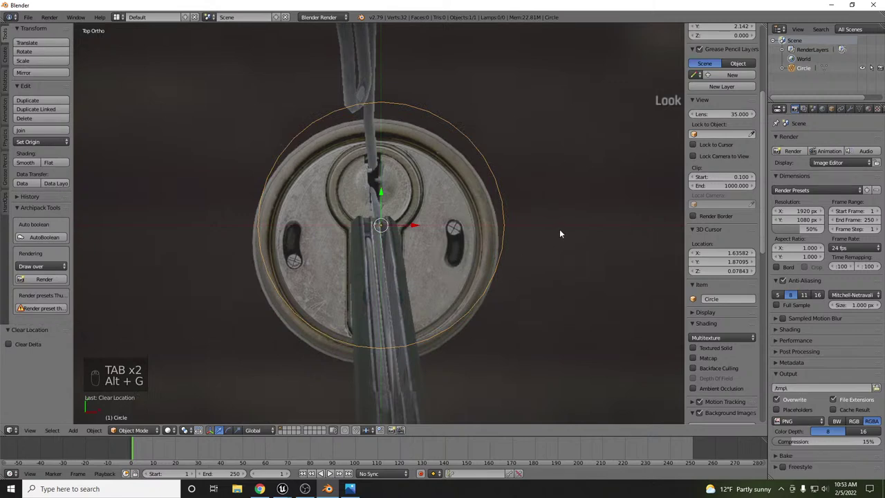
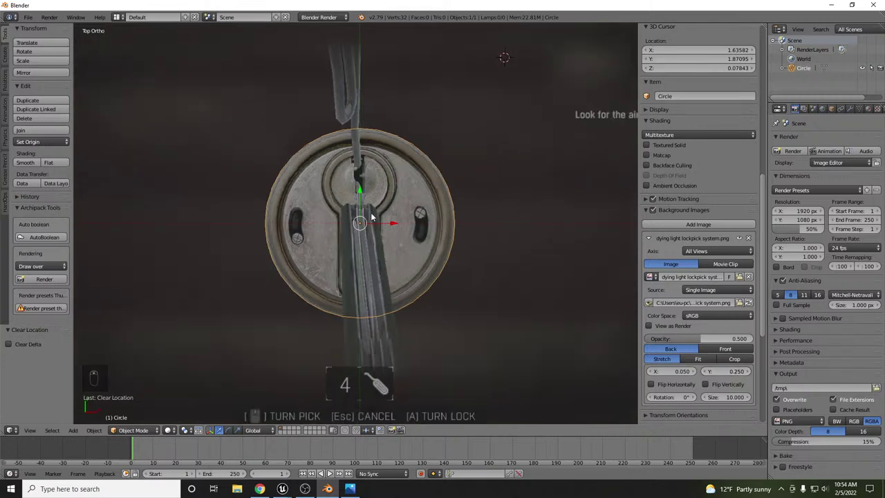
Zoom onto the plate and fill the circle outline into a single disc face in Edit Mode.
left_click_drag(337, 226, 439, 163)
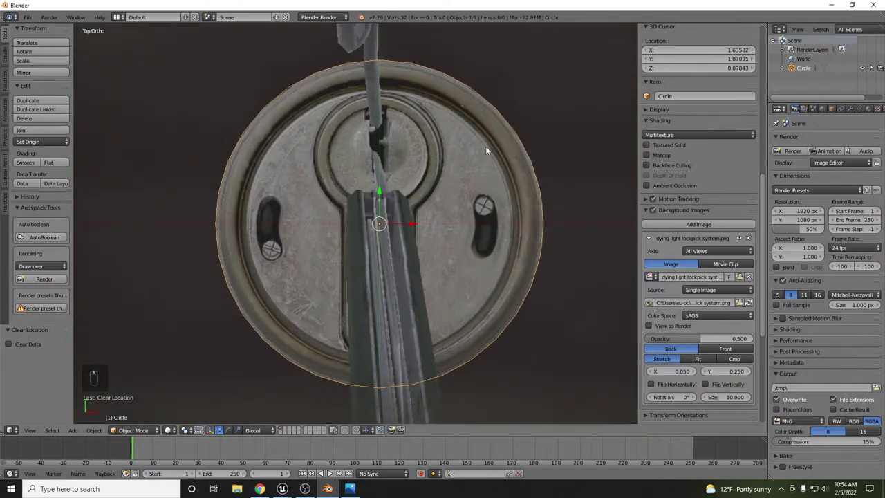
key("Tab")
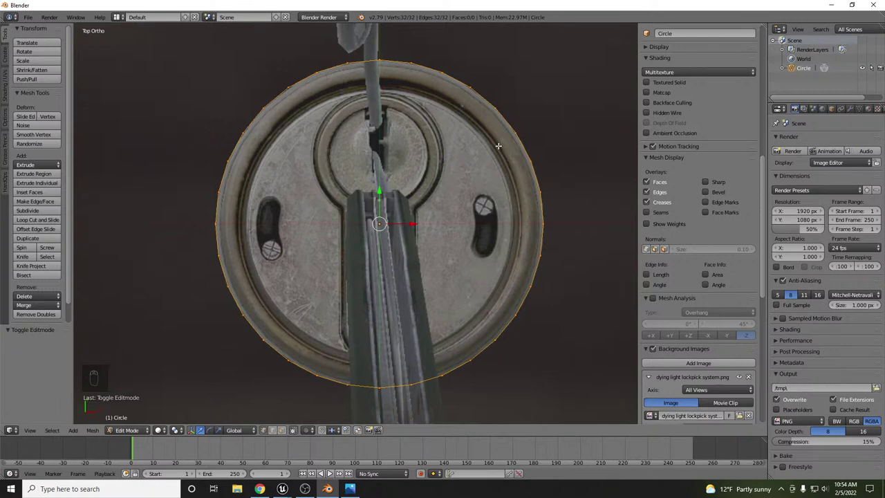
key("f")
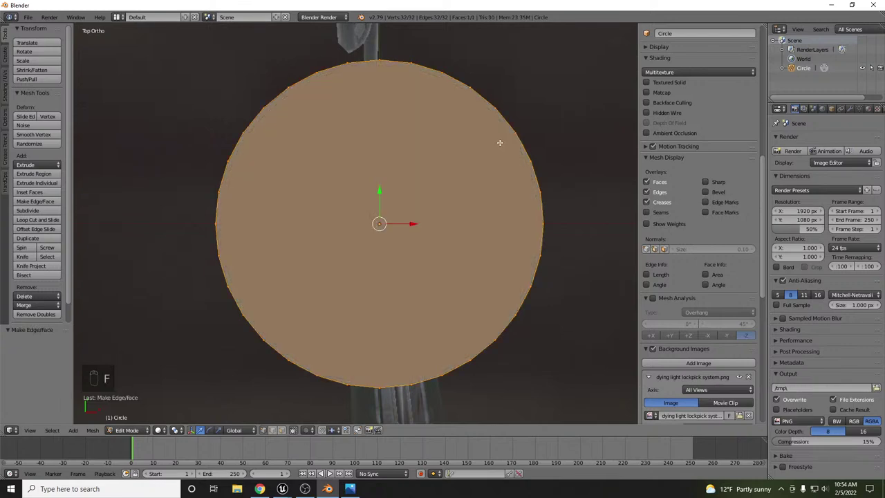
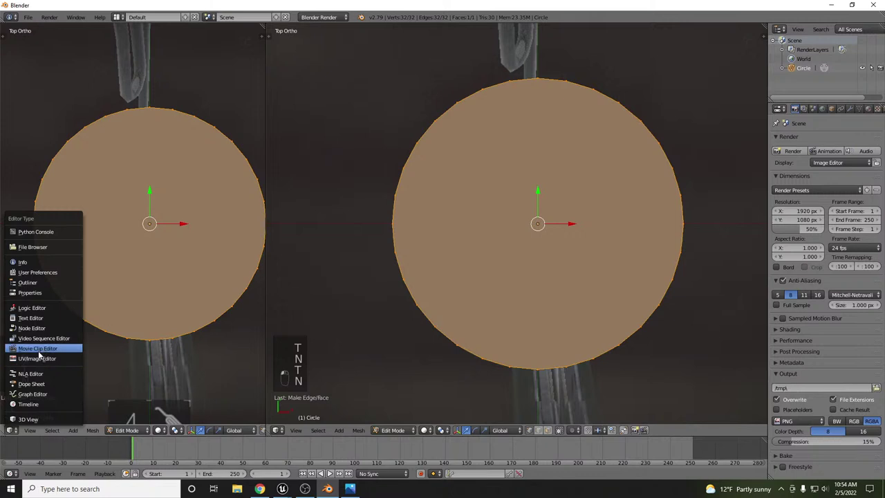
Make the left view a UV/Image Editor, Smart UV Project the disc, and reshow background image settings.
left_click(42, 358)
key("u")
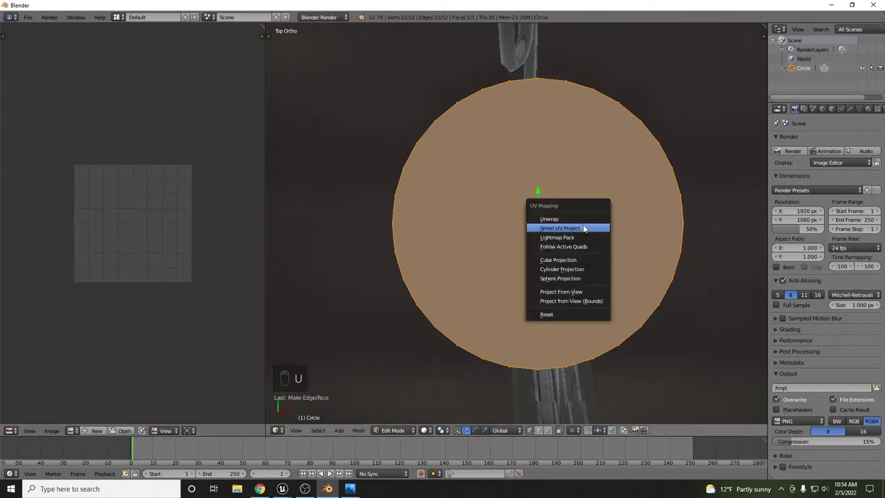
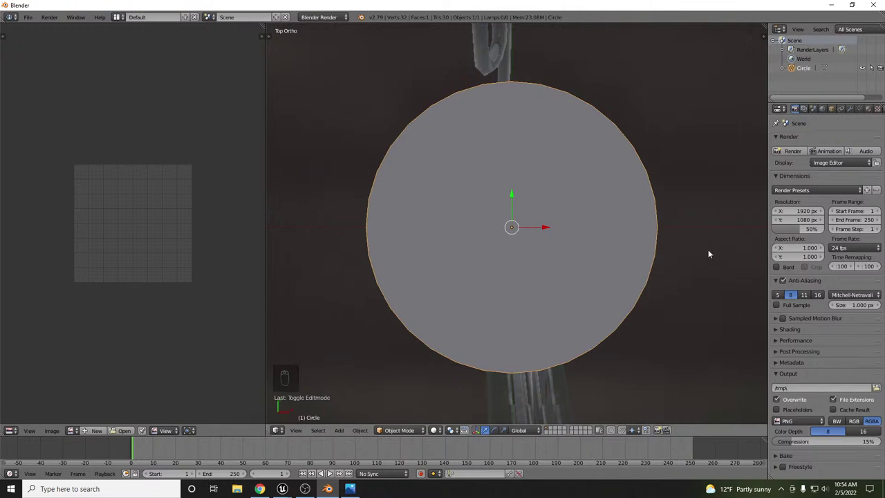
key("n")
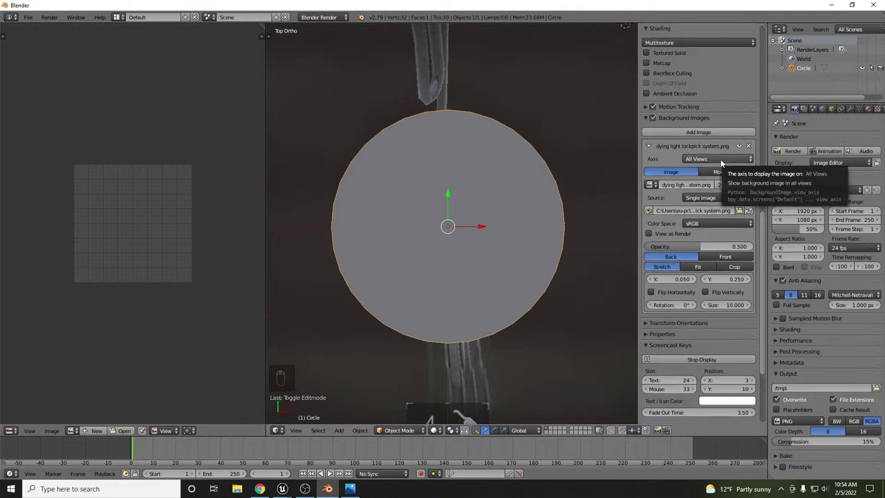
Raise the reference image opacity to 0.632 and duplicate the disc into a second circle object.
left_click_drag(739, 157, 500, 193)
key("z")
key("Tab")
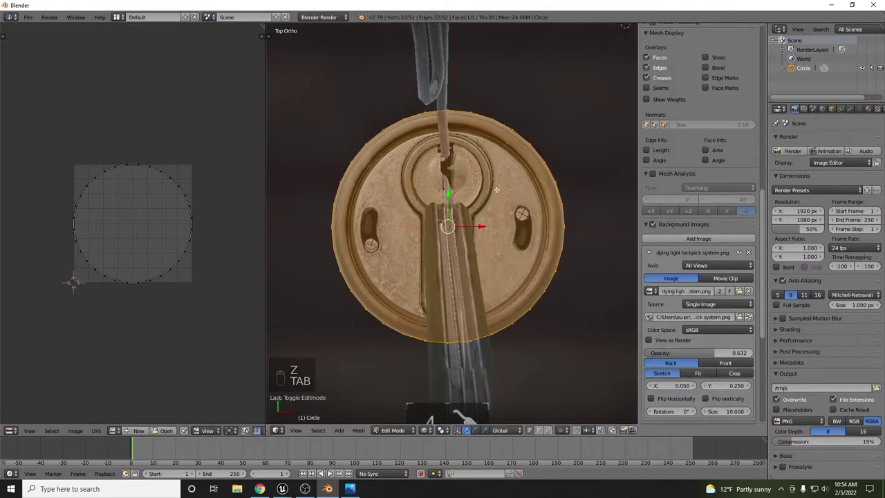
key("Tab")
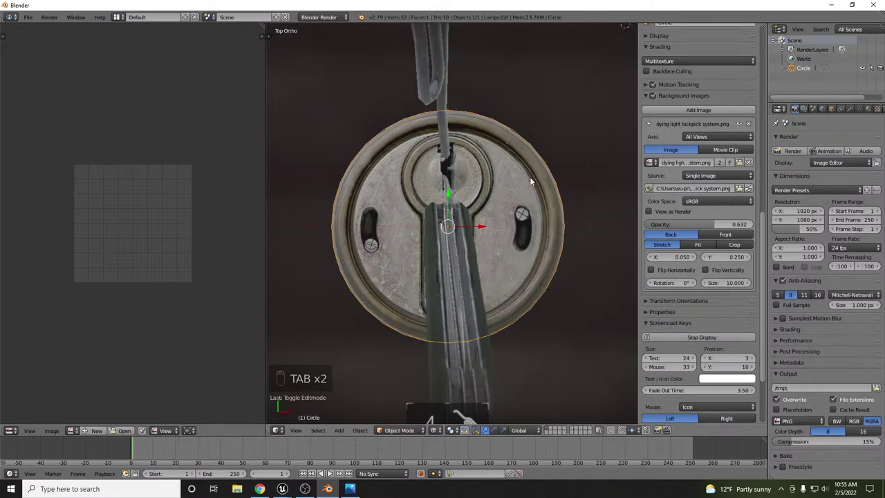
key("shift+d")
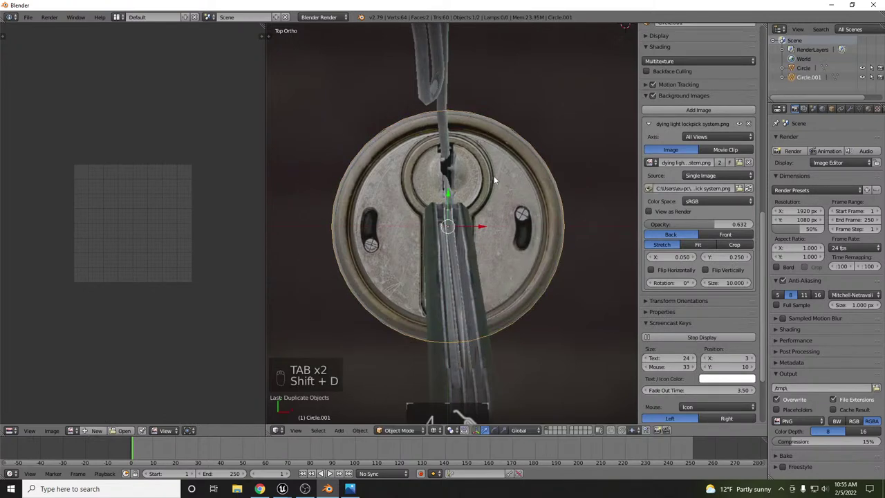
Send the duplicate to another layer and inset the original disc's face into an inner rim ring.
key("m")
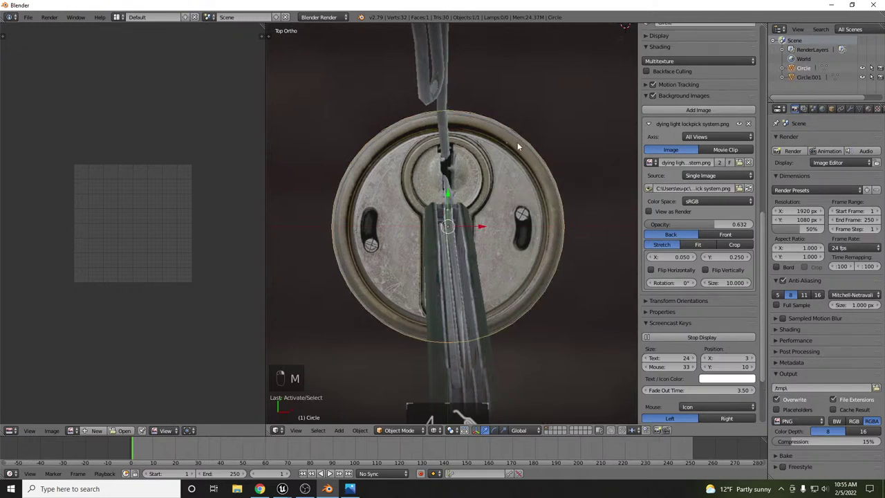
key("Tab")
key("i")
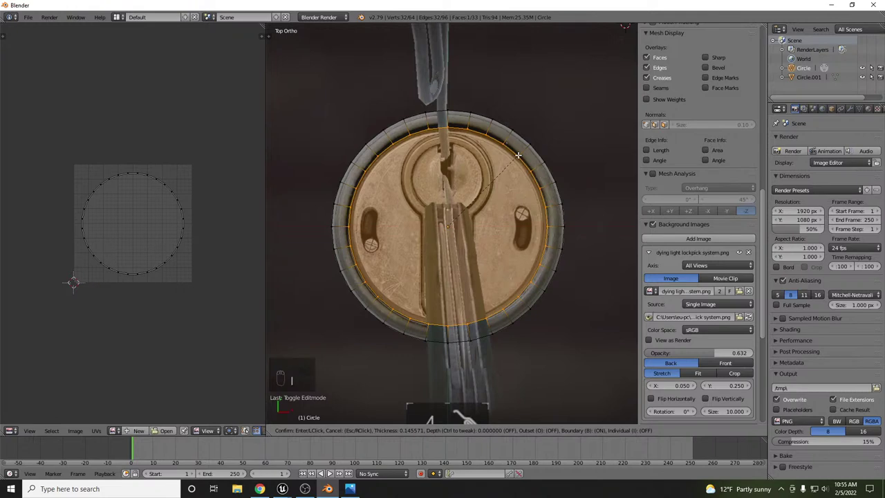
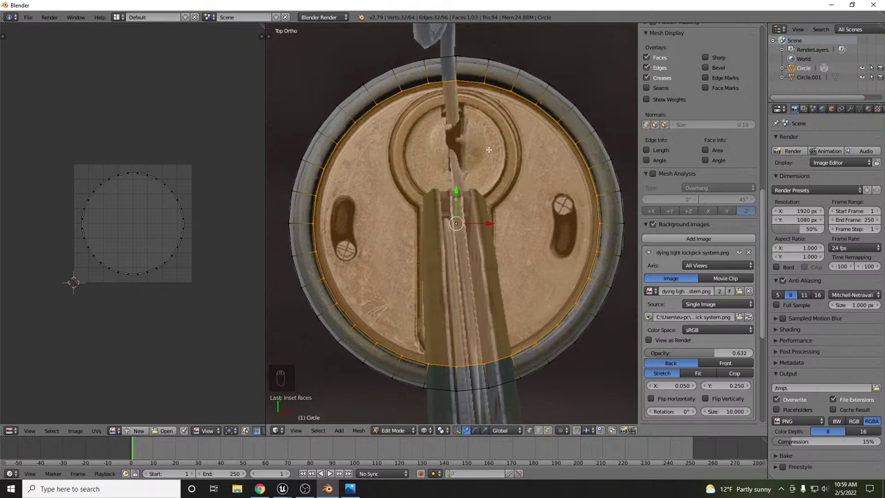
Duplicate the disc's inner ring of edges as a new loop.
key("shift+a")
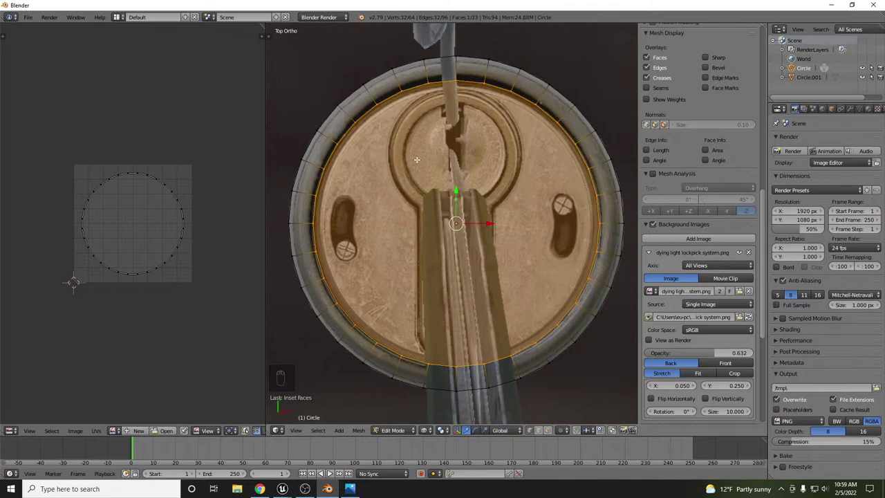
key("shift+a")
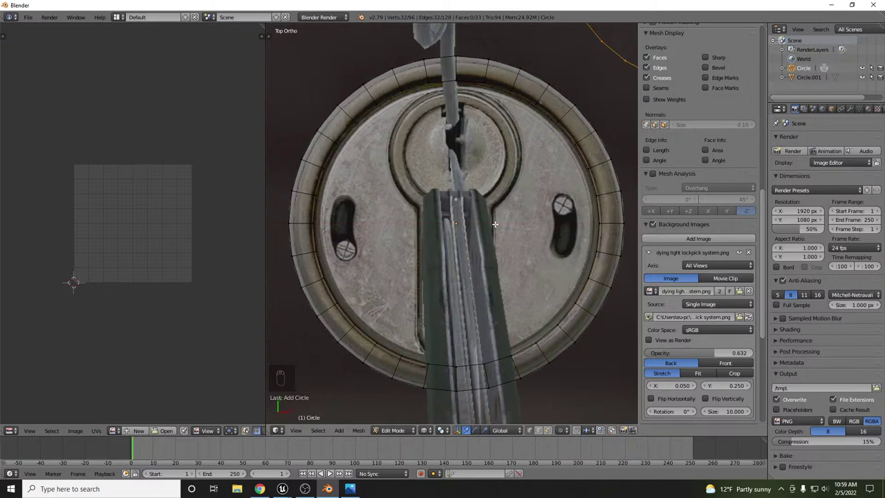
key("t")
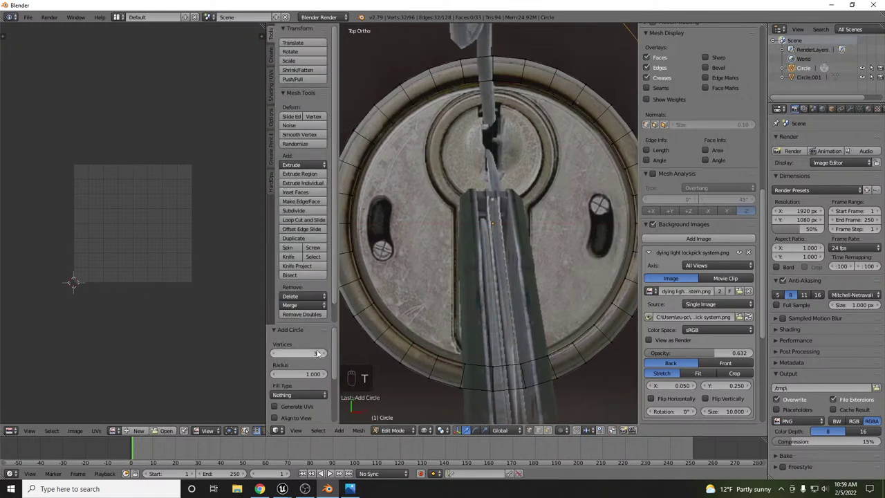
key("t")
Shrink and position the new edge loop to match the keyhole's round opening.
key("g")
key("s")
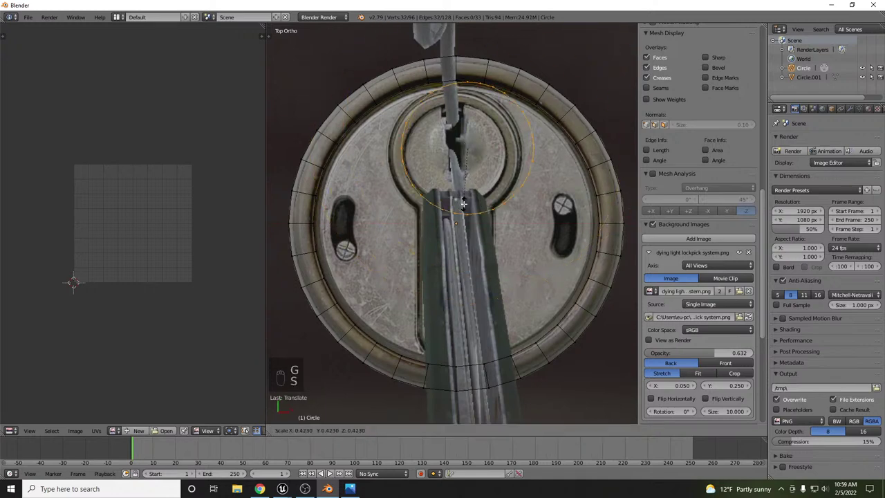
key("g")
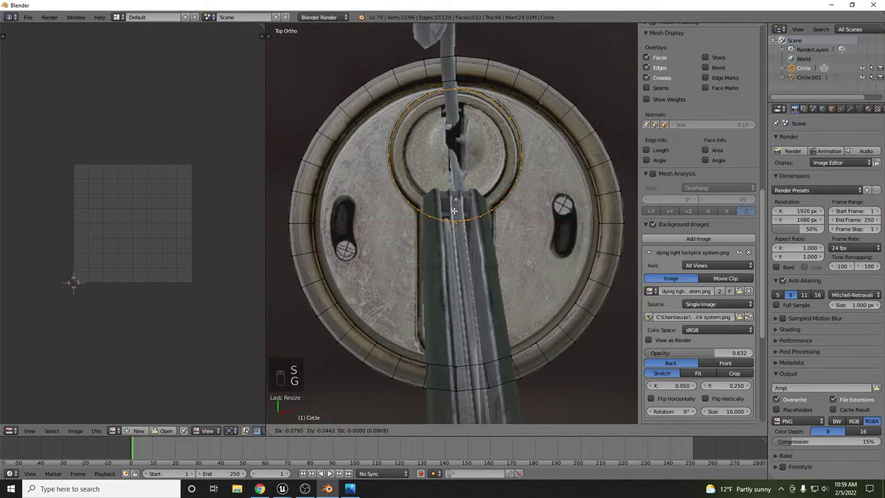
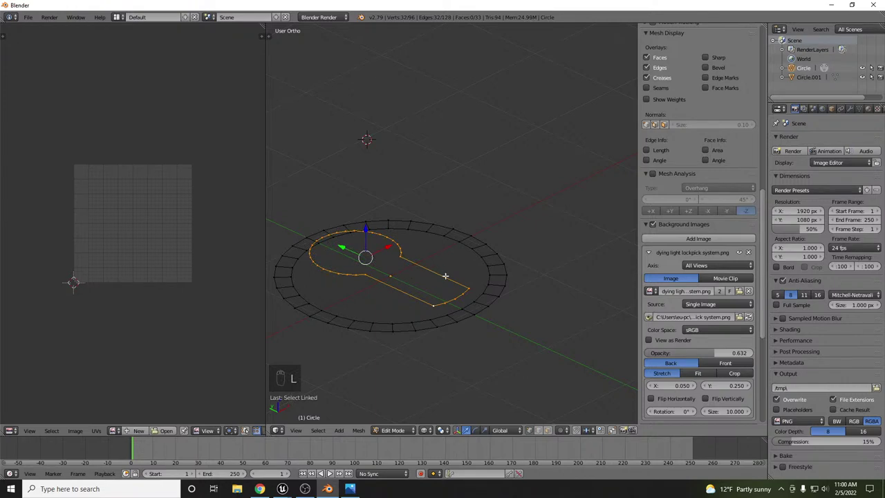
Switch the angled view of the disc to solid shading so its faces show.
key("z")
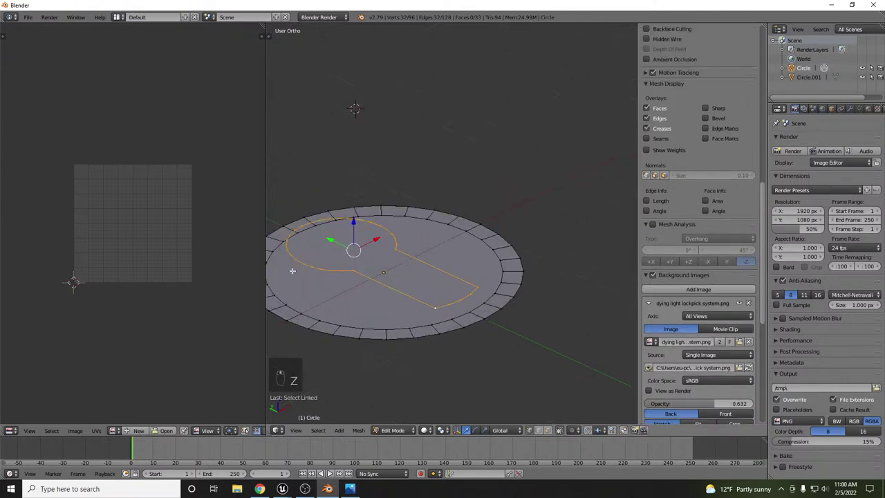
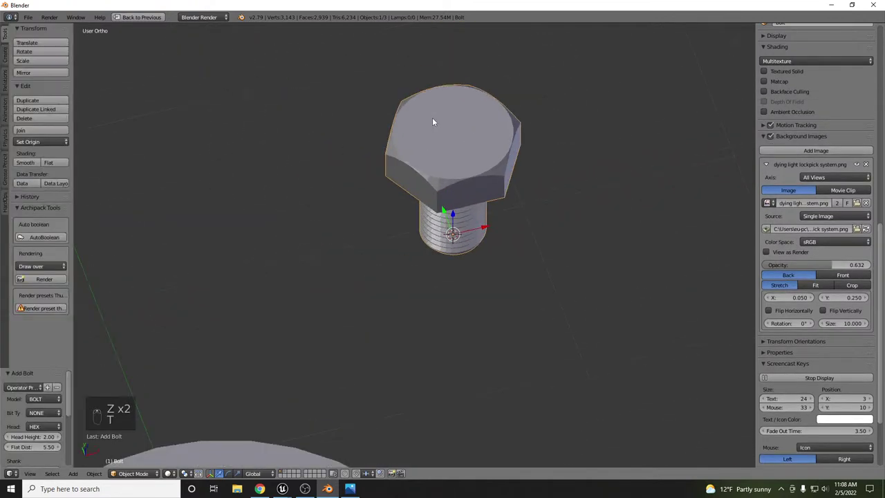
Set a Phillips cross bit type in the bolt operator panel and adjust the head size.
left_click_drag(53, 402, 57, 386)
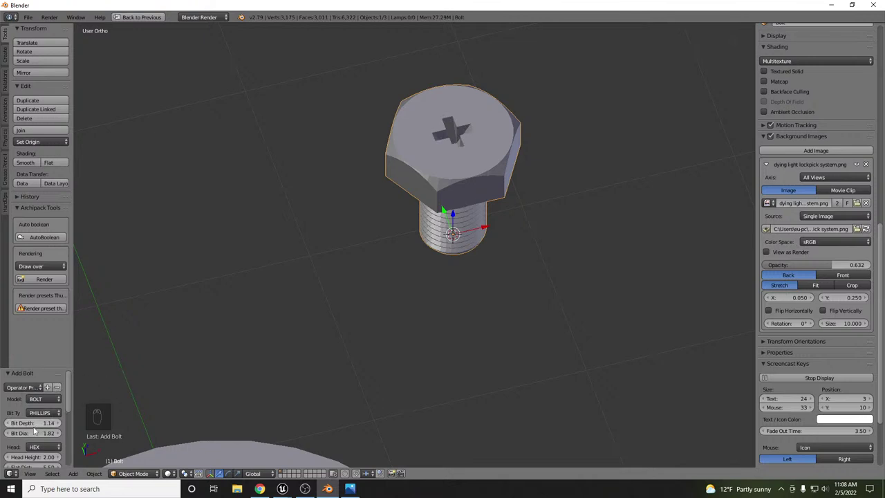
left_click_drag(31, 437, 126, 410)
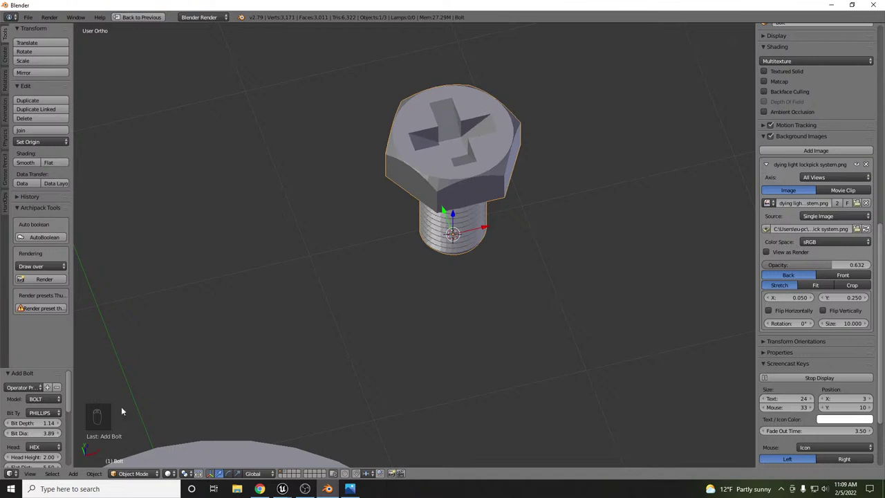
key("a")
key("a")
key("a")
left_click_drag(477, 189, 472, 229)
key("s")
In top view, move and scale the bolt over the plate's small hole and adjust its Shank Dia.
key("KP_7")
key("g")
left_click(221, 439)
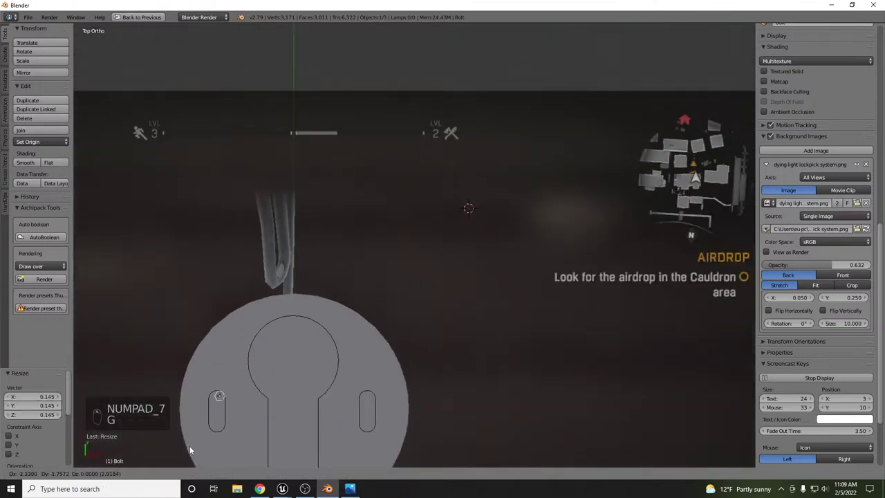
middle_click(311, 303)
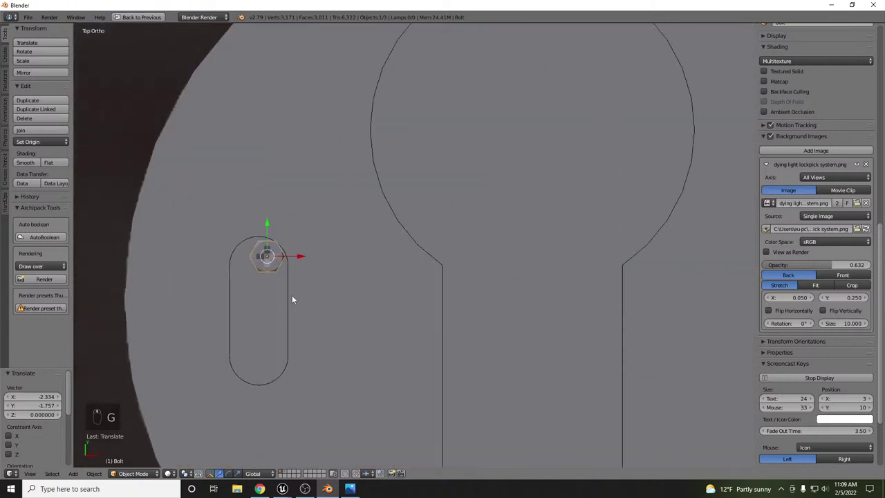
key("s")
key("g")
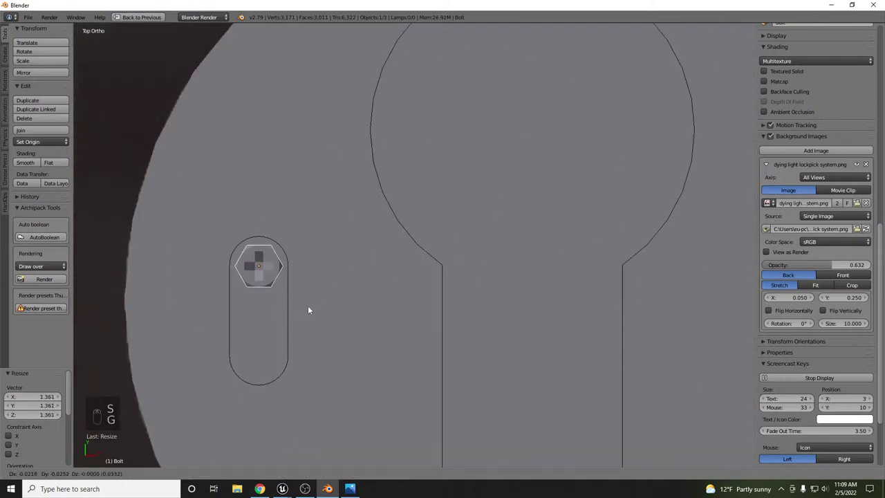
key("x")
key("shift+a")
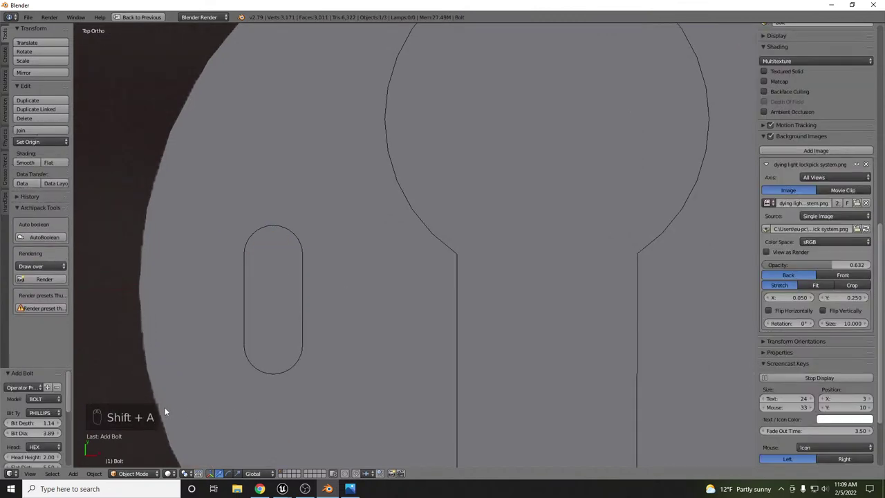
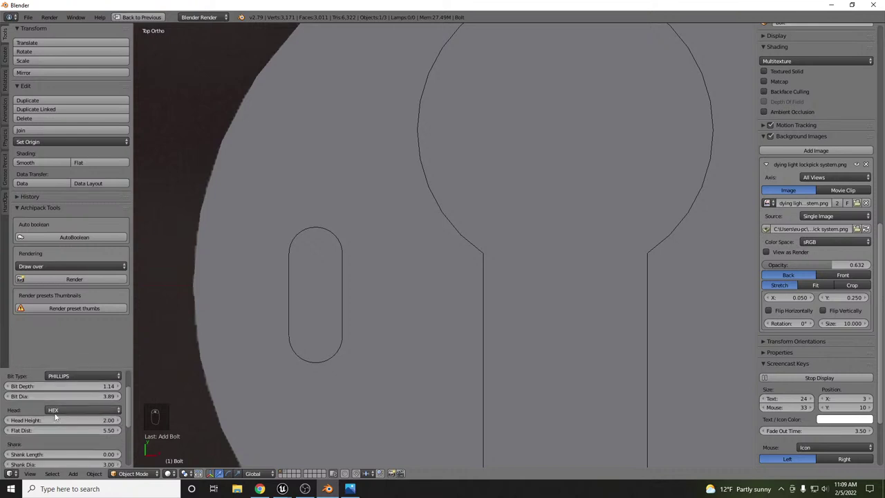
left_click_drag(85, 409, 358, 289)
Change the bolt's Head type to a rounded dome head in the operator panel.
key("z")
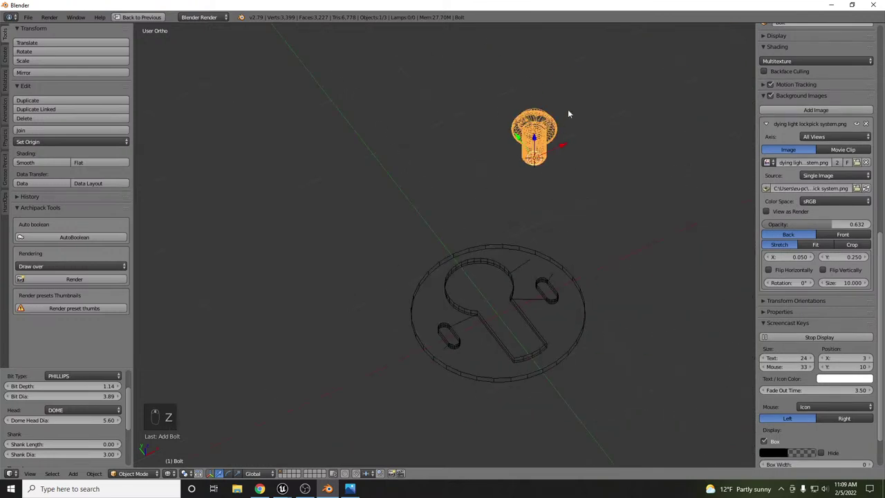
key("z")
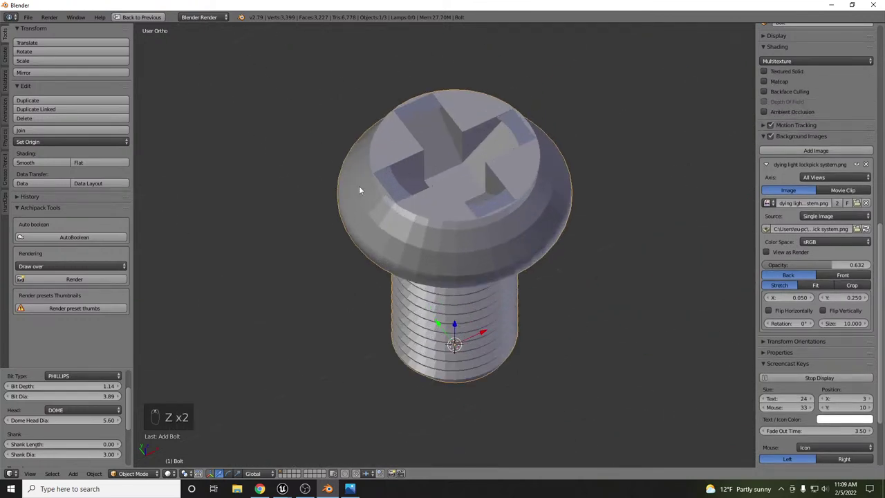
middle_click(79, 426)
left_click_drag(70, 437, 130, 417)
left_click_drag(445, 165, 457, 162)
Inspect the dome head from an angle, then return to top view and reposition the bolt.
key("q")
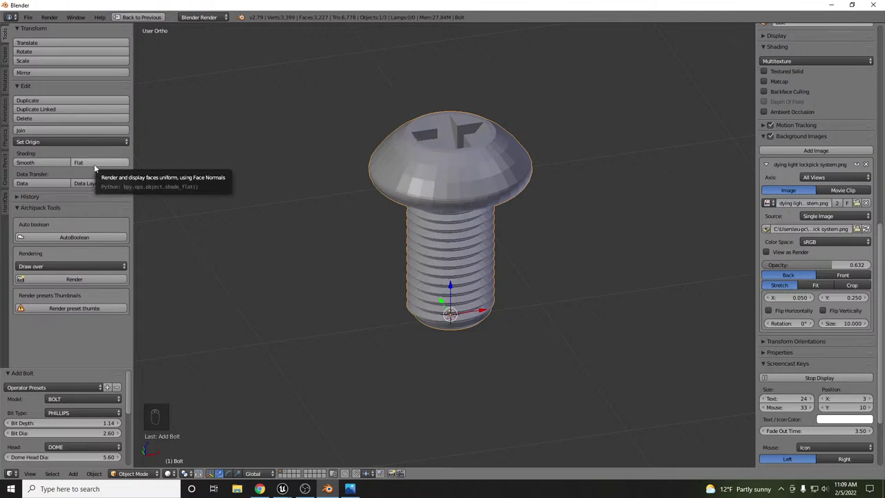
left_click_drag(59, 164, 480, 181)
left_click_drag(479, 182, 476, 179)
key("KP_7")
key("g")
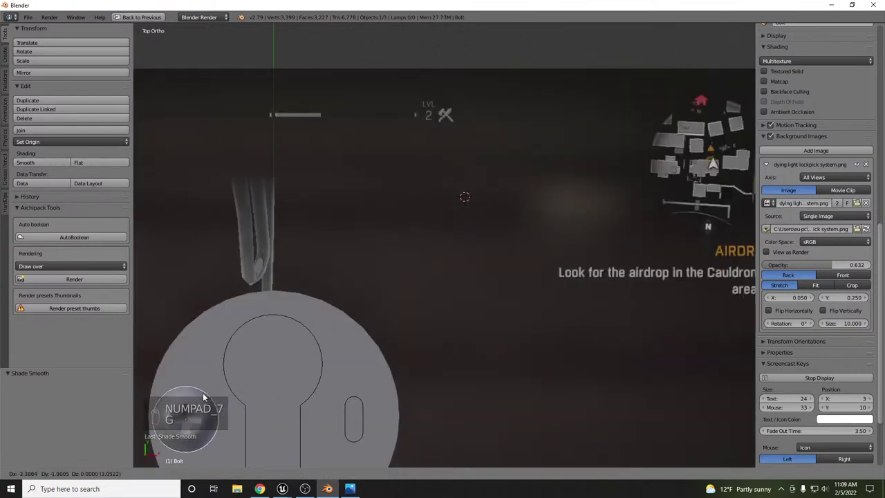
Scale and move the bolt so it sits sunk into the plate's right oval slot.
key("s")
left_click(260, 357)
key("g")
key("s")
key("s")
key("g")
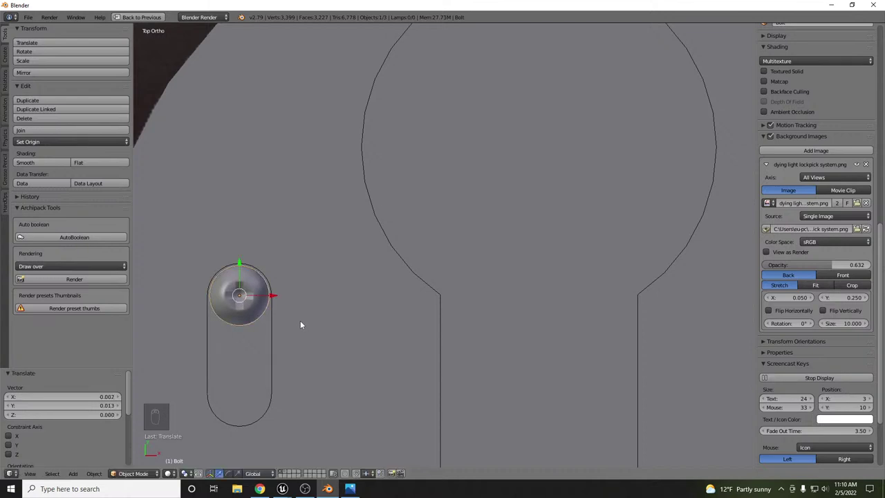
middle_click(177, 188)
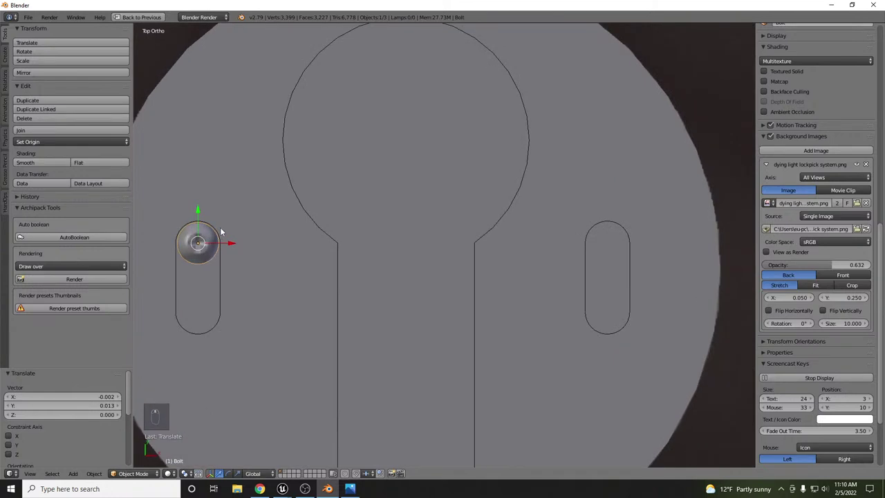
Duplicate the bolt, drag the copy toward the other slot and select it.
key("shift+d")
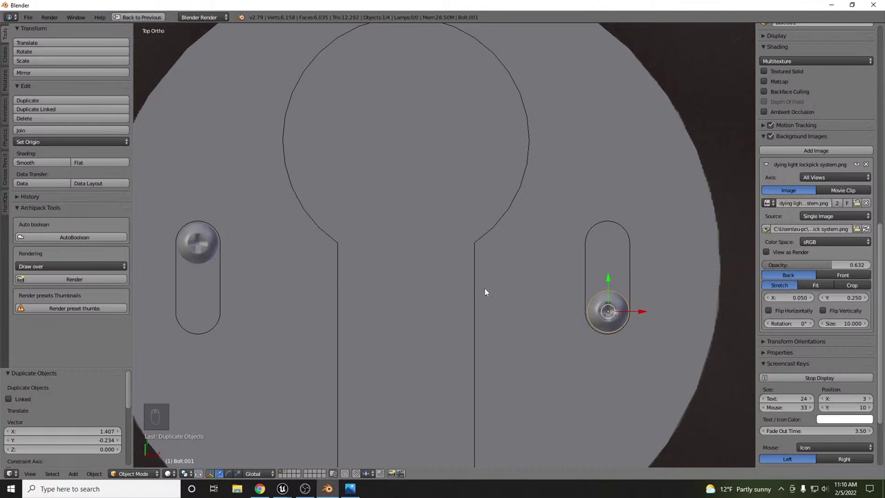
left_click_drag(490, 265, 592, 298)
left_click_drag(591, 298, 588, 322)
left_click_drag(302, 376, 304, 407)
left_click(307, 387)
left_click(306, 416)
right_click(307, 415)
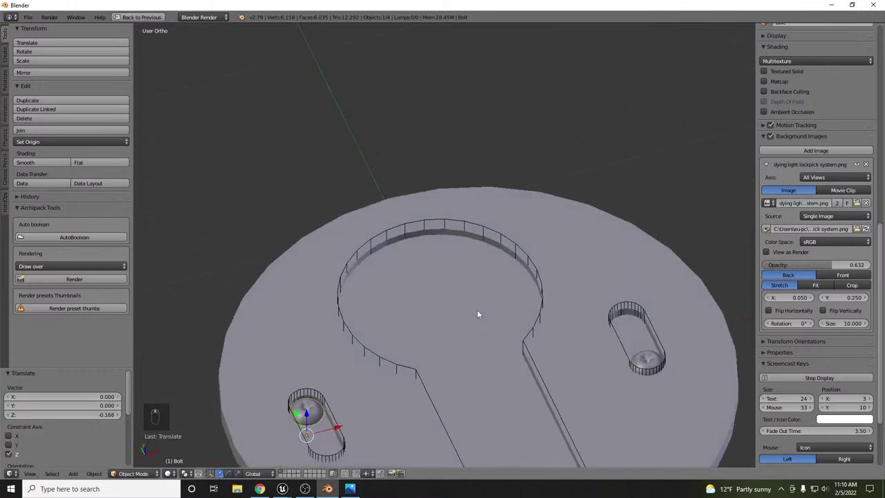
Check the bolts against the reference photo from top view and at an angle.
key("KP_7")
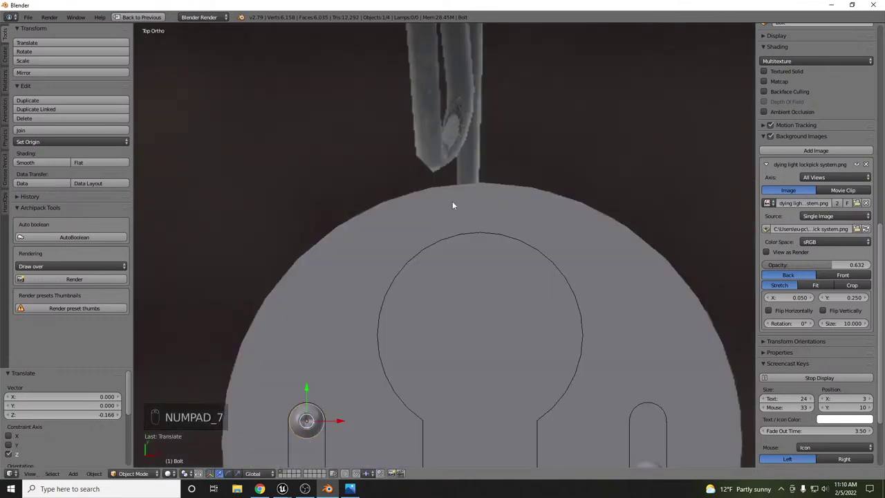
key("z")
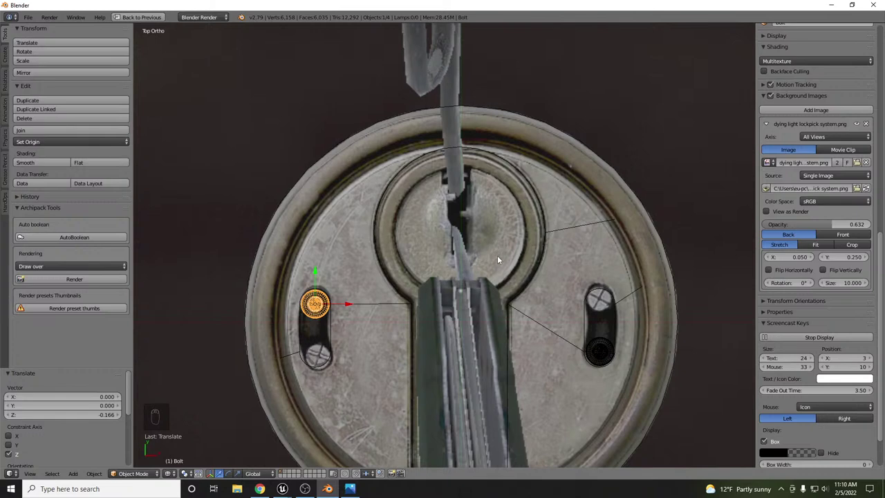
left_click_drag(500, 268, 511, 238)
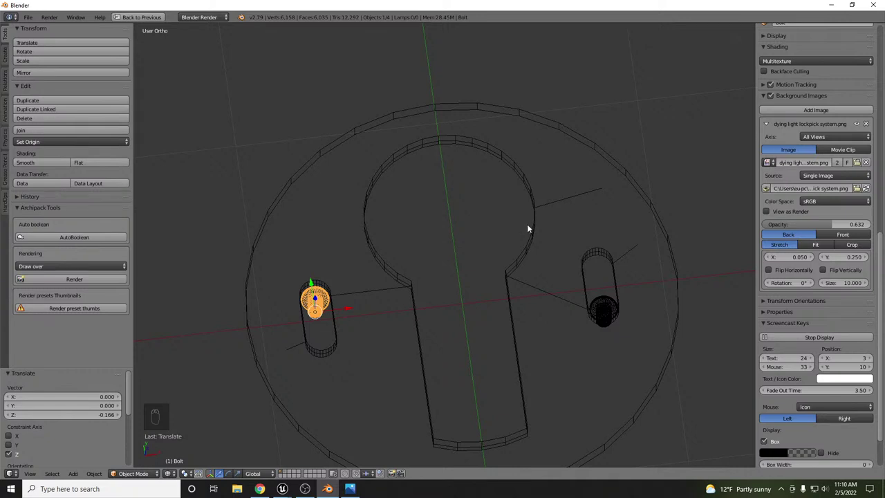
key("KP_7")
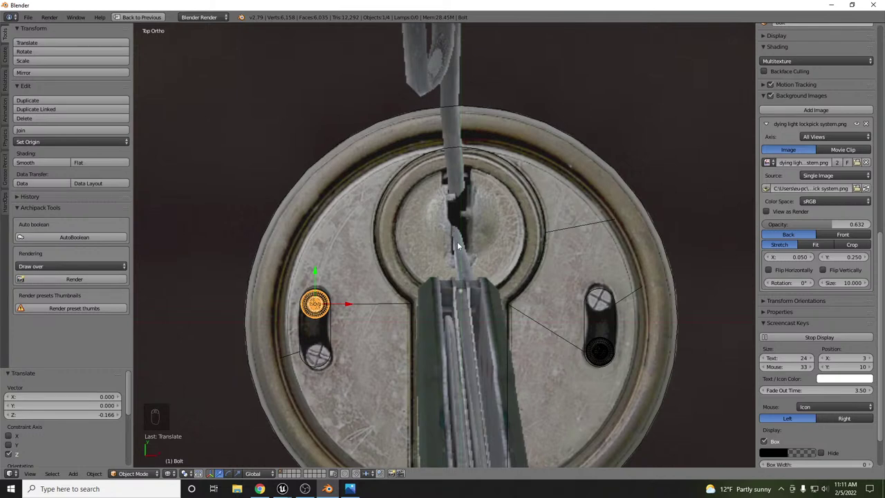
left_click_drag(466, 244, 484, 234)
key("z")
Select all objects, duplicate them, then cancel and move the set back over the plate.
key("a")
key("a")
key("shift+d")
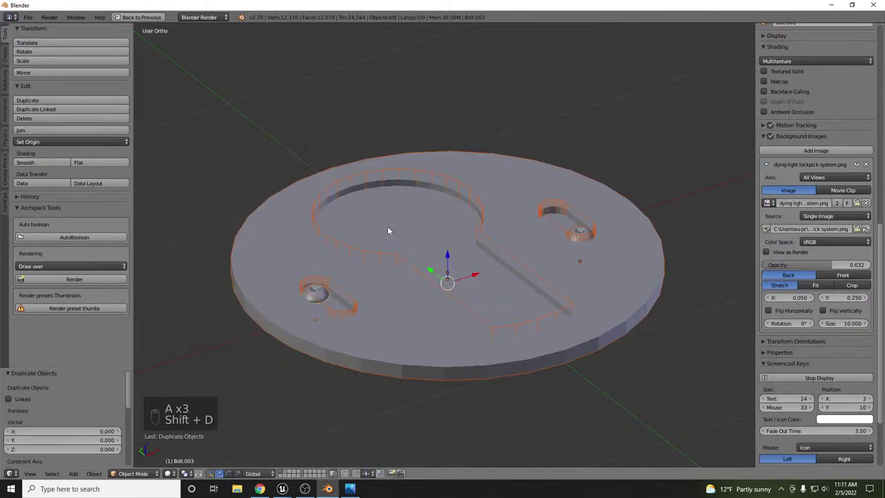
key("m")
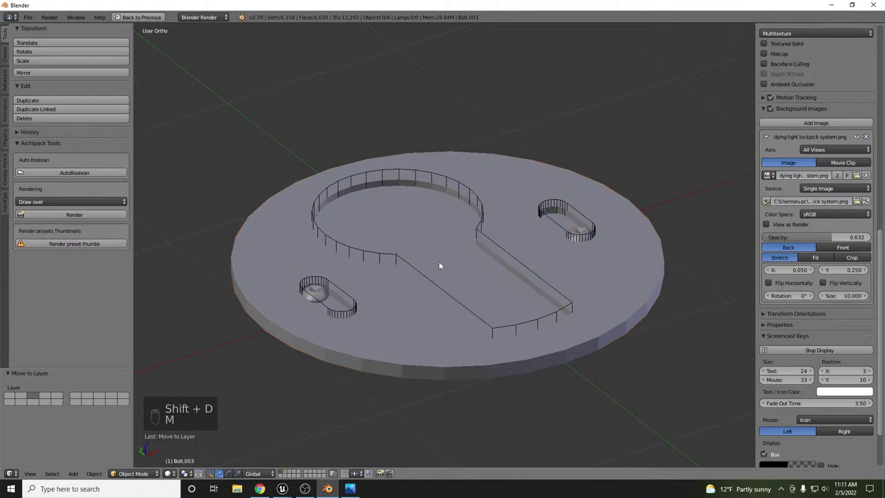
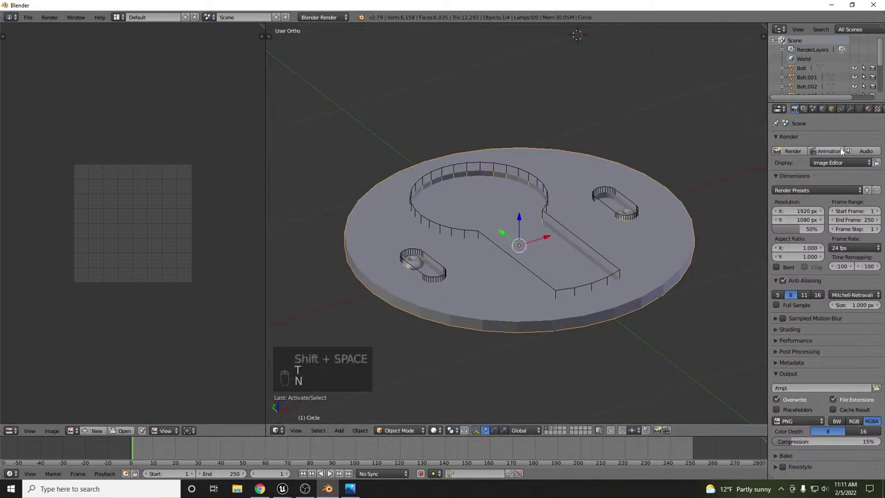
left_click_drag(857, 112, 497, 278)
left_click_drag(497, 278, 558, 222)
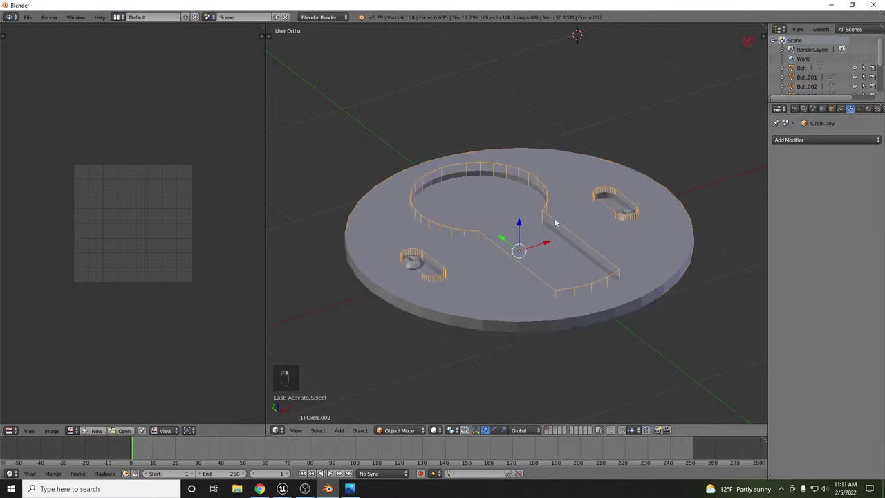
key("m")
Select the keyhole plate and edit its mesh viewed from above over the reference photo.
right_click(546, 220)
key("Tab")
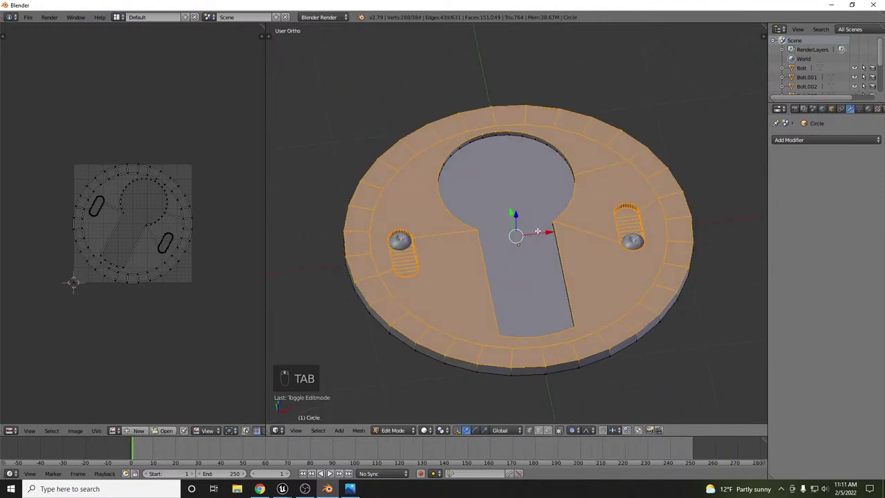
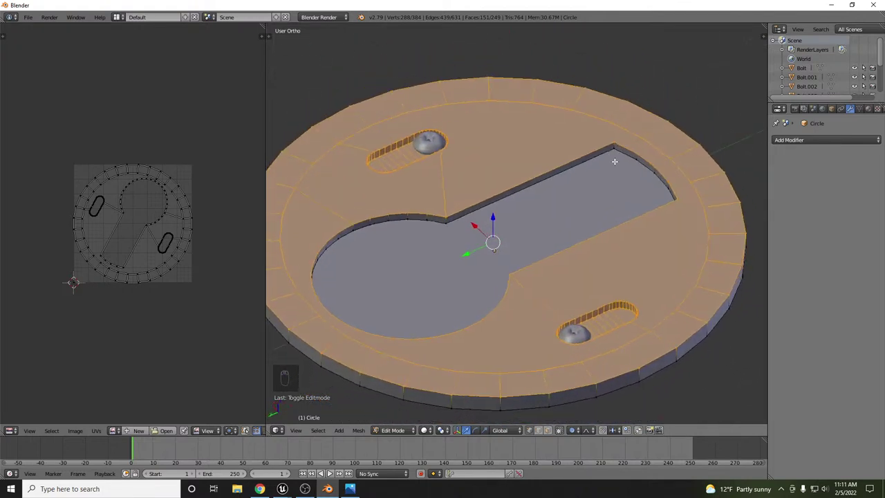
key("KP_7")
key("z")
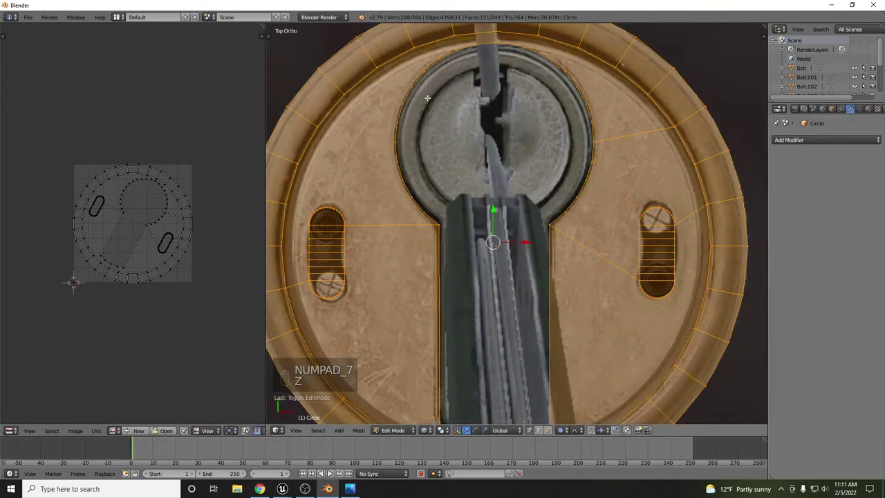
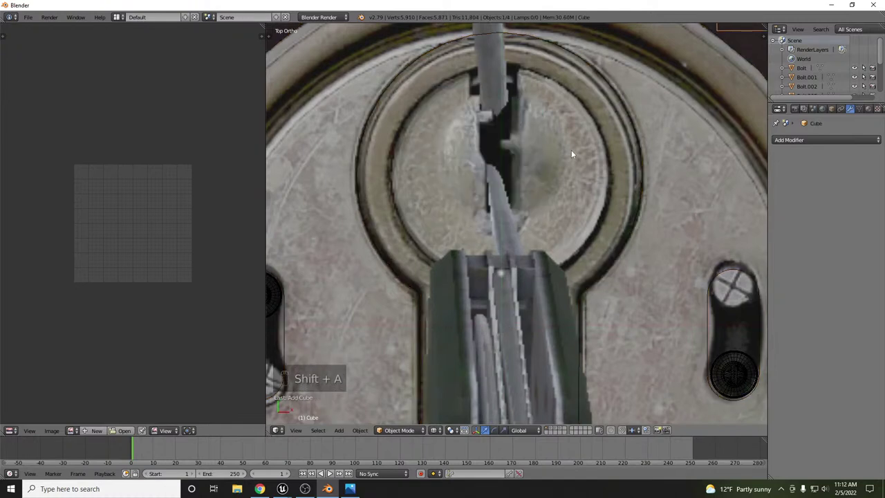
Scale and move the new cube to keyhole size over the pick tip in the photo.
key("g")
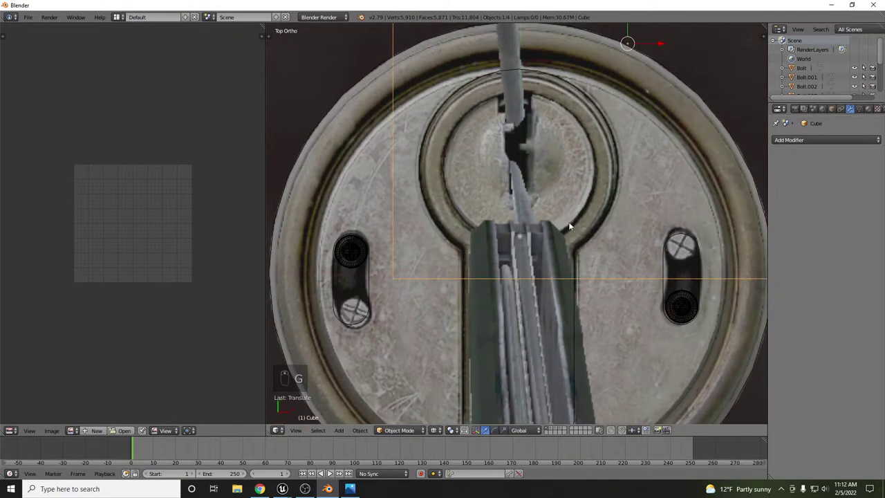
key("g")
key("s")
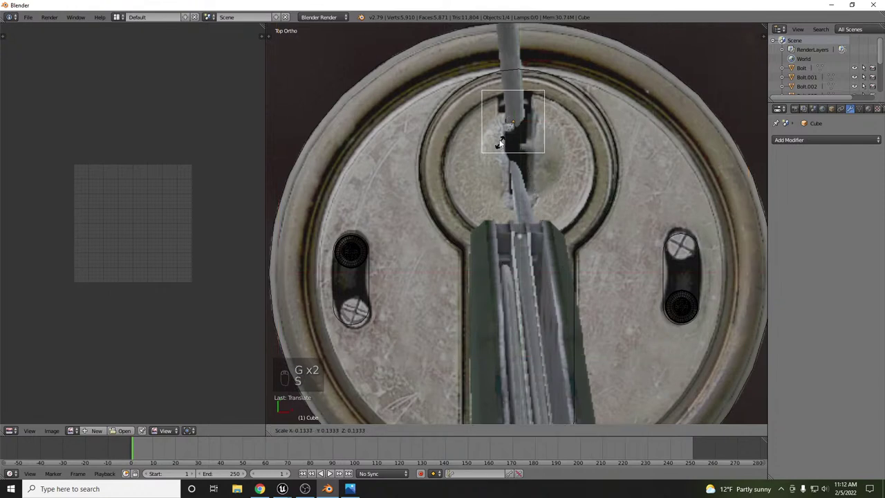
key("g")
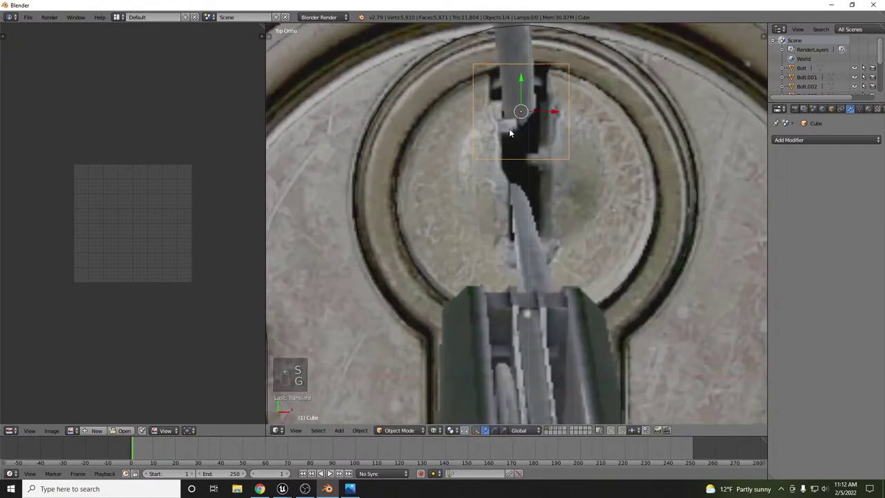
key("s")
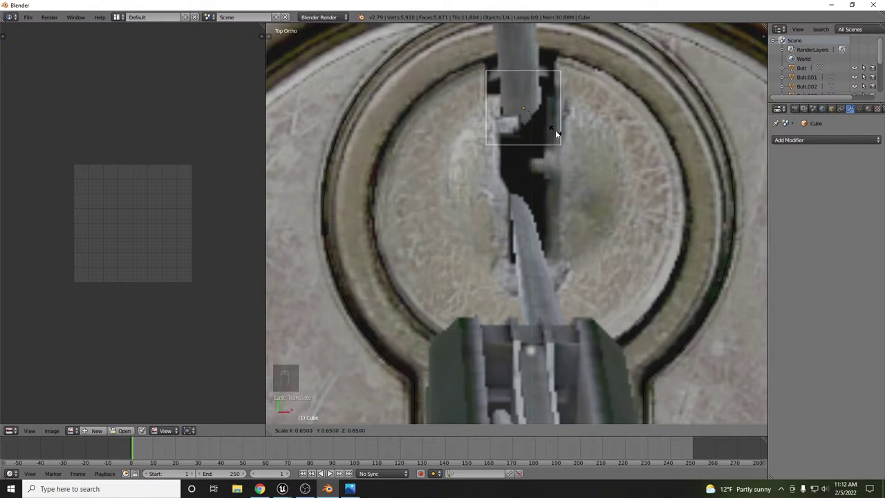
key("g")
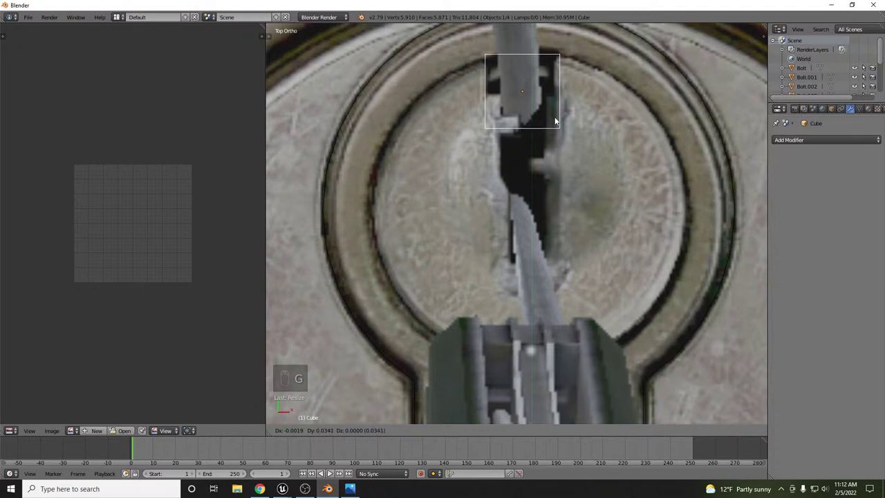
Delete the cube's extra vertices leaving one square face, viewed from directly above.
key("Tab")
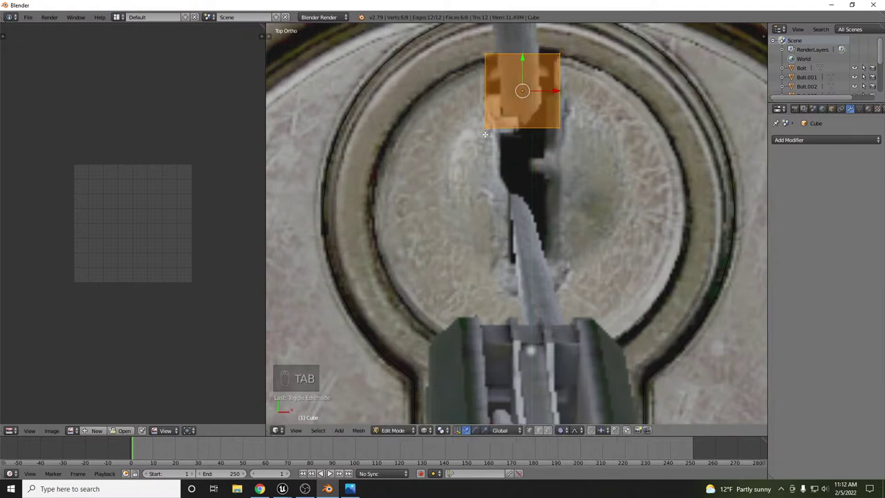
key("ctrl+Tab")
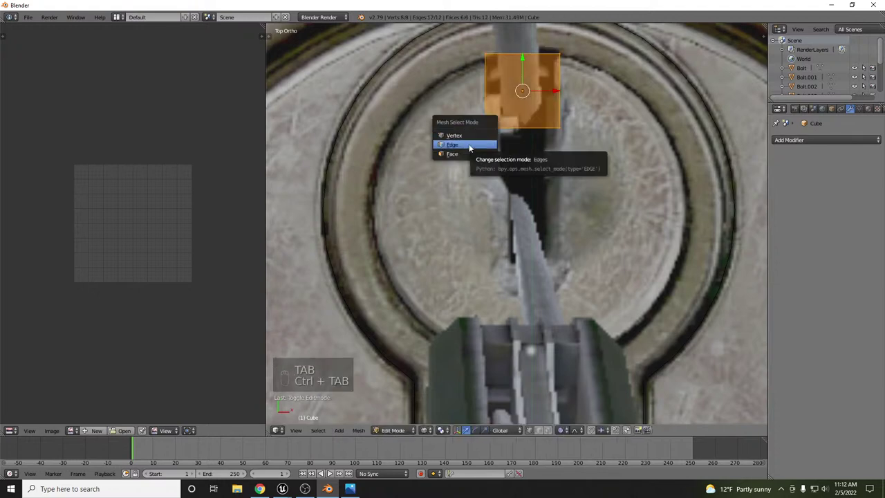
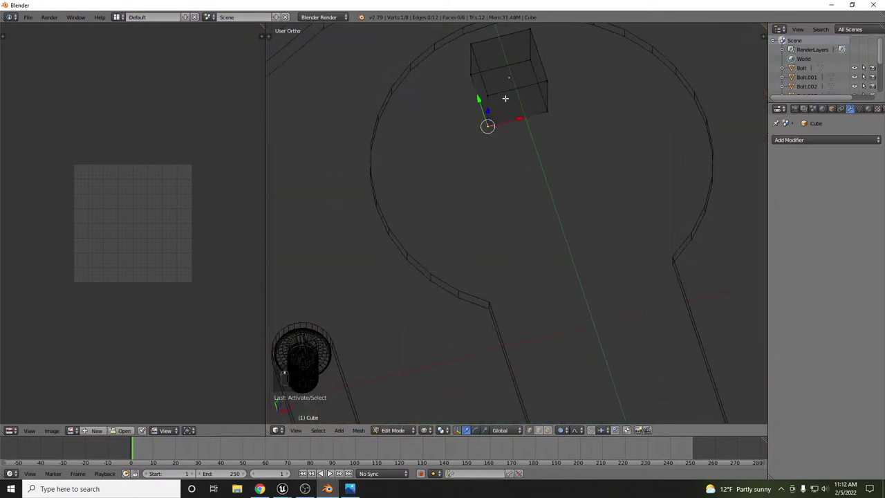
key("ctrl+Tab")
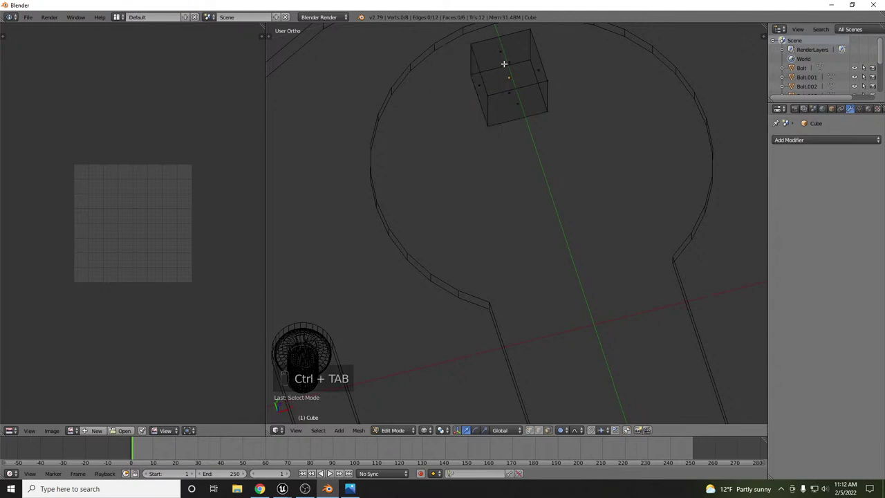
key("x")
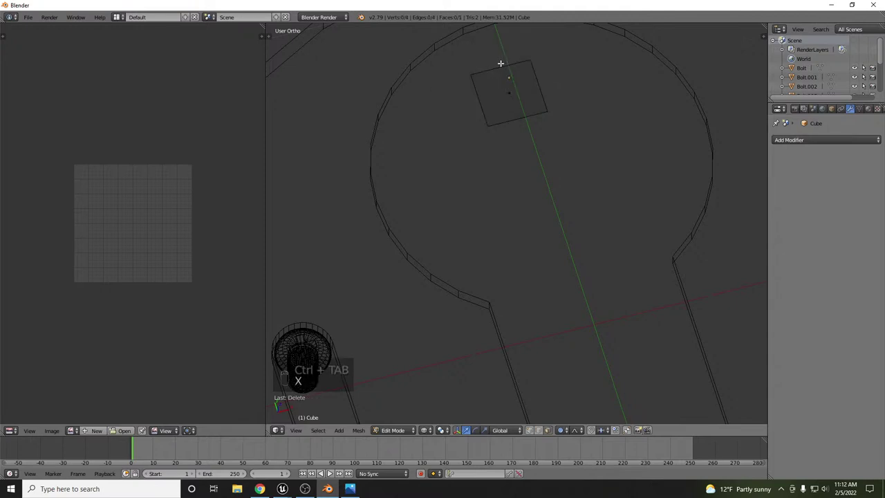
key("KP_7")
key("z")
key("z")
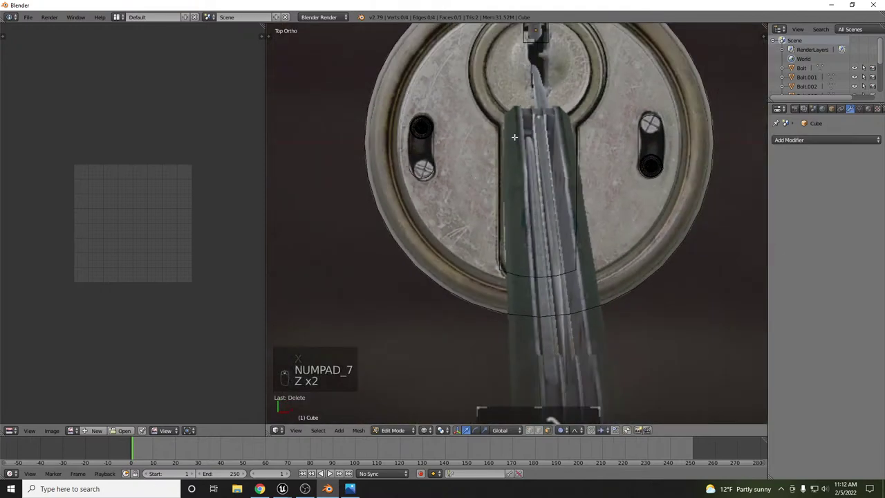
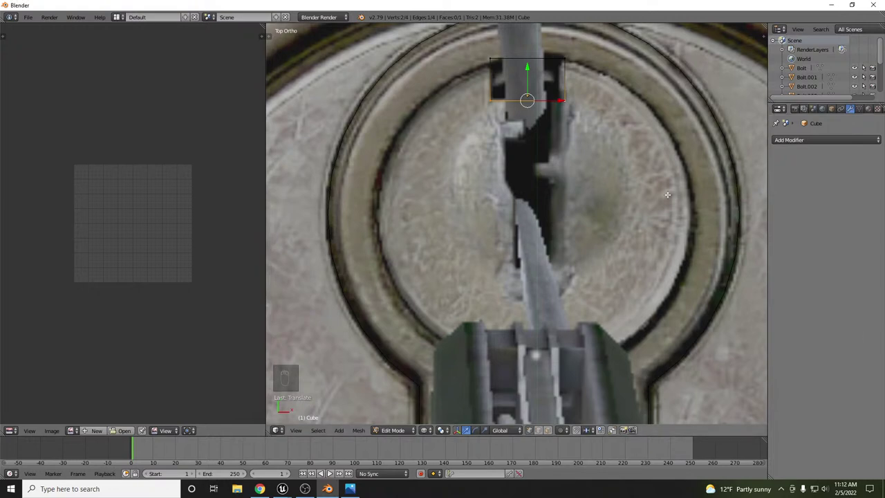
Extrude the square's edge downward in sections to trace the key slot in the photo.
key("ctrl+r")
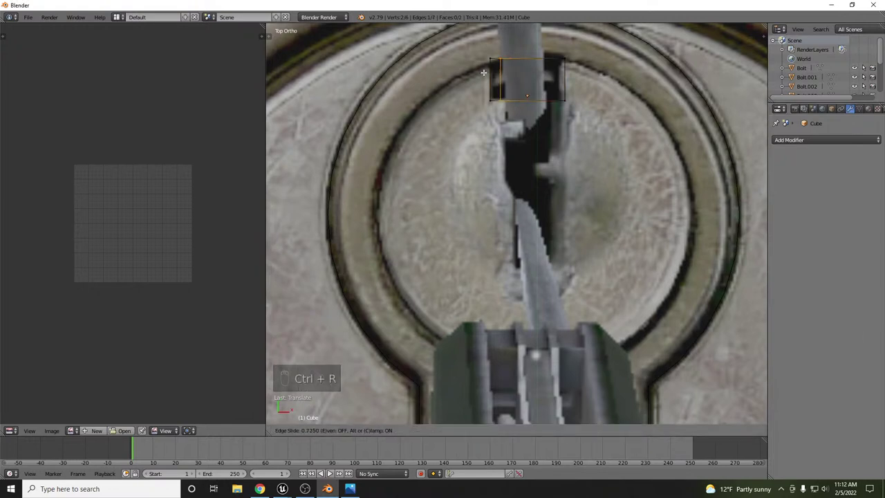
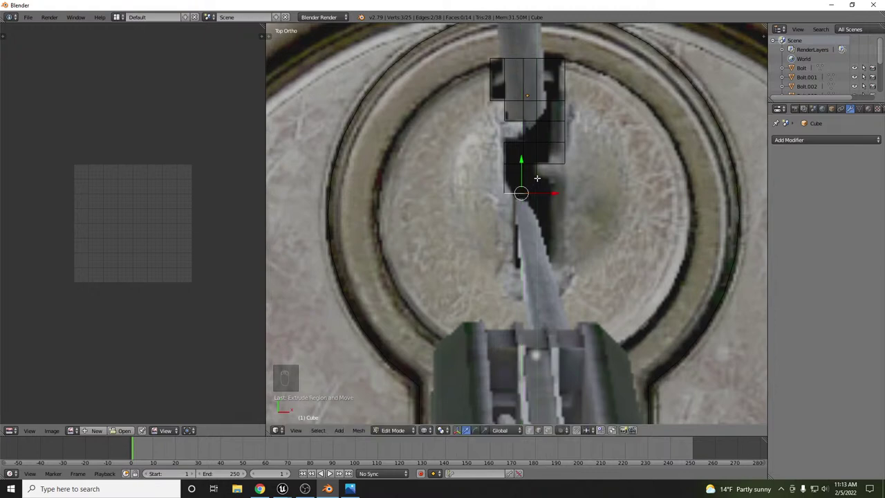
key("ctrl+r")
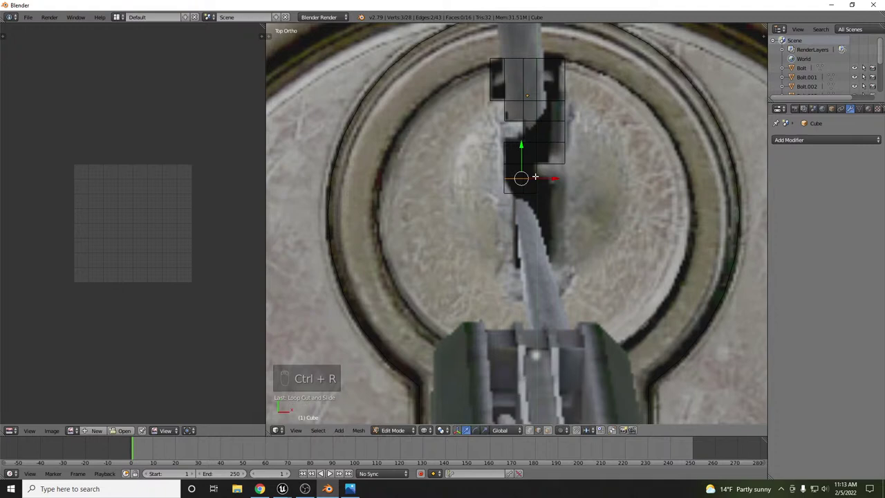
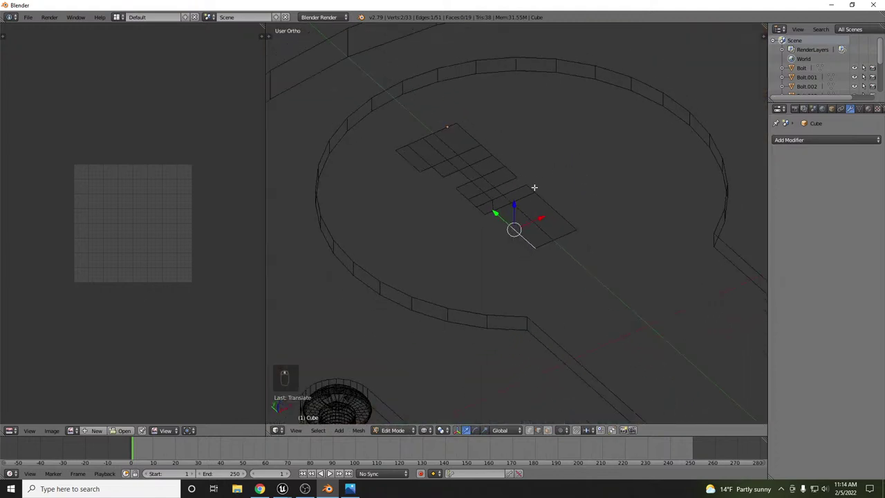
Extrude all the slot faces upward along Z to give the outline thickness.
key("a")
key("a")
key("e")
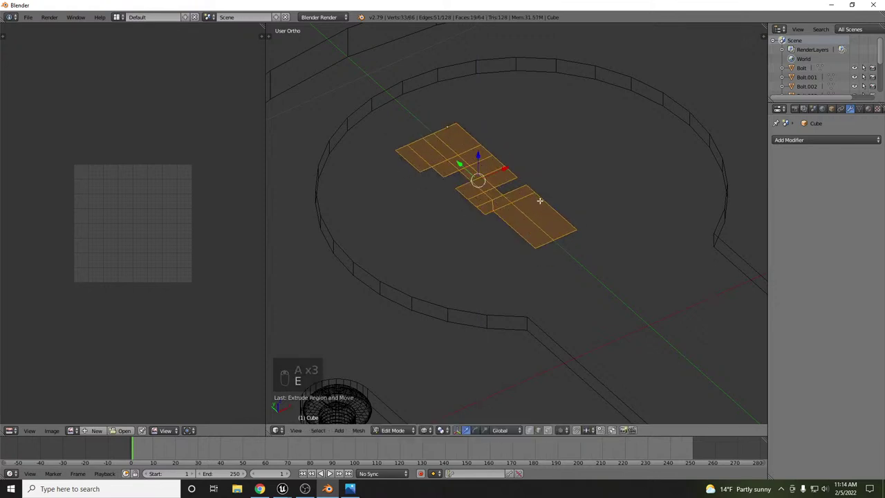
key("z")
key("g")
key("g")
key("z")
key("g")
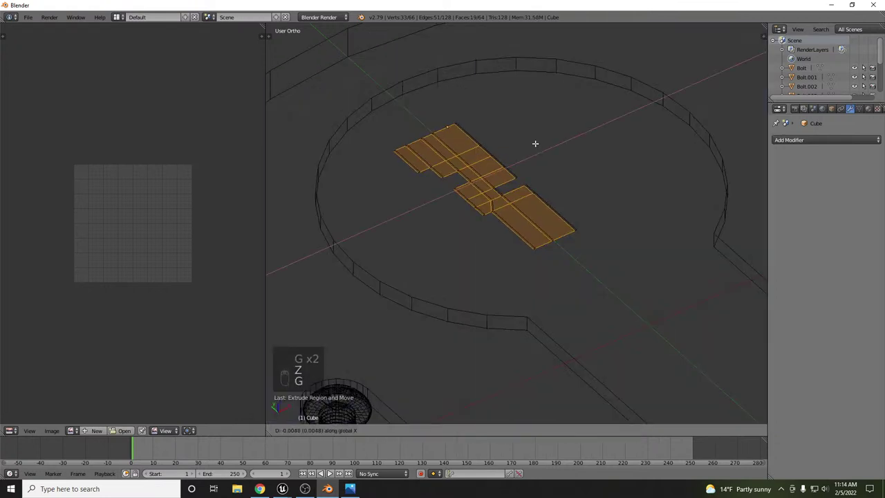
key("z")
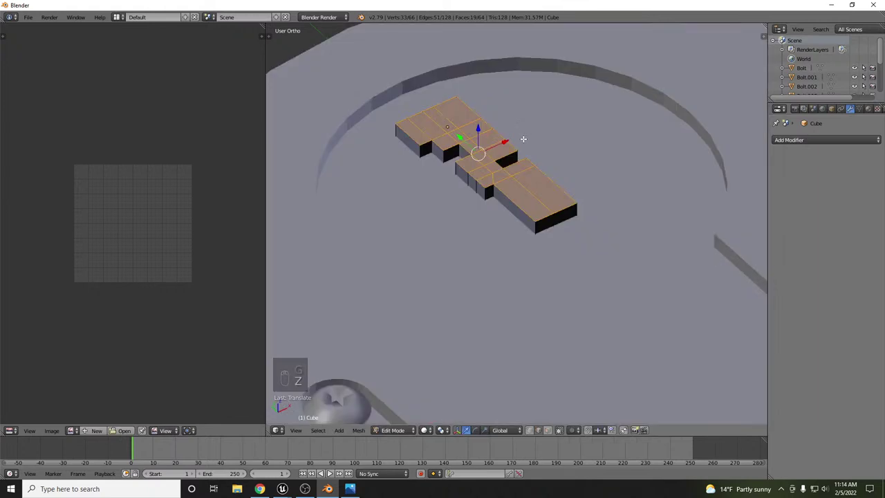
Recalculate the block's normals, leave Edit Mode and set it as a Boolean difference on the plate.
key("a")
key("a")
key("ctrl+n")
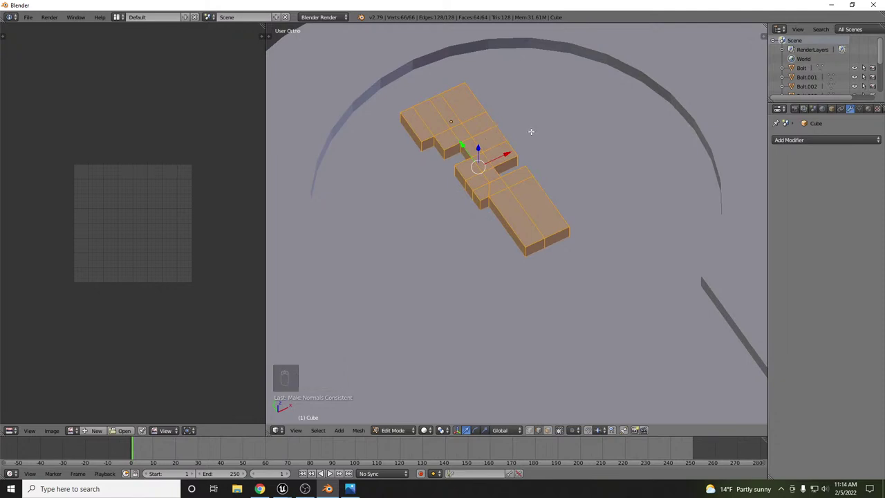
key("Tab")
left_click_drag(556, 114, 556, 114)
key("ctrl+KP_Subtract")
Orbit and toggle wireframe/solid shading to inspect the slot cut through the plate.
left_click_drag(548, 138, 530, 146)
key("KP_7")
left_click_drag(514, 171, 516, 163)
key("z")
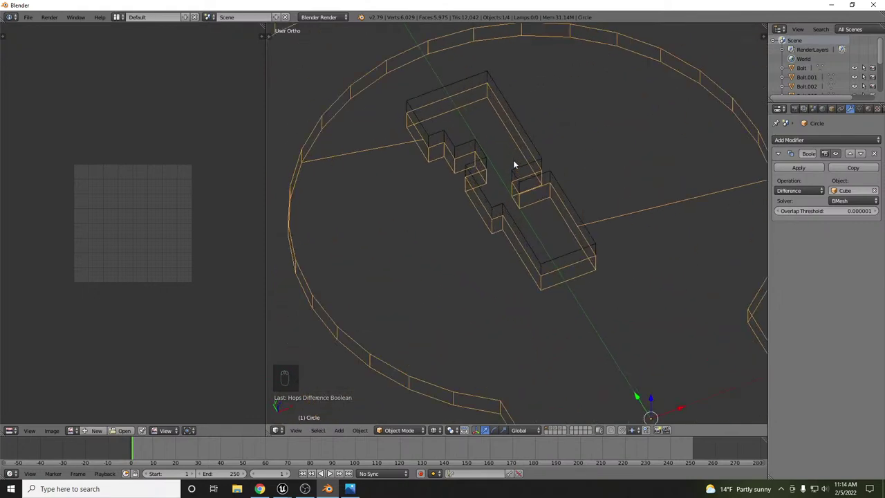
key("z")
key("KP_7")
key("z")
left_click_drag(505, 177, 573, 152)
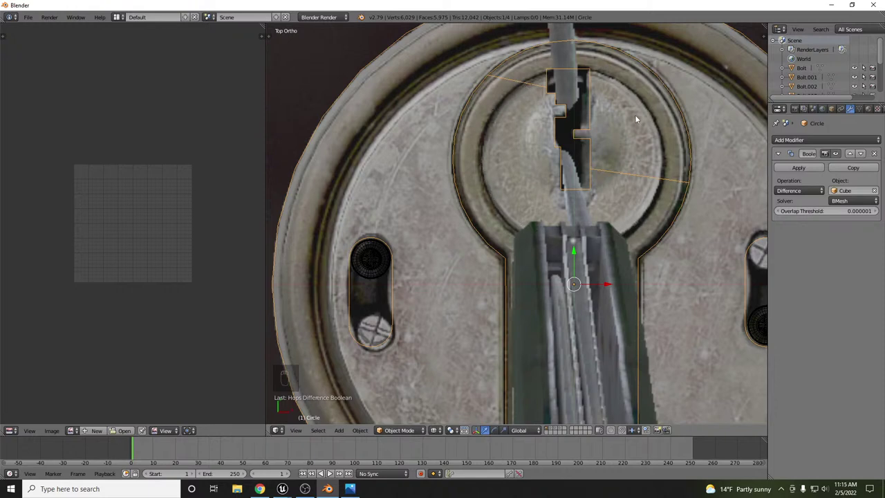
left_click_drag(618, 136, 566, 174)
key("z")
middle_click(553, 180)
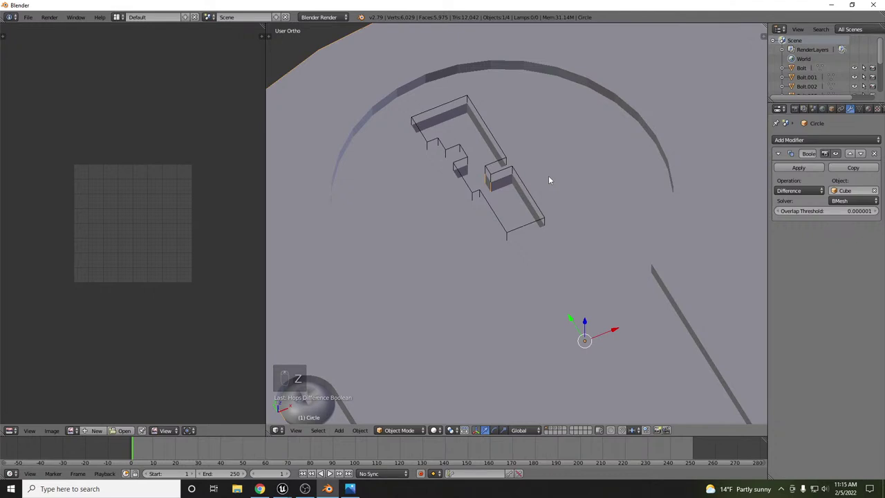
key("KP_7")
key("z")
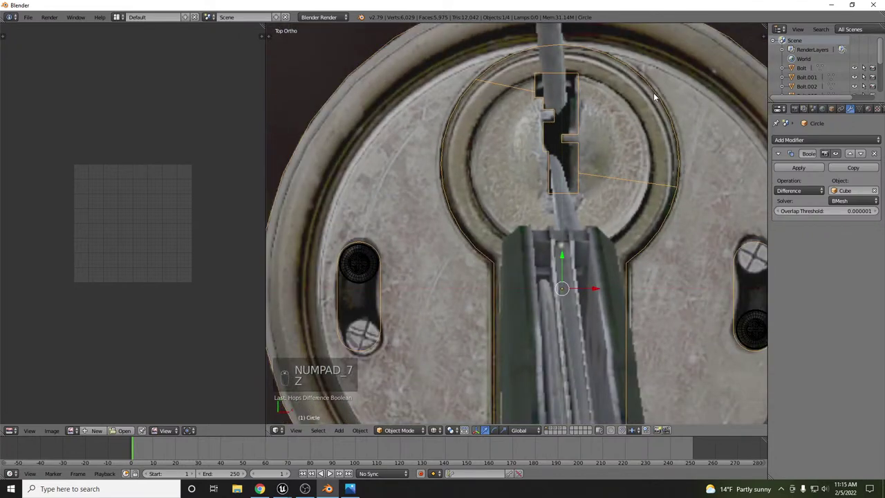
Add a circle mesh, shrink it to the inner ring and centre it on the keyhole.
key("shift+a")
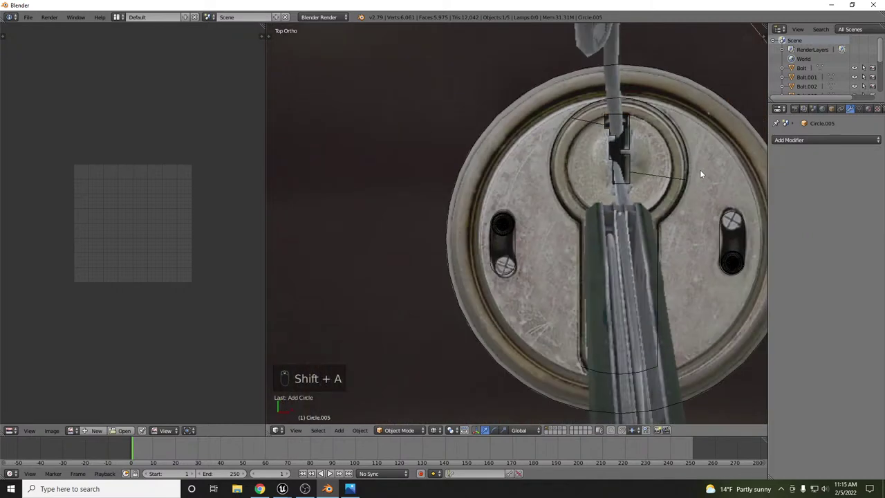
key("g")
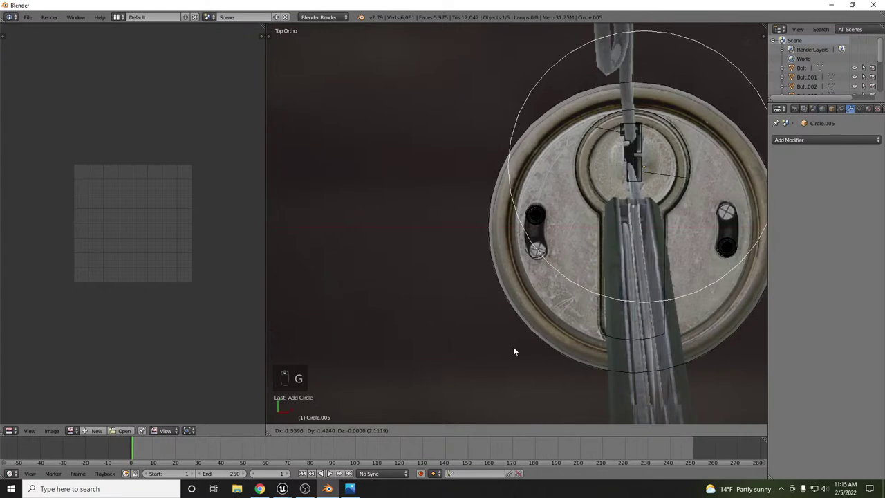
key("s")
key("g")
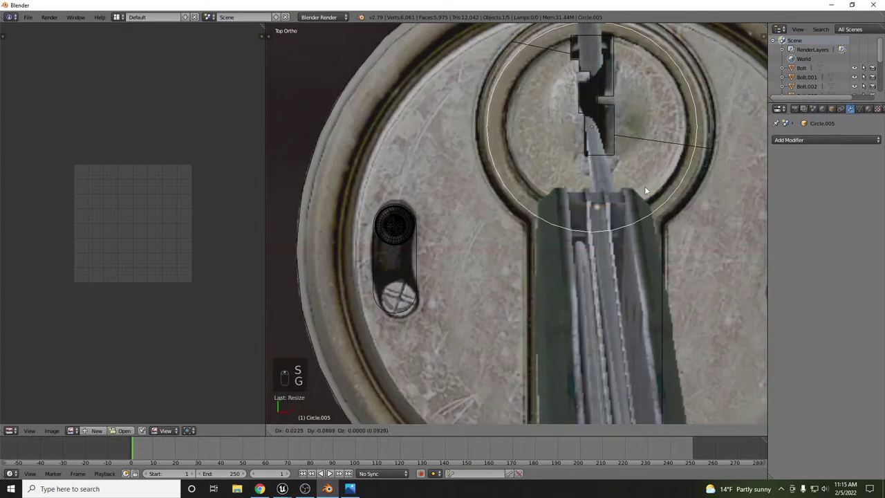
key("s")
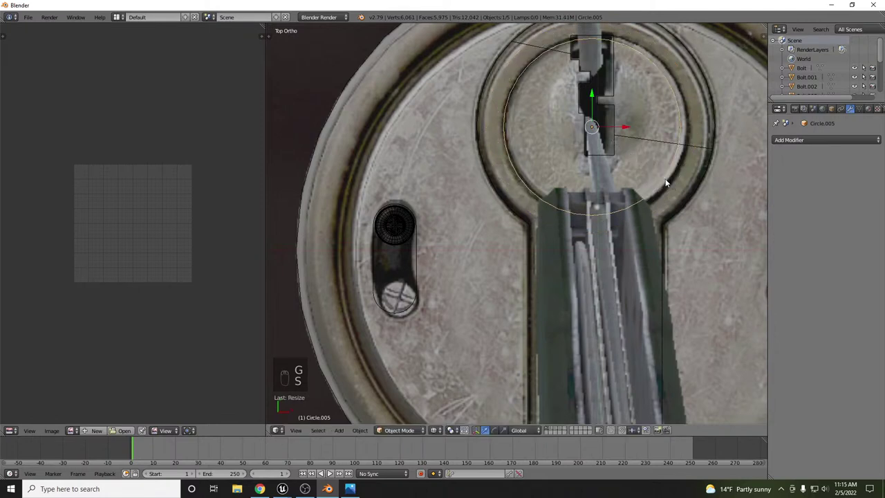
key("s")
key("g")
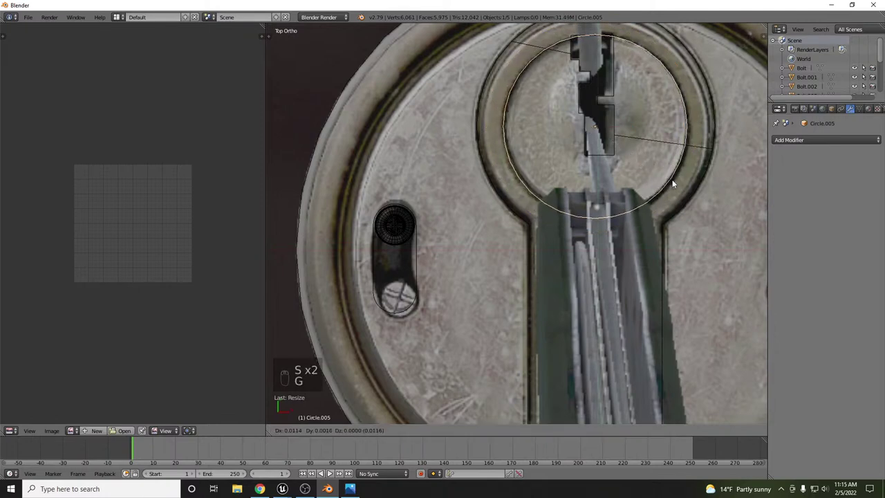
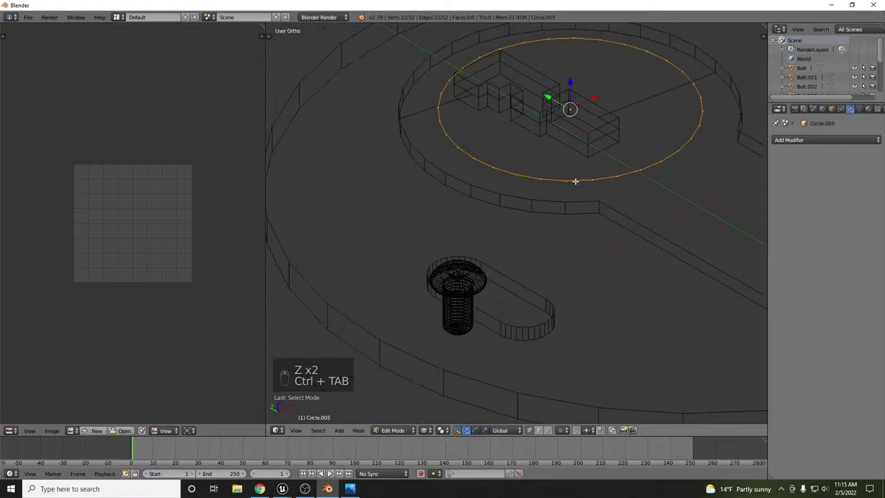
Undo the accidental extrusion and merge the circle's duplicate vertices.
key("e")
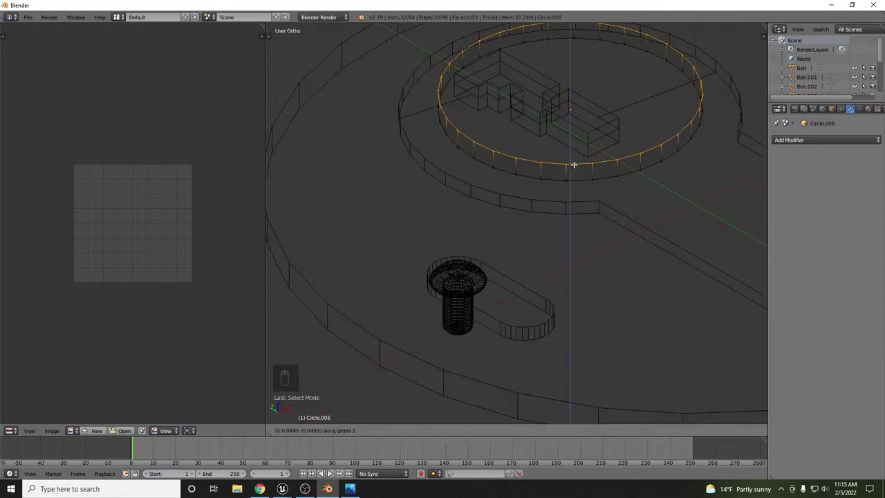
key("ctrl+z")
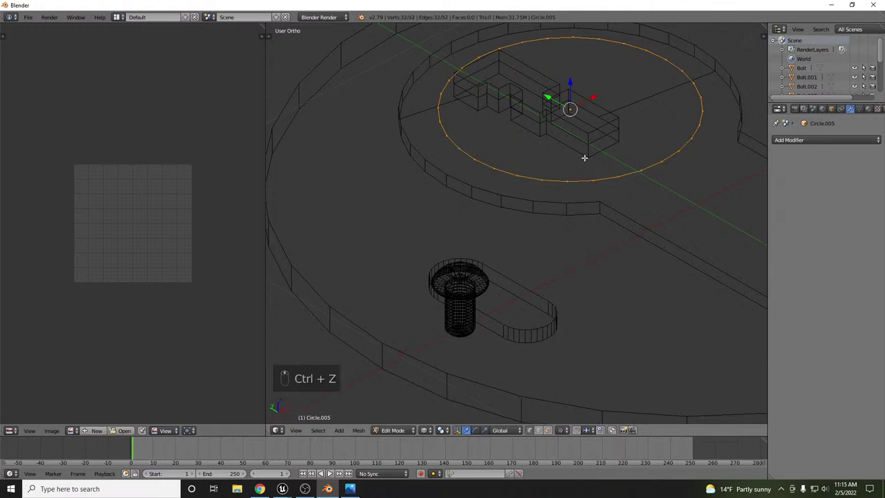
key("i")
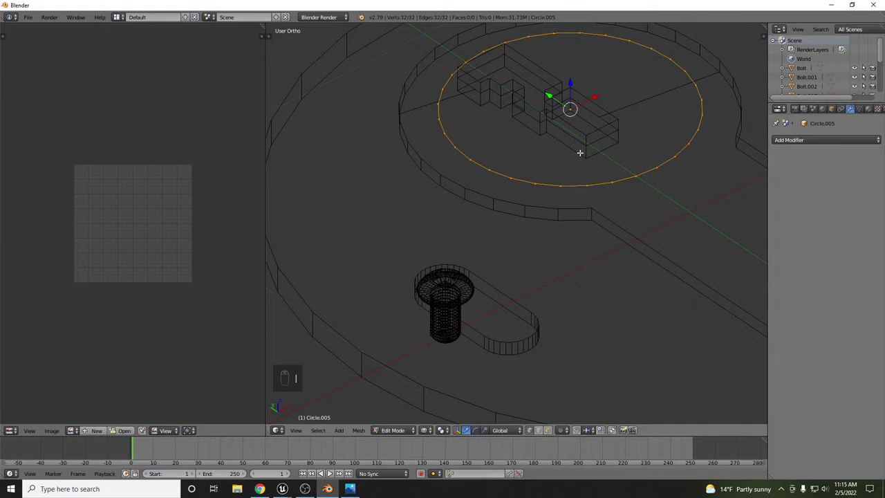
key("ctrl+a")
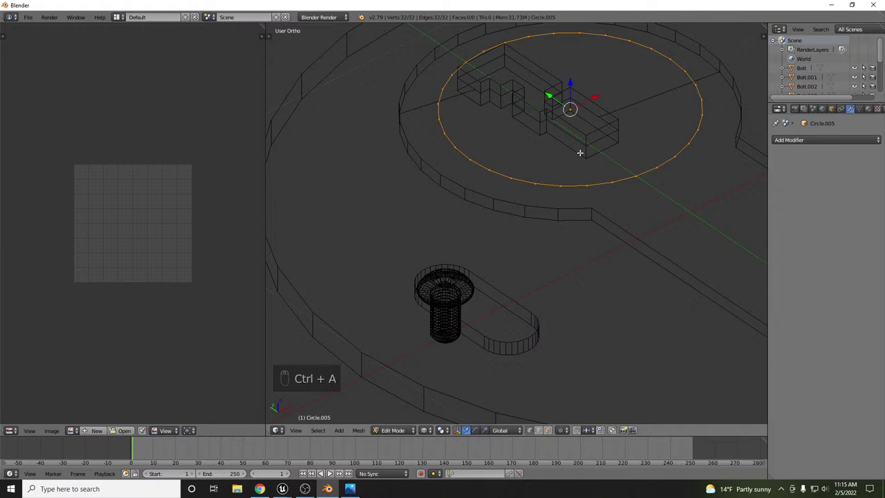
key("ctrl+v")
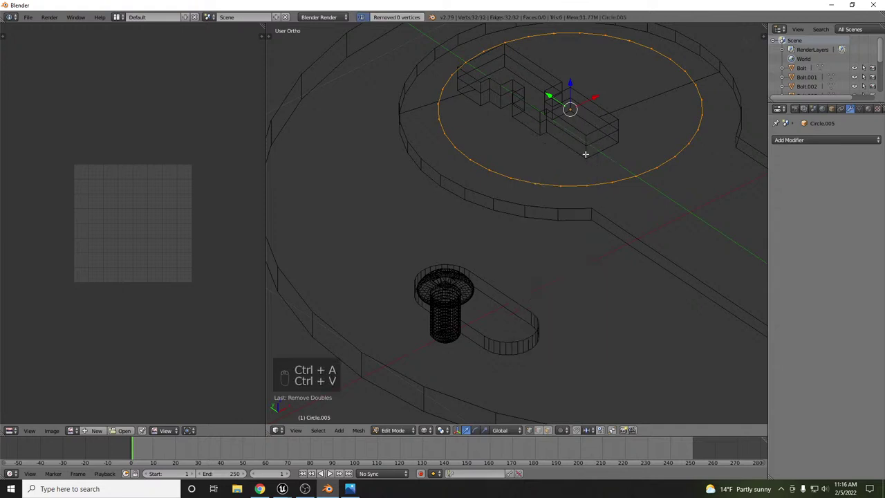
Fill the circle, inset it and delete the centre face to leave a ring band.
key("i")
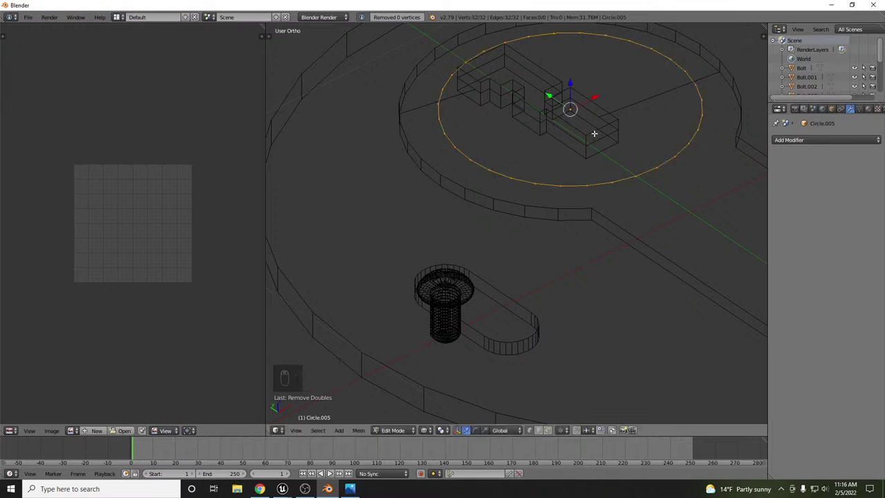
key("f")
key("i")
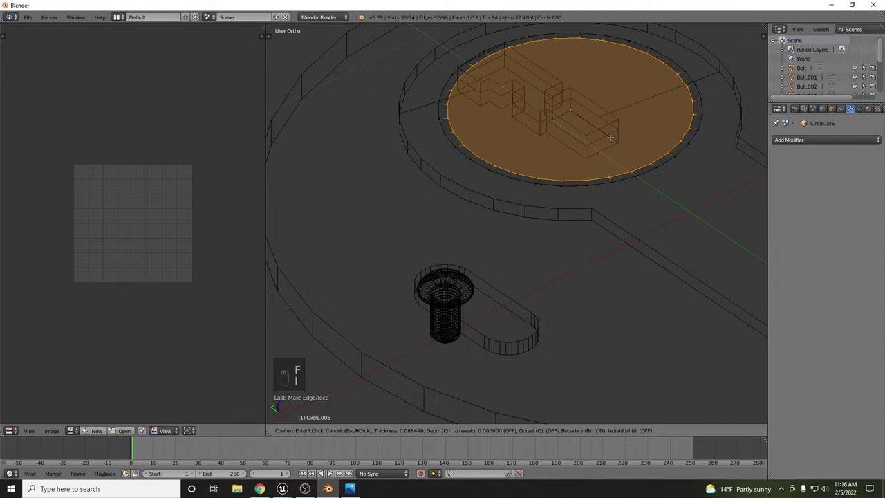
key("x")
key("KP_7")
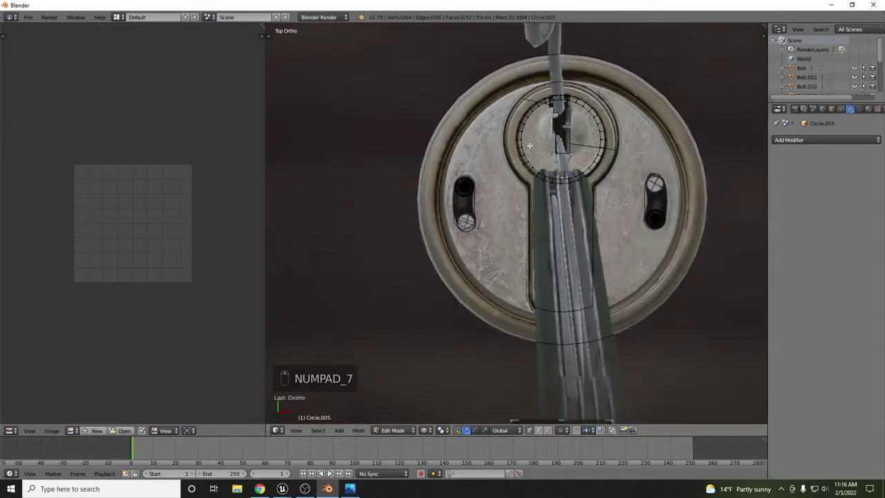
Scale the whole ring to match the round opening's outline in the lock photo.
key("a")
key("s")
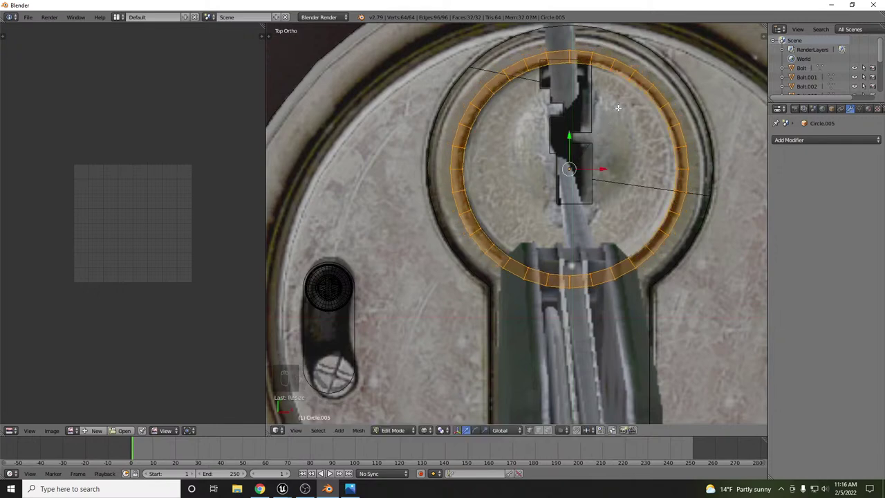
key("ctrl+Tab")
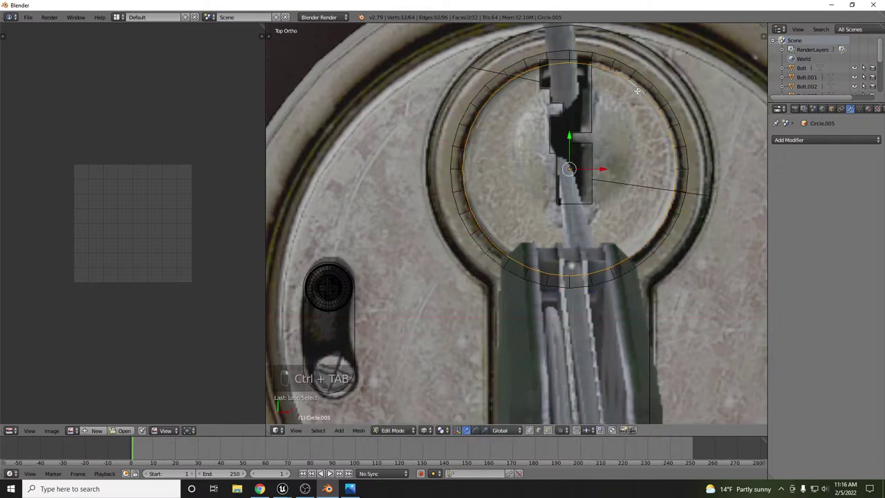
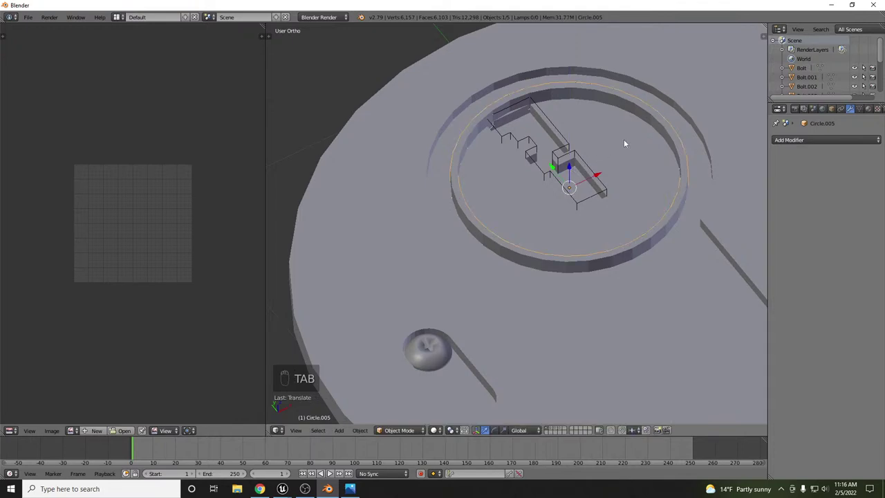
Give the plate a second Boolean difference using Circle.005 and show it in wireframe.
right_click(627, 141)
key("ctrl+KP_Subtract")
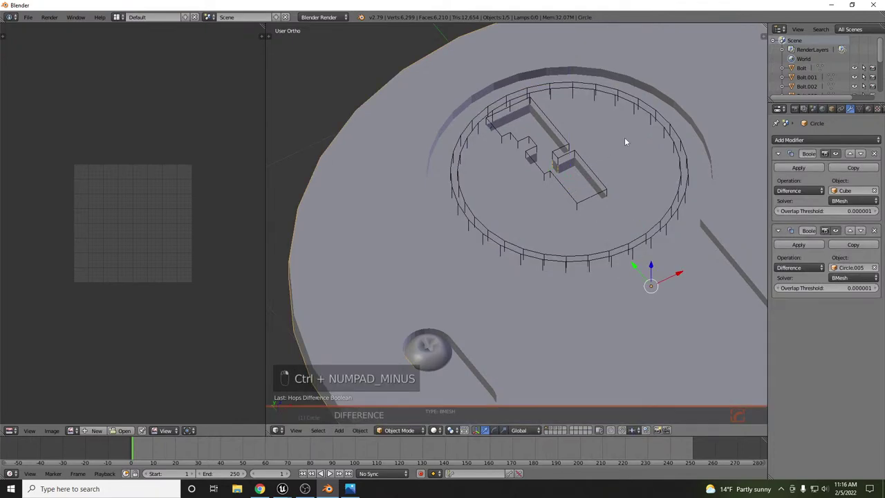
key("z")
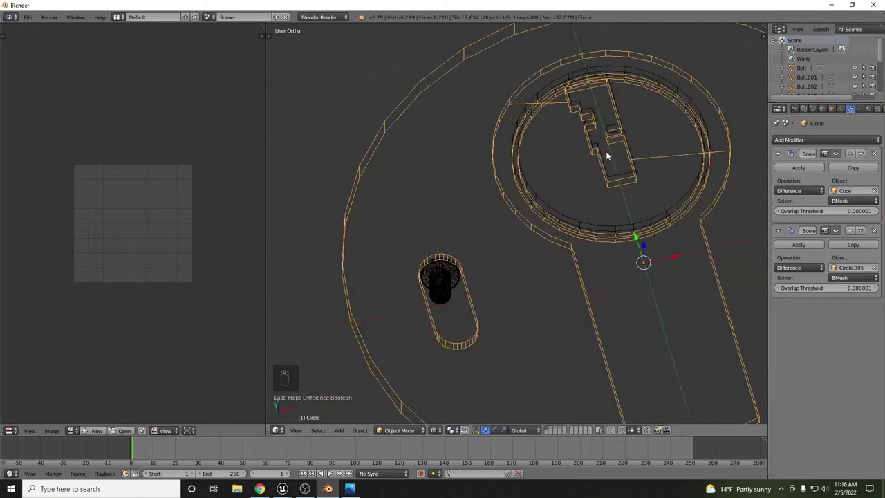
Orbit around the plate and enable viewport Ambient Occlusion in the N-sidebar Shading panel.
key("z")
left_click_drag(647, 153, 588, 193)
left_click(588, 194)
left_click_drag(555, 201, 645, 157)
left_click_drag(646, 157, 663, 180)
key("n")
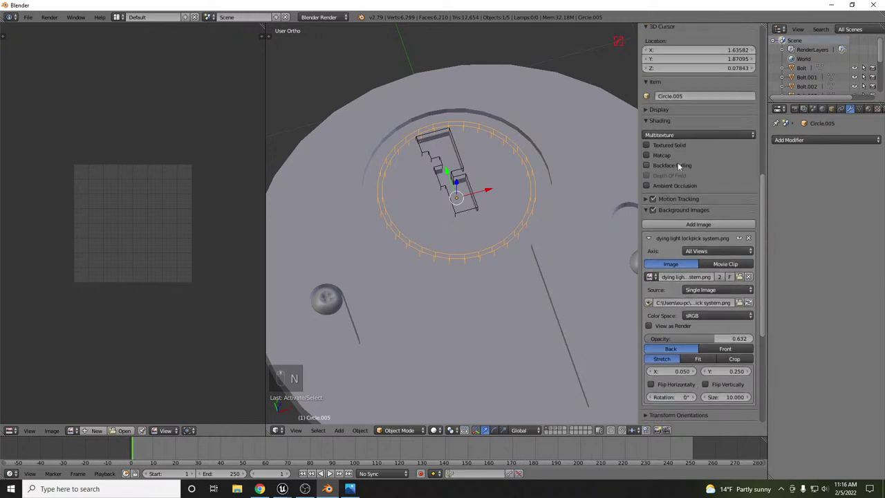
left_click_drag(649, 263, 481, 207)
left_click_drag(488, 203, 510, 194)
left_click(509, 194)
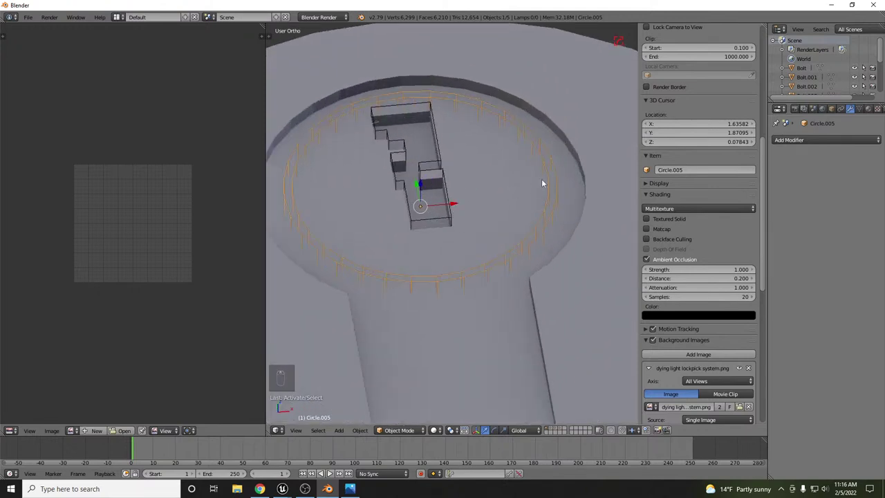
Undo twice and toggle wireframe shading to inspect the ring inside the plate.
key("ctrl+z")
key("ctrl+z")
left_click_drag(555, 187, 566, 178)
key("z")
key("z")
key("ctrl+KP_Subtract")
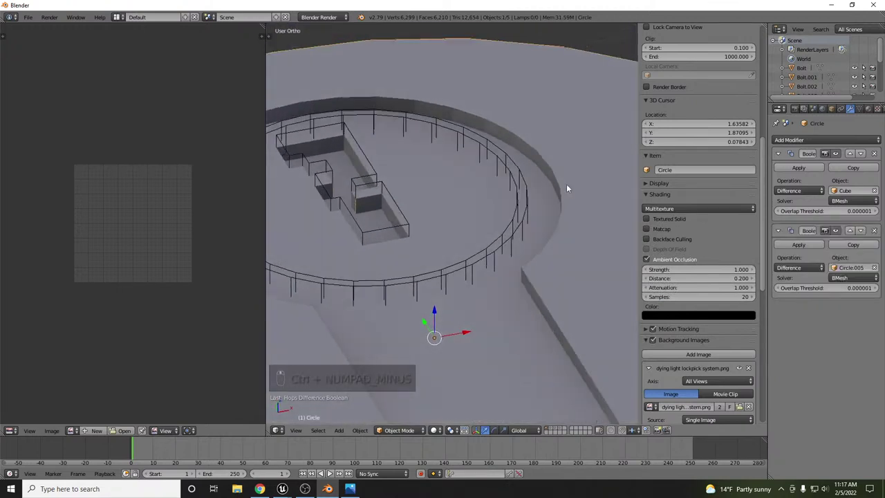
Undo the ring Boolean, show the plate as wireframe and widen the Outliner for renaming the Cube cutter.
key("ctrl+z")
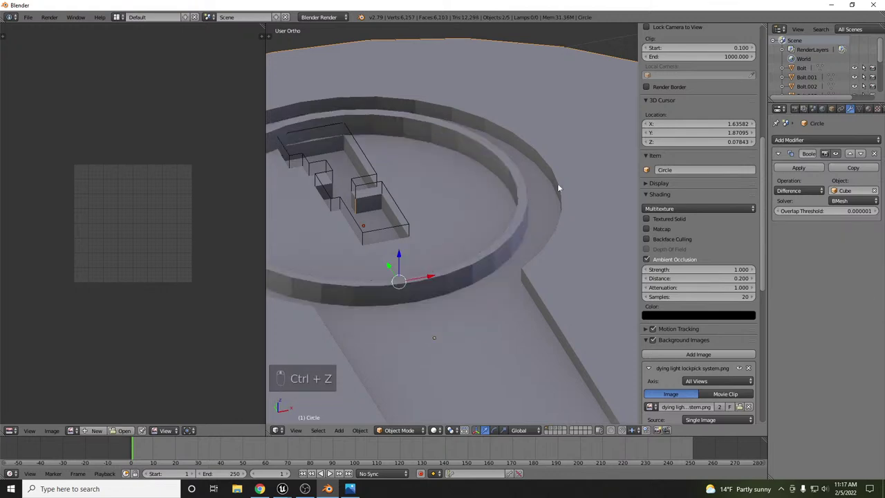
left_click(498, 200)
key("z")
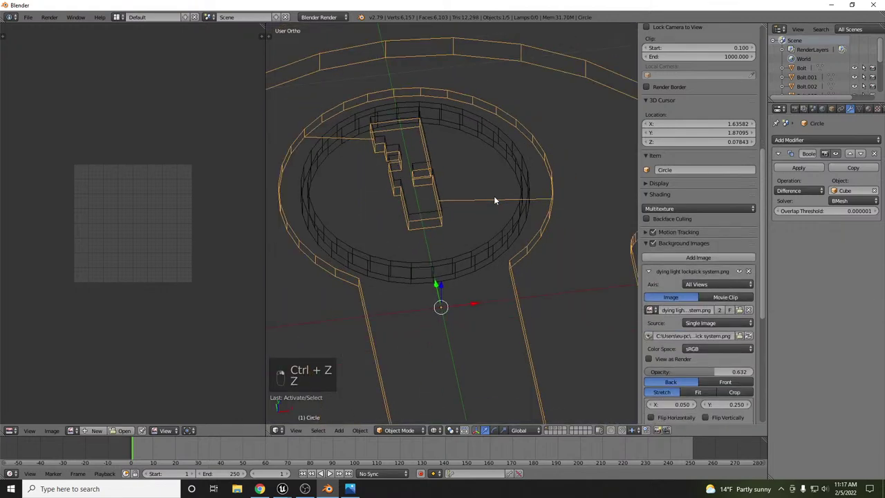
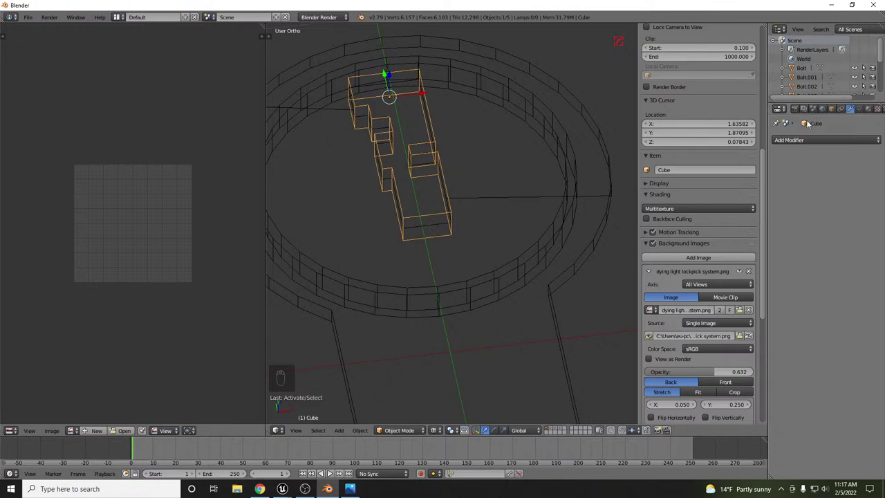
left_click_drag(815, 125, 805, 162)
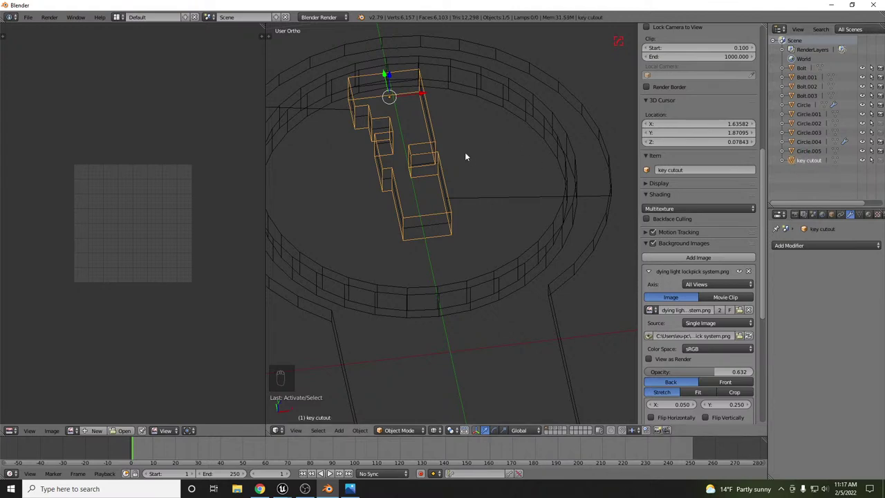
Select the lock plate and return it to solid shading.
right_click(487, 196)
left_click_drag(507, 188, 475, 205)
key("z")
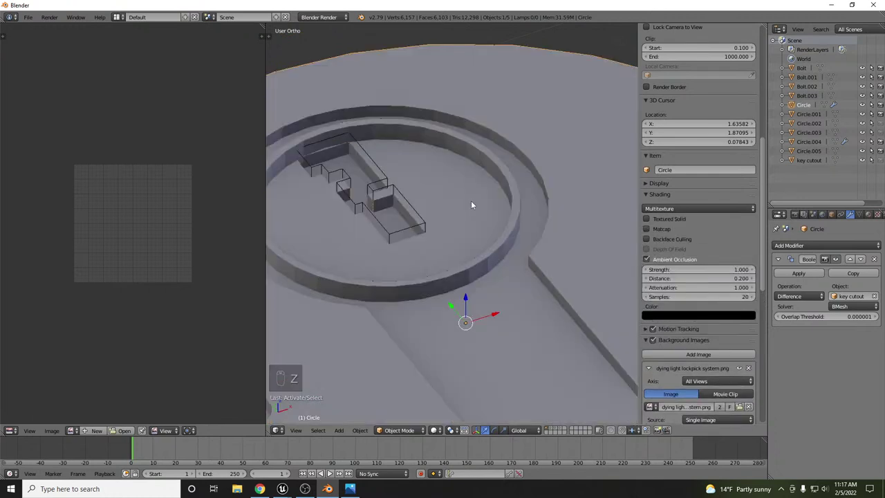
left_click(516, 197)
Rescale the Circle.005 ring and orbit the view around the disc.
right_click(502, 195)
key("s")
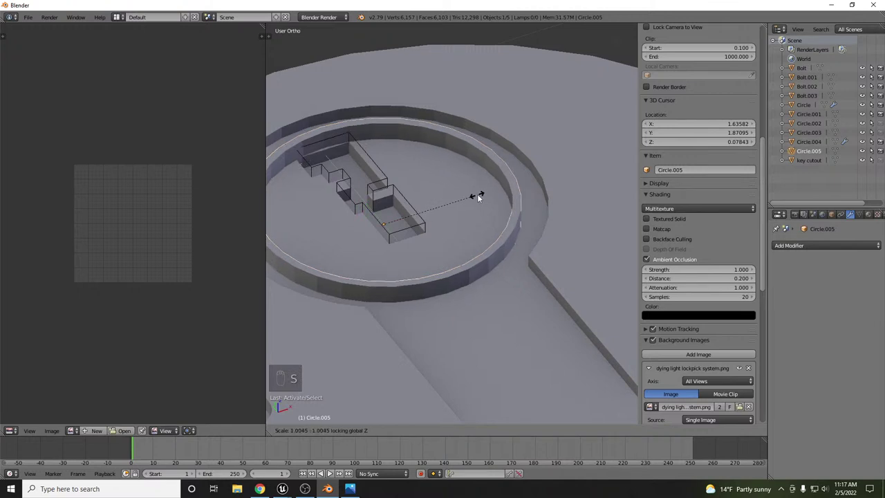
left_click(562, 183)
key("ctrl+KP_Subtract")
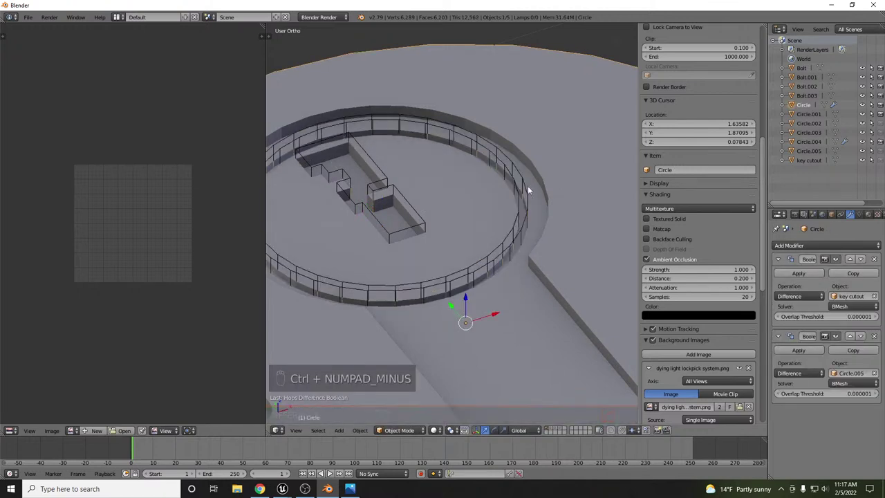
middle_click(513, 193)
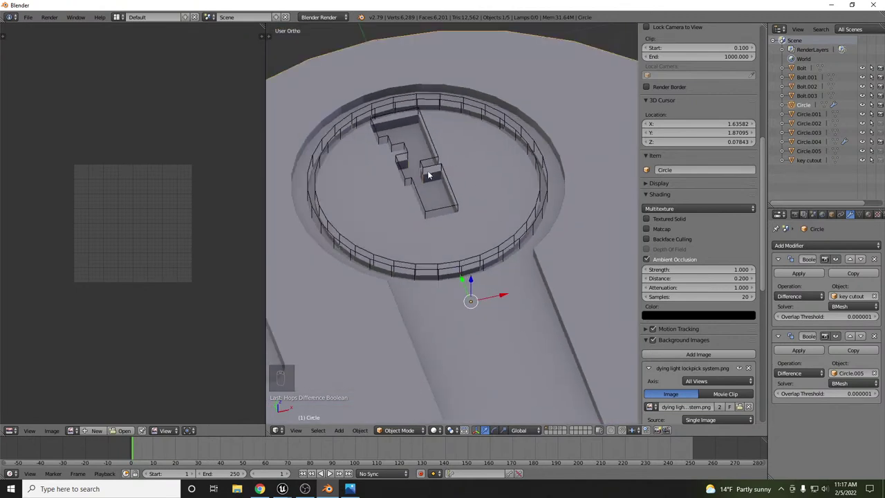
Look straight down at the disc in Top Ortho, zoomed out over the whole reference image.
key("KP_7")
key("z")
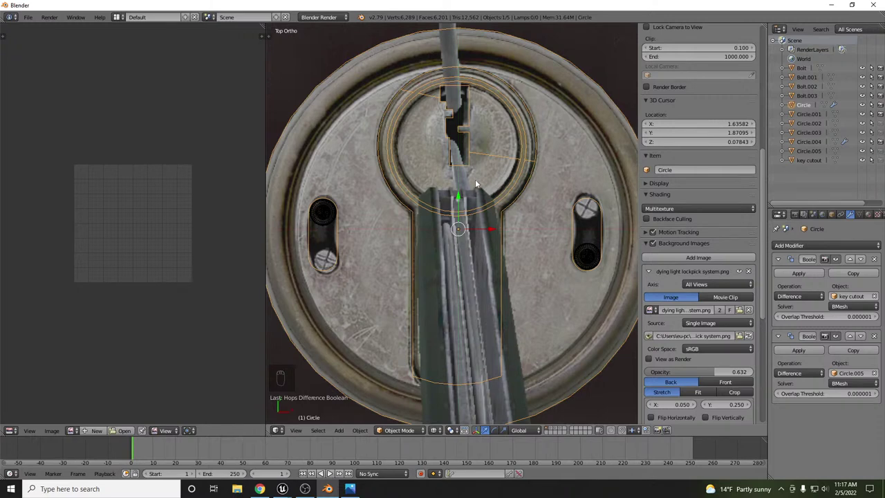
key("KP_7")
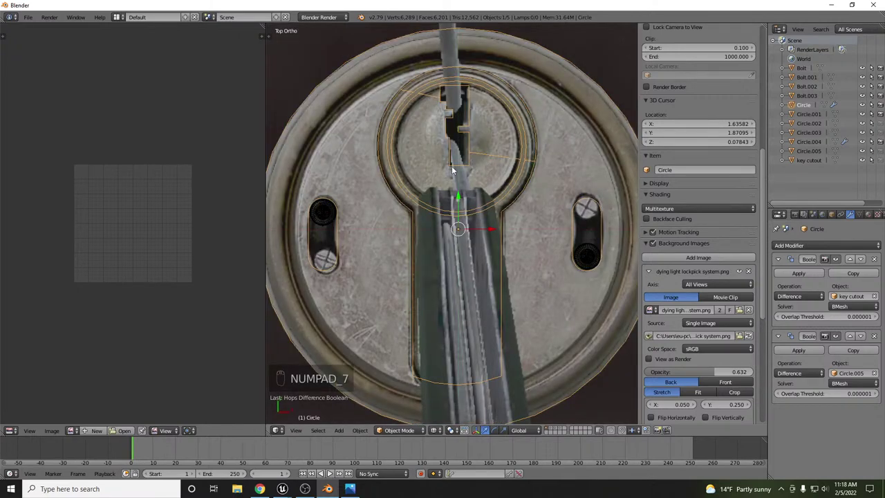
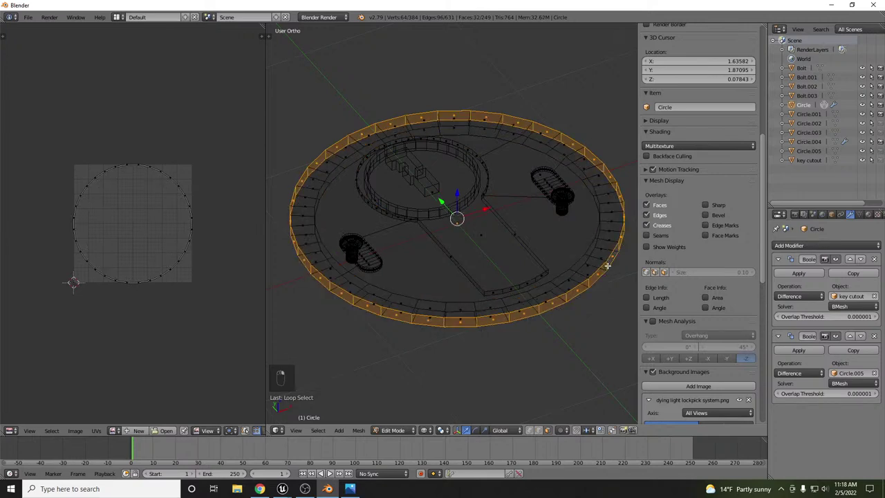
Duplicate the outer rim loop into its own ring object and shrink it to the reference groove from top view.
key("shift+d")
key("p")
key("Tab")
left_click_drag(598, 285, 599, 284)
key("KP_7")
key("s")
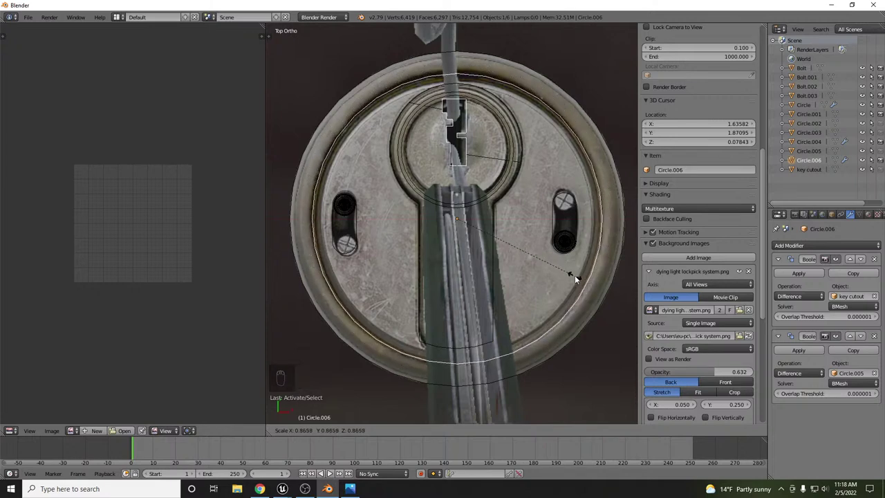
left_click_drag(541, 269, 562, 239)
Edit the new ring's mesh to give it thickness, then return to solid shading.
key("Tab")
key("Tab")
key("Tab")
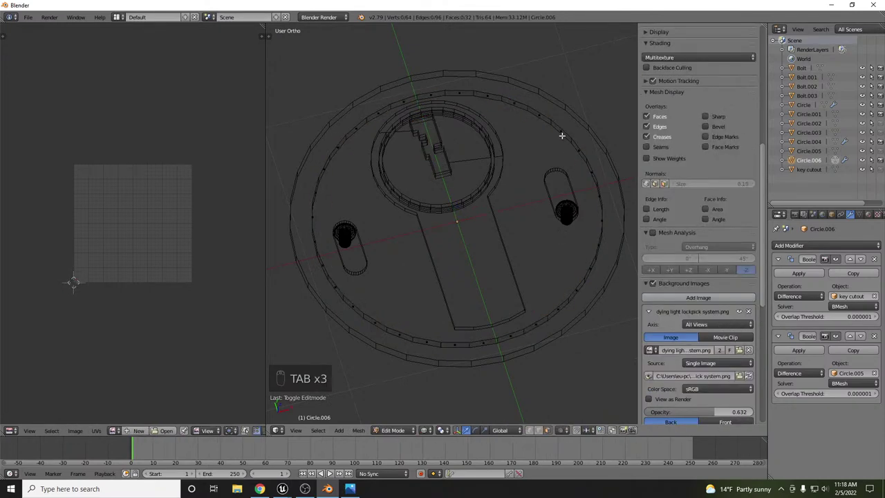
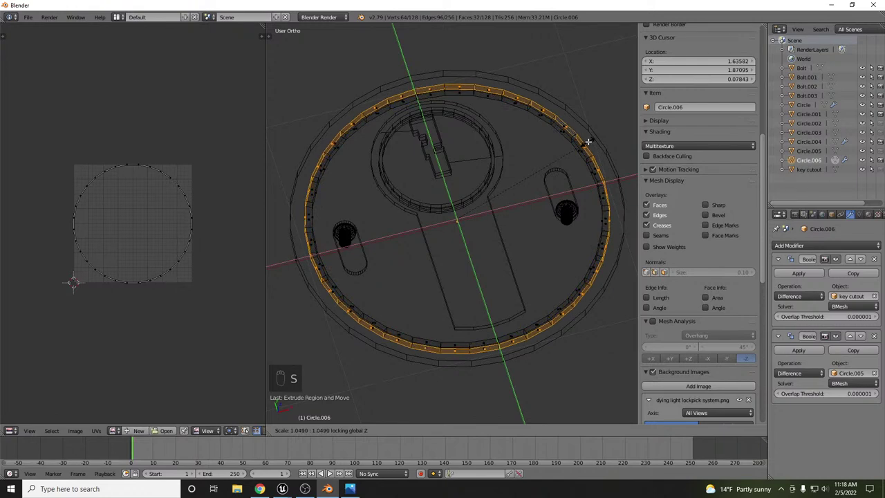
key("Tab")
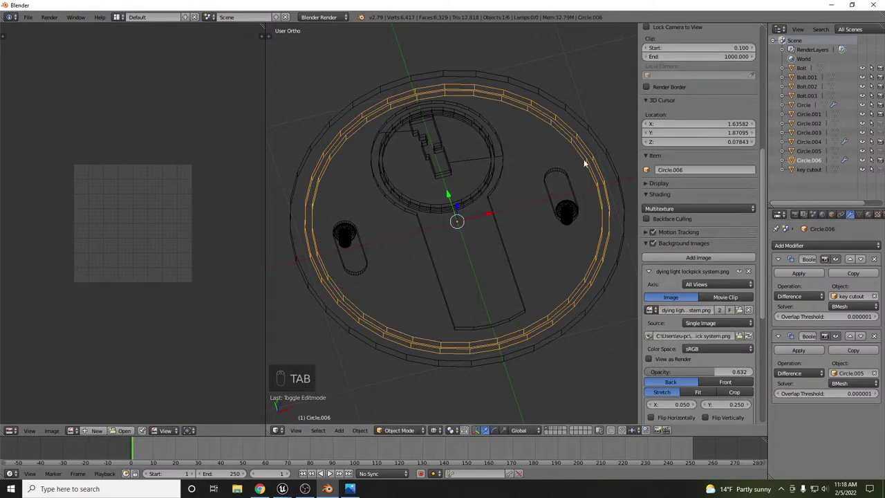
key("z")
key("Tab")
key("z")
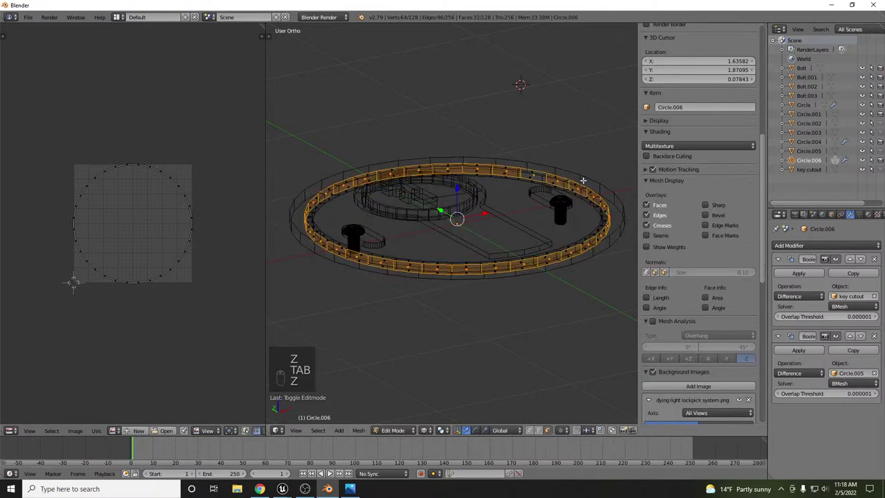
key("ctrl+l")
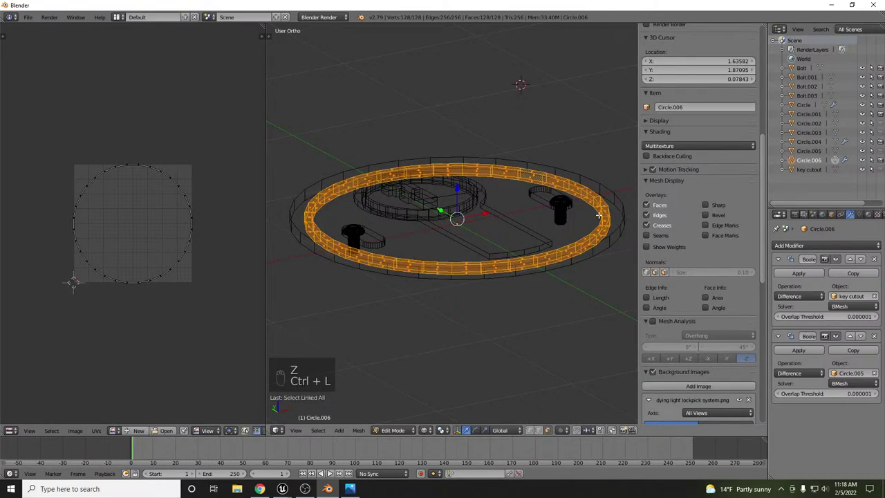
key("g")
key("z")
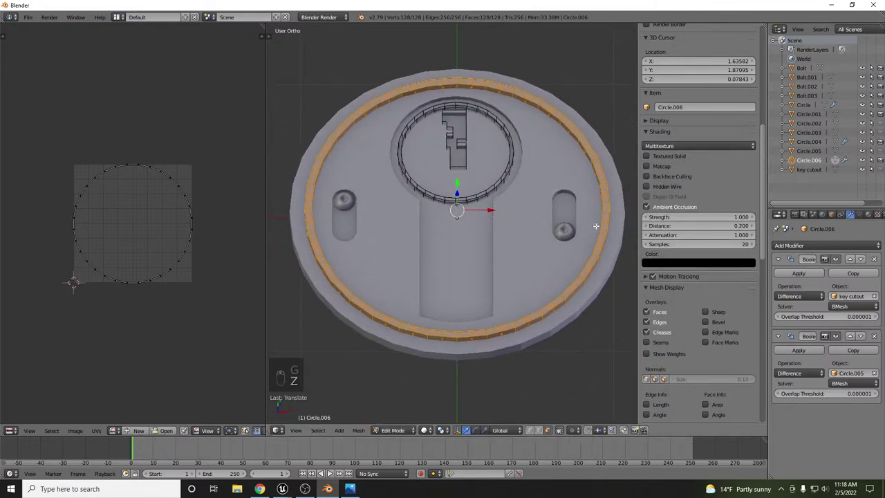
Toggle the ring's mesh selection and leave Edit Mode back to Object Mode.
key("Tab")
key("Tab")
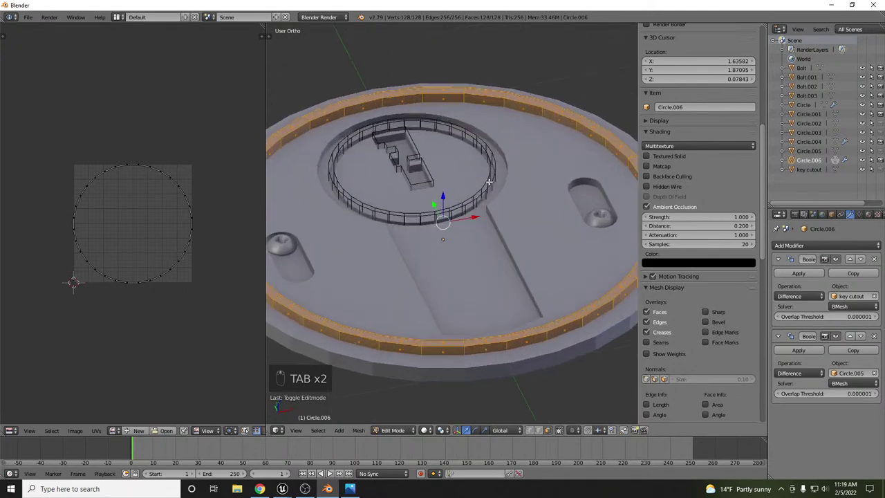
key("a")
key("a")
key("Tab")
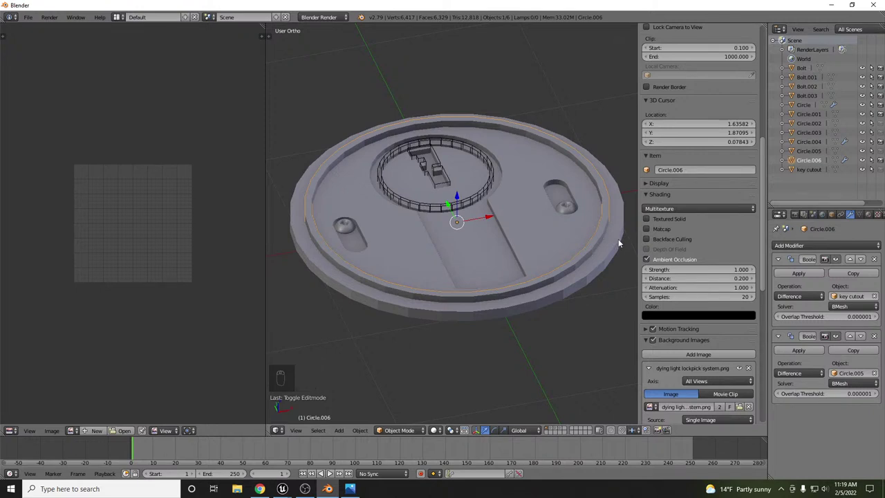
Compare the grooved disc against the reference from top view, then orbit to inspect the grooves at an angle.
left_click_drag(619, 240, 618, 240)
key("ctrl+KP_Subtract")
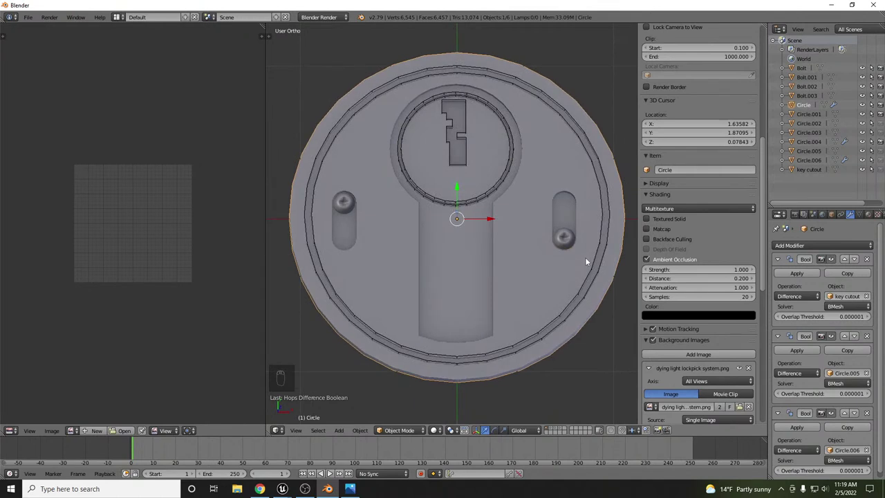
key("KP_7")
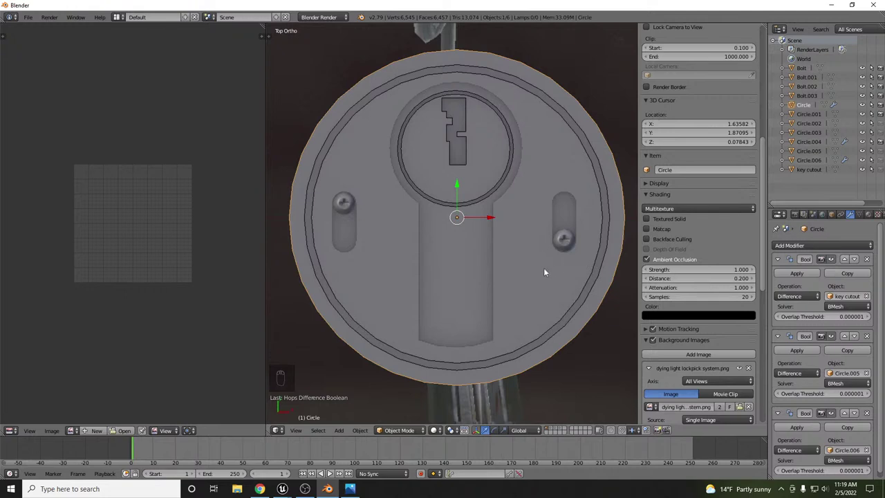
middle_click(515, 250)
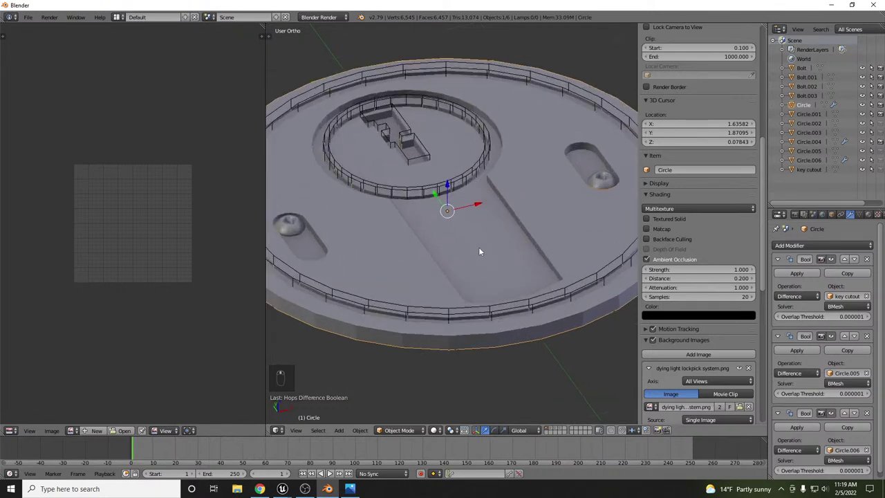
left_click_drag(533, 329, 541, 247)
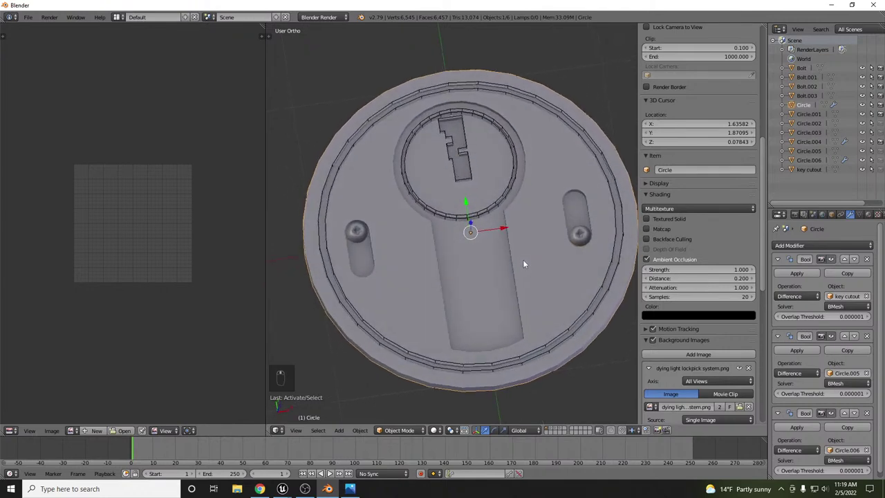
Reorder the disc's Bevel modifier in the stack relative to the key cutout and Circle.006 Booleans.
left_click_drag(823, 247, 543, 234)
left_click_drag(582, 198, 462, 220)
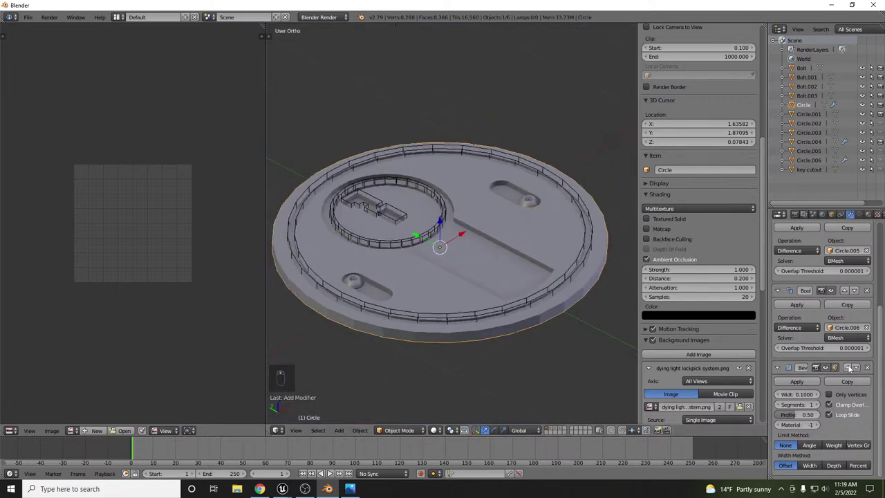
left_click_drag(851, 373, 856, 319)
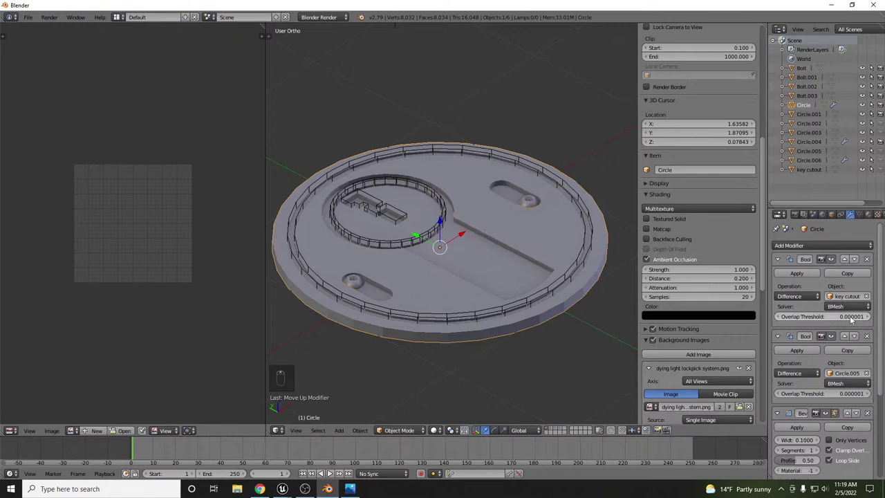
left_click_drag(849, 341, 464, 292)
left_click_drag(463, 292, 543, 234)
left_click_drag(543, 233, 849, 380)
left_click_drag(849, 381, 594, 247)
left_click_drag(595, 246, 449, 208)
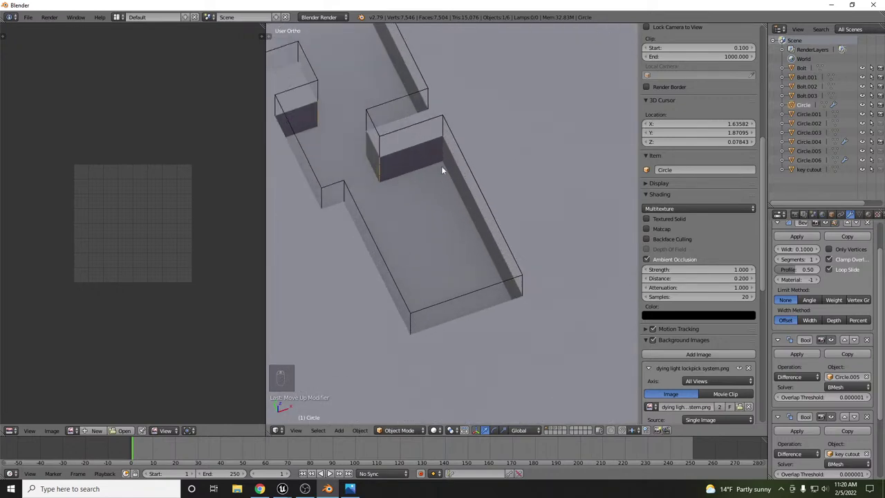
Zoom around the keyhole and inner rim edges to check the bevelled cuts, then back out over the disc.
middle_click(445, 160)
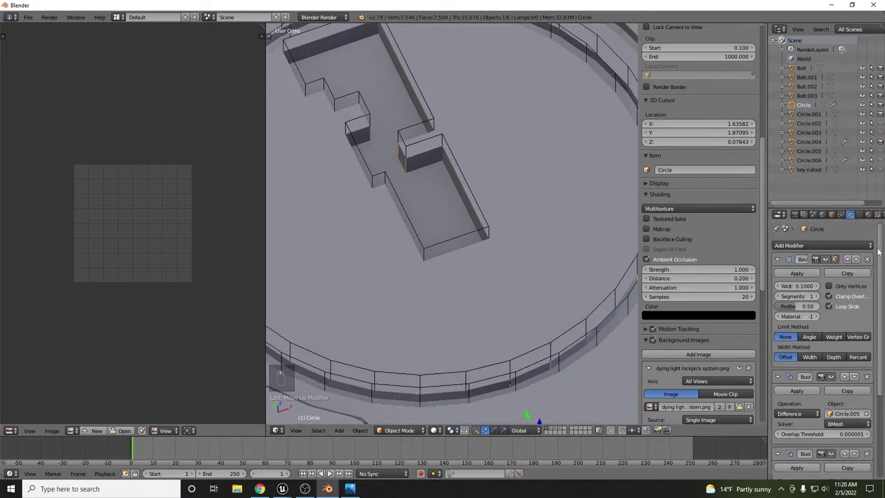
left_click_drag(858, 264, 863, 348)
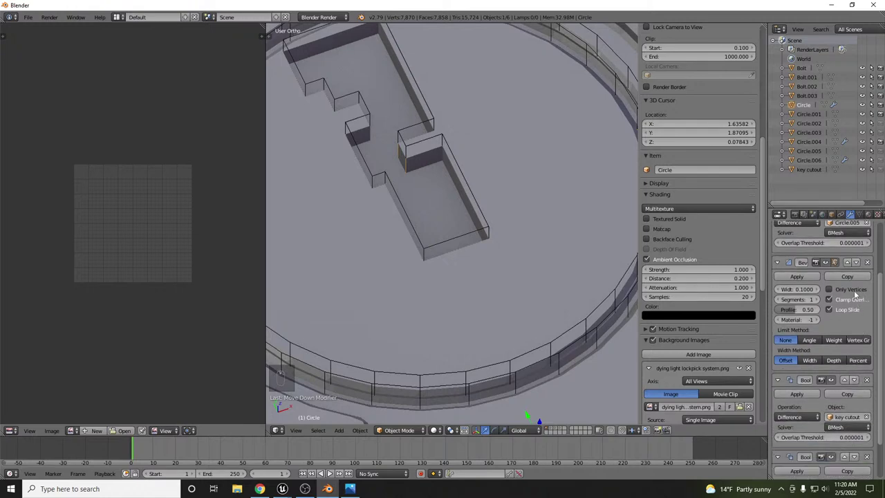
left_click_drag(859, 262, 516, 270)
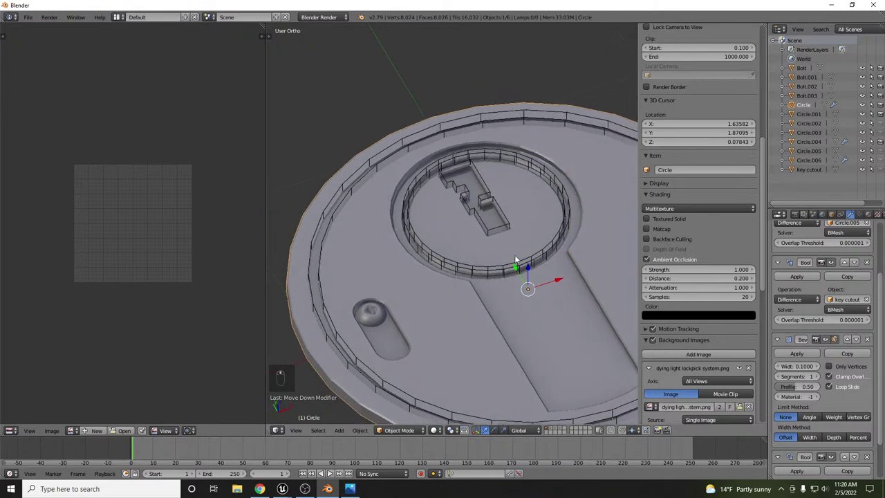
middle_click(459, 295)
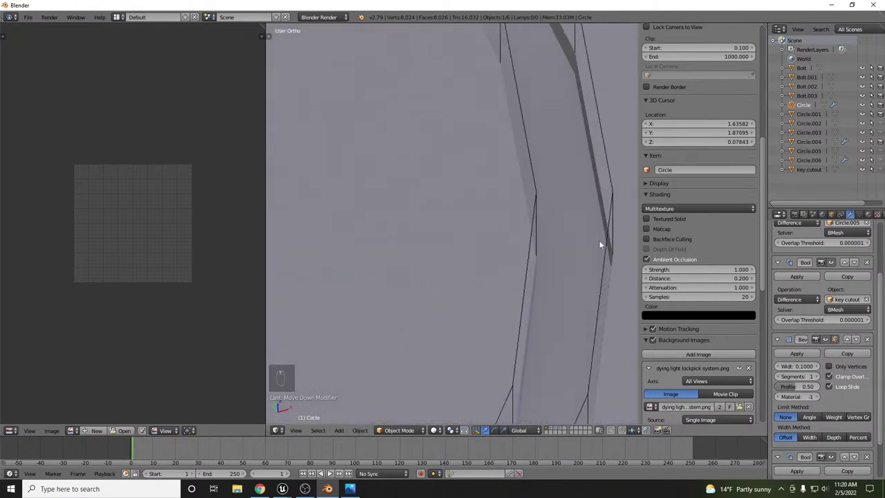
left_click_drag(645, 282, 860, 294)
left_click_drag(859, 295, 574, 232)
left_click_drag(574, 232, 368, 178)
left_click_drag(524, 198, 517, 237)
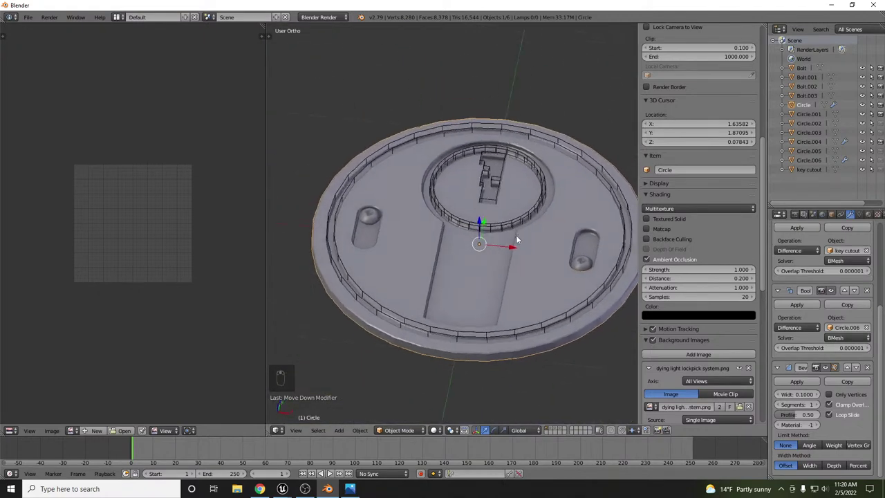
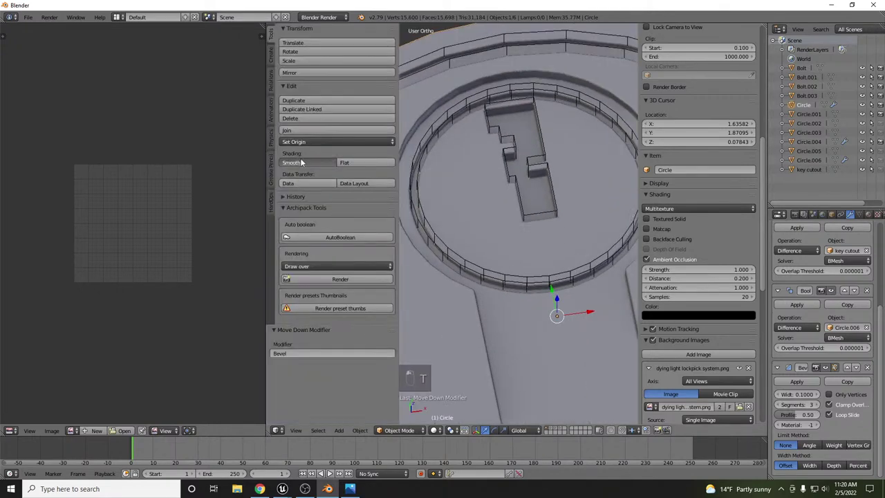
Hide the Tool Shelf and zoom in close on the bevelled inner ring.
key("t")
left_click_drag(399, 152, 600, 131)
middle_click(600, 132)
right_click(600, 131)
middle_click(594, 141)
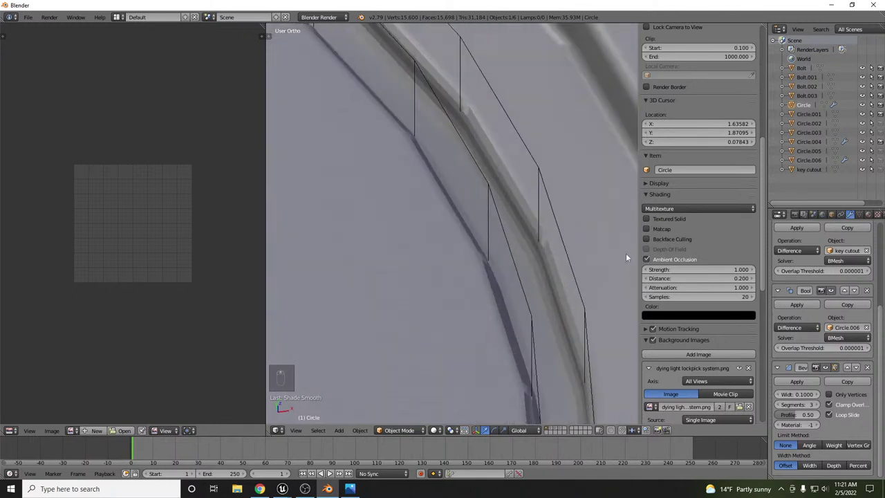
Shrink the Bevel modifier width to 0.005 and zoom back out over the keyhole.
left_click_drag(784, 398, 802, 485)
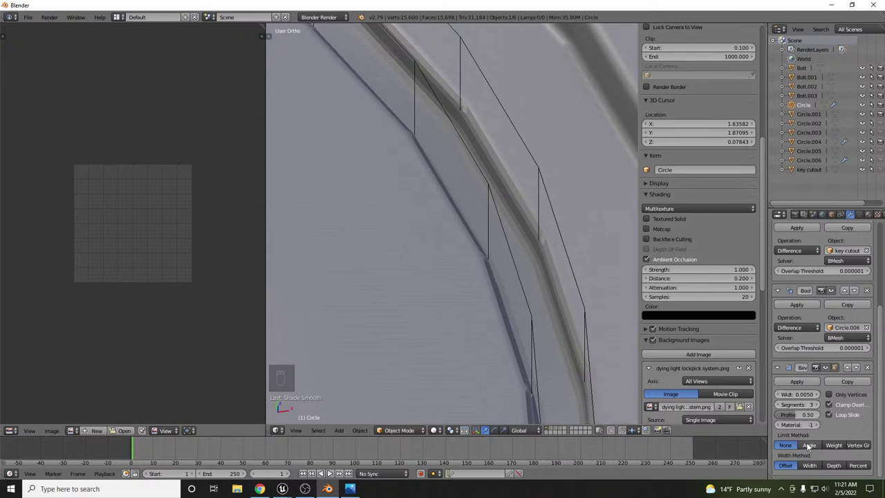
left_click_drag(807, 444, 567, 127)
left_click_drag(541, 105, 342, 253)
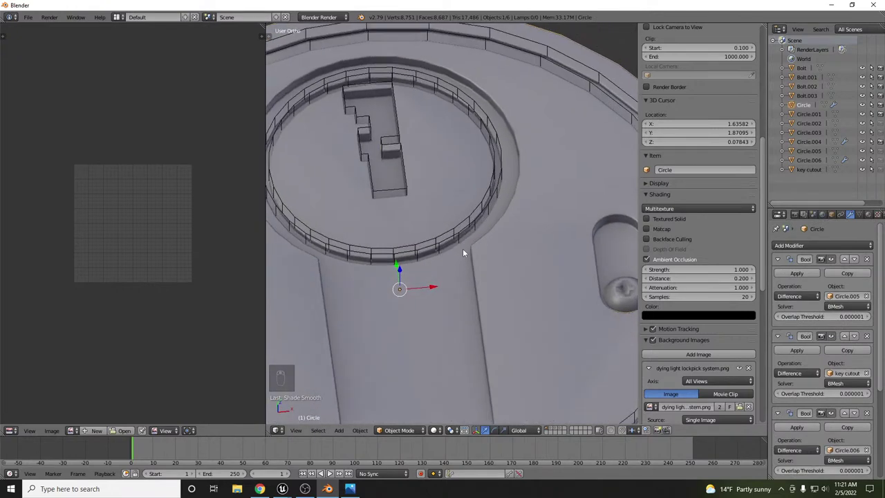
left_click_drag(560, 228, 716, 403)
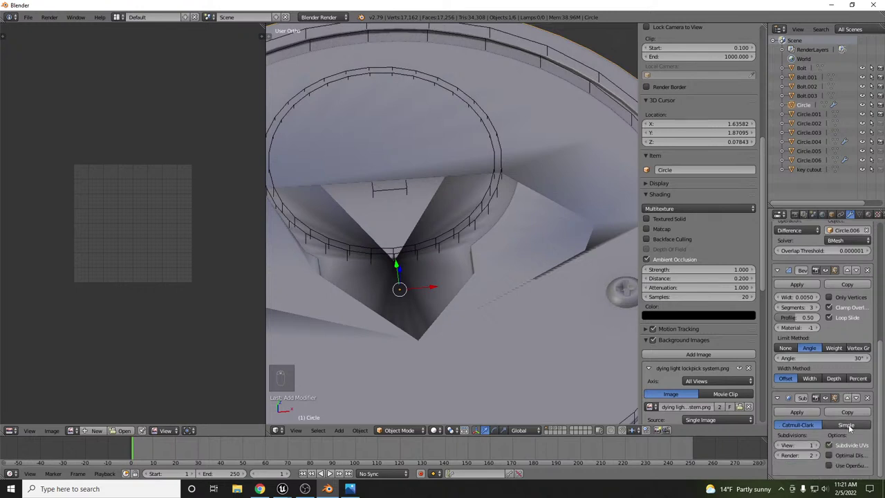
left_click_drag(849, 402, 446, 259)
left_click_drag(446, 259, 870, 263)
left_click_drag(870, 263, 457, 254)
middle_click(457, 253)
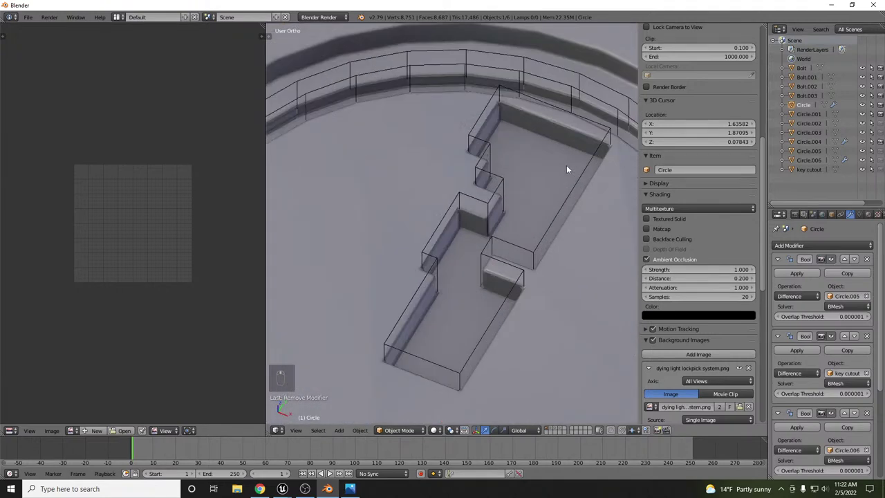
Hide the N sidebar and orbit in close around the key cutout object.
key("n")
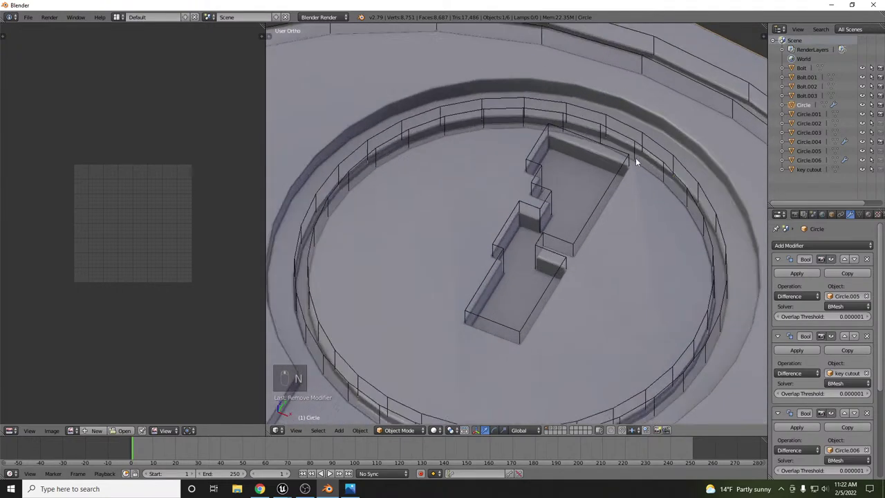
middle_click(601, 175)
left_click_drag(609, 173, 554, 157)
left_click_drag(550, 184, 550, 181)
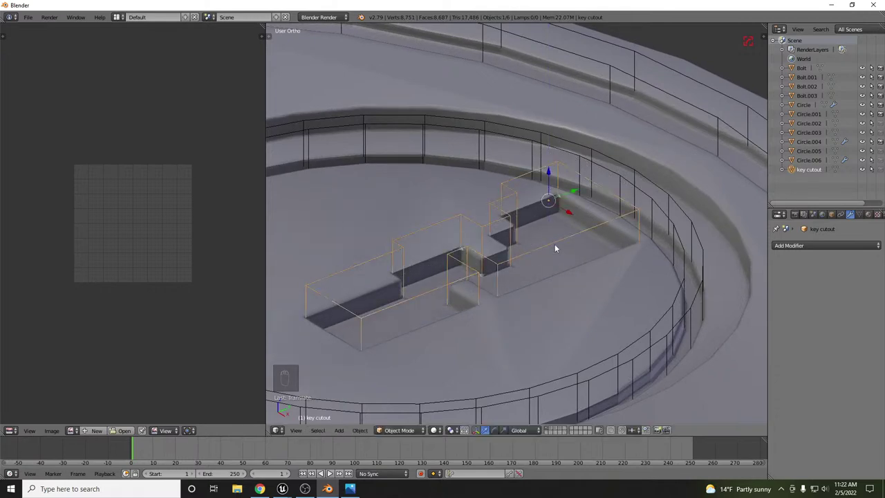
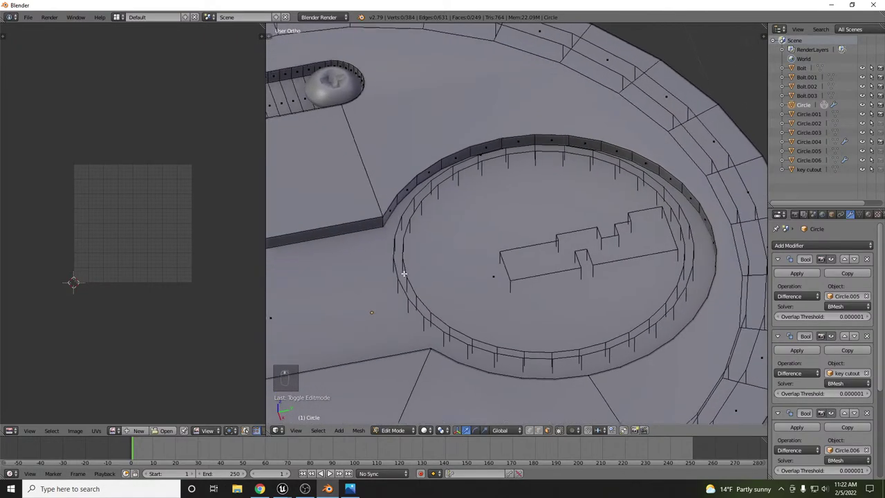
Select the disc, enter Edit Mode and switch selection modes around the slot–inner ring junction, undoing a stray join.
key("ctrl+Tab")
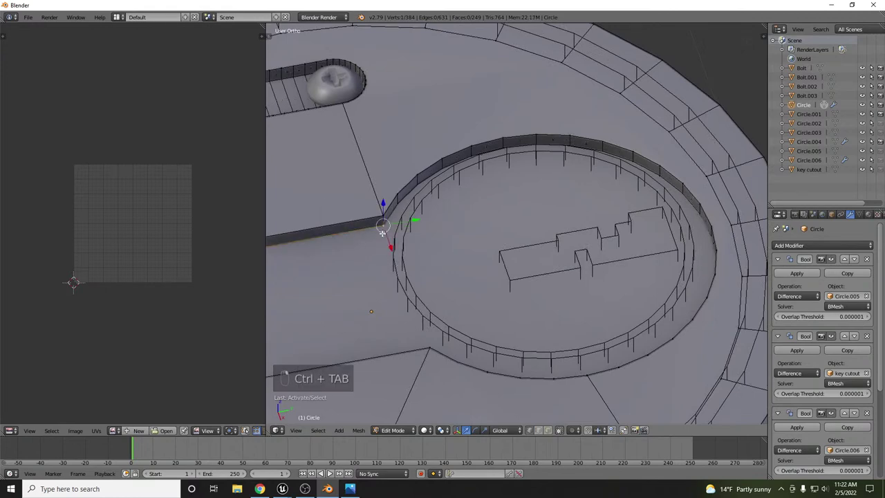
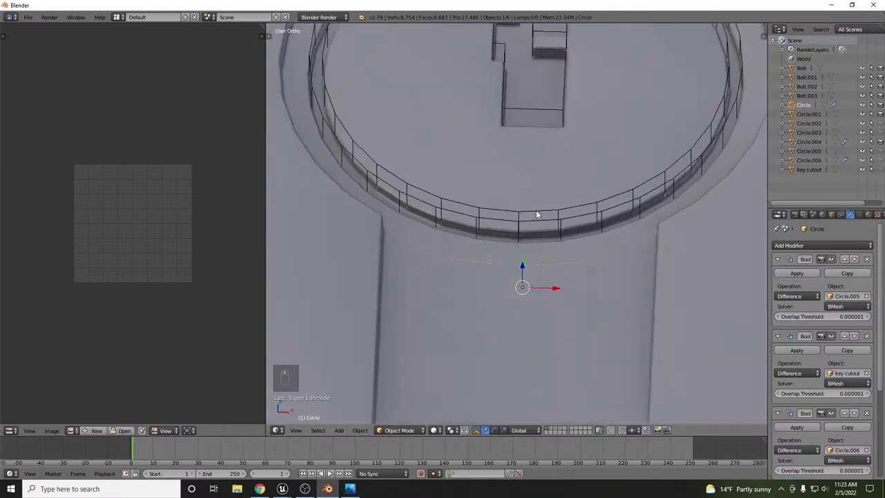
right_click(539, 186)
key("Tab")
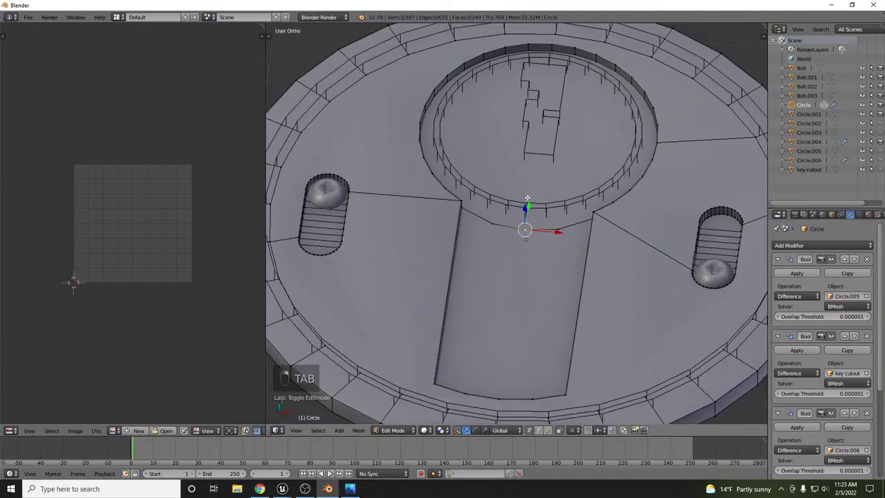
key("ctrl+Tab")
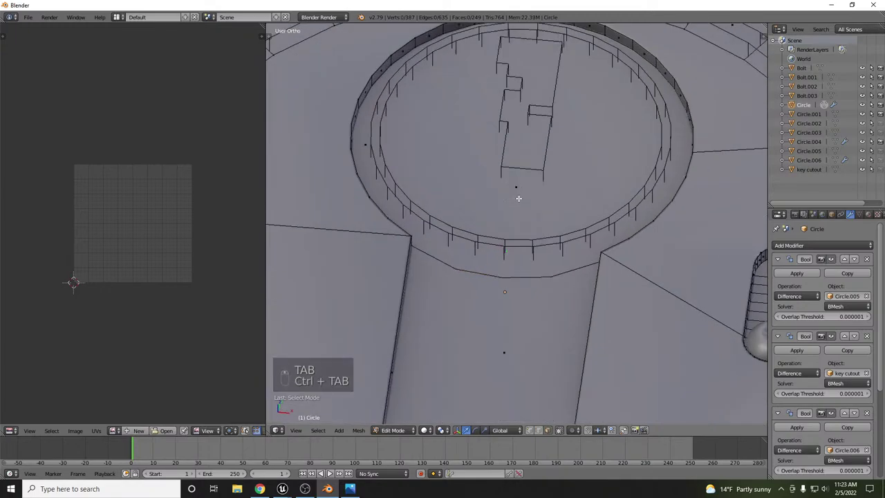
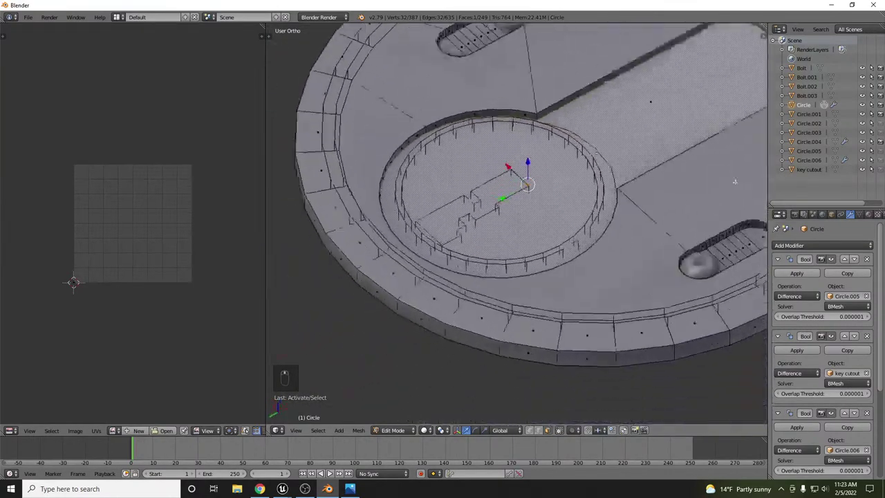
key("ctrl+Tab")
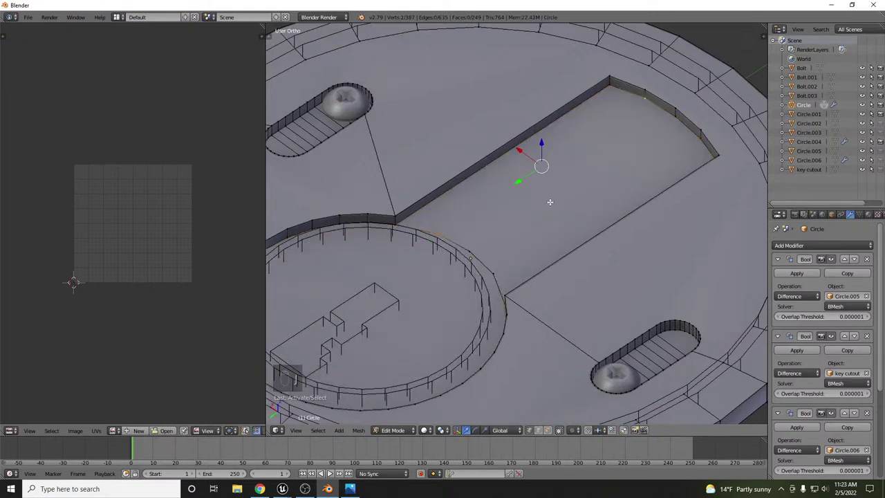
key("j")
key("ctrl+z")
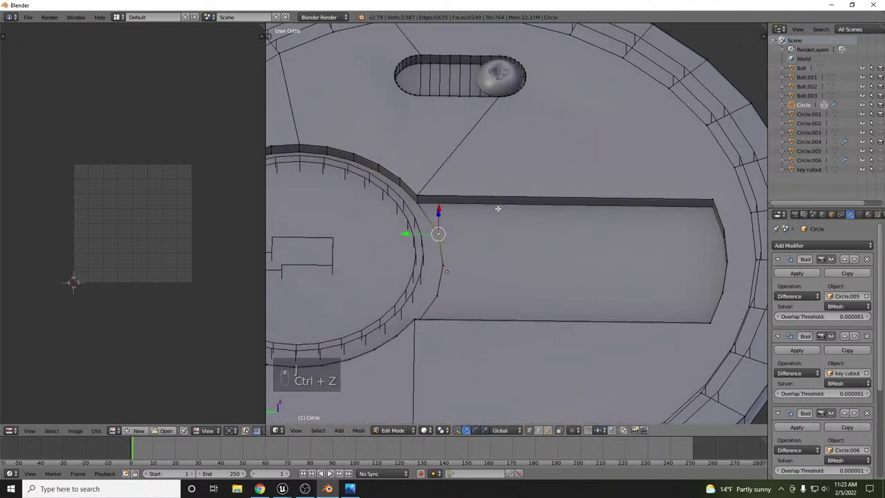
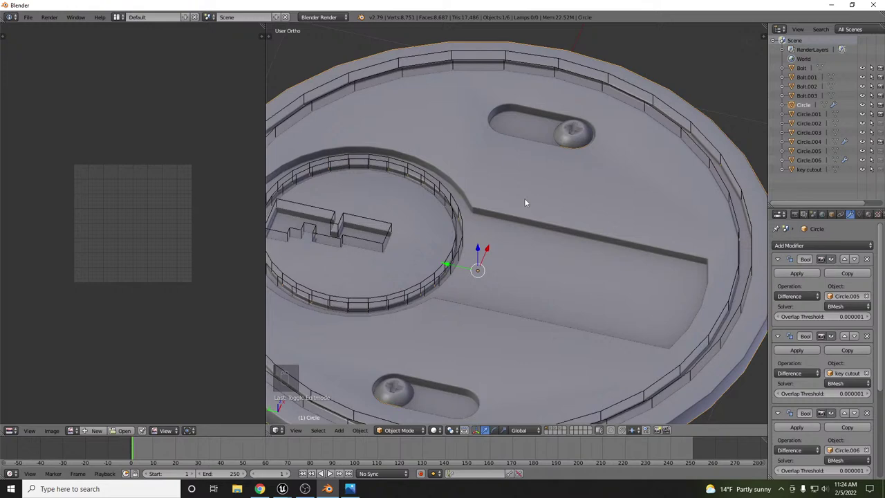
View the whole disc from the top, then orbit close around the keyhole cutout and its ring edge.
key("KP_7")
key("z")
left_click_drag(517, 210, 513, 209)
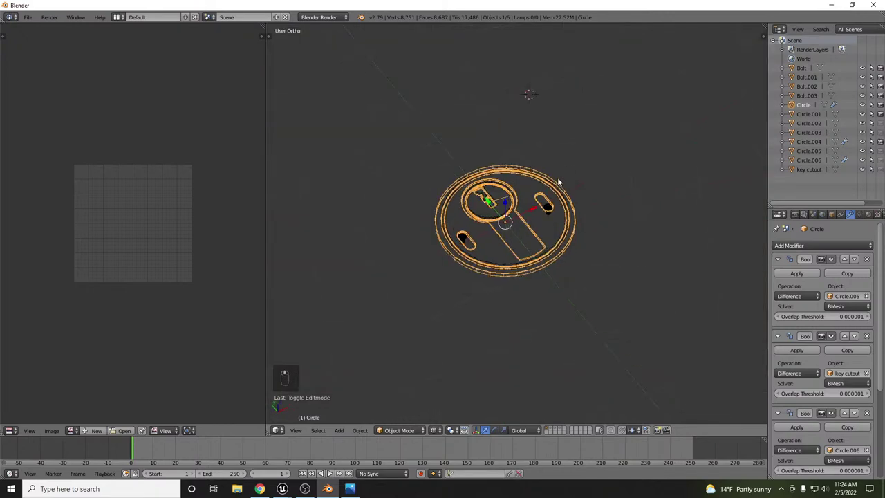
key("z")
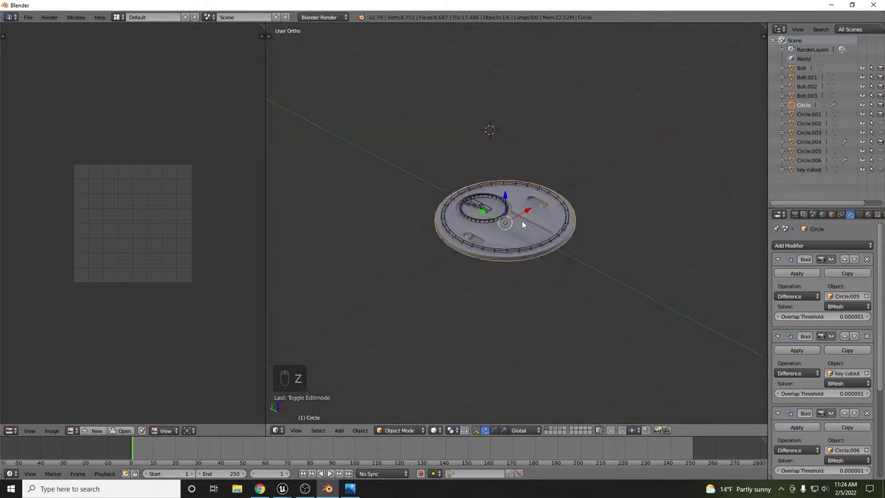
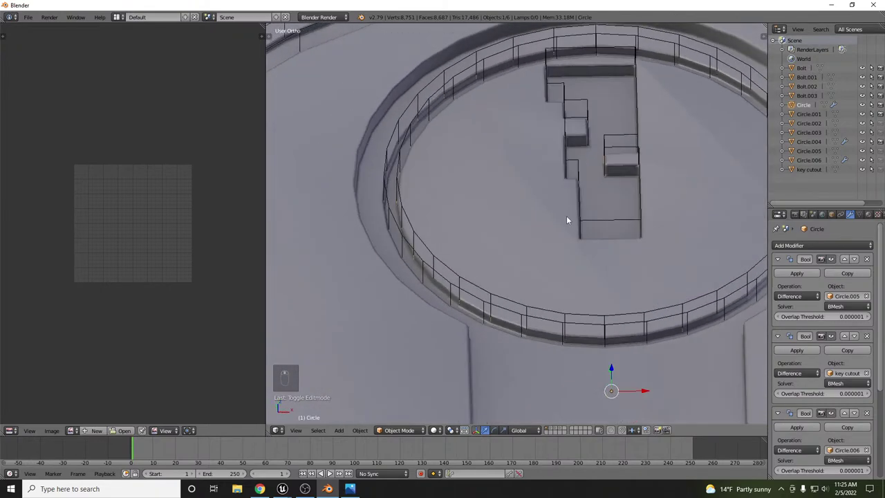
left_click_drag(494, 224, 710, 169)
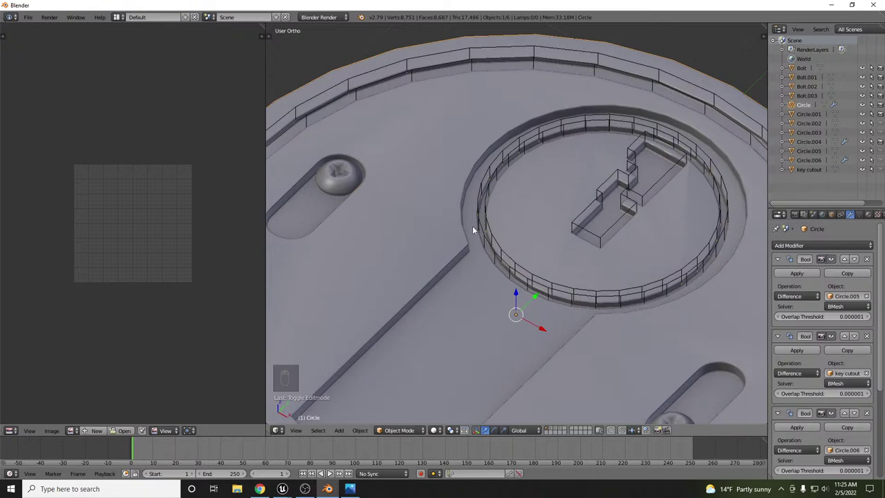
left_click_drag(487, 188, 622, 235)
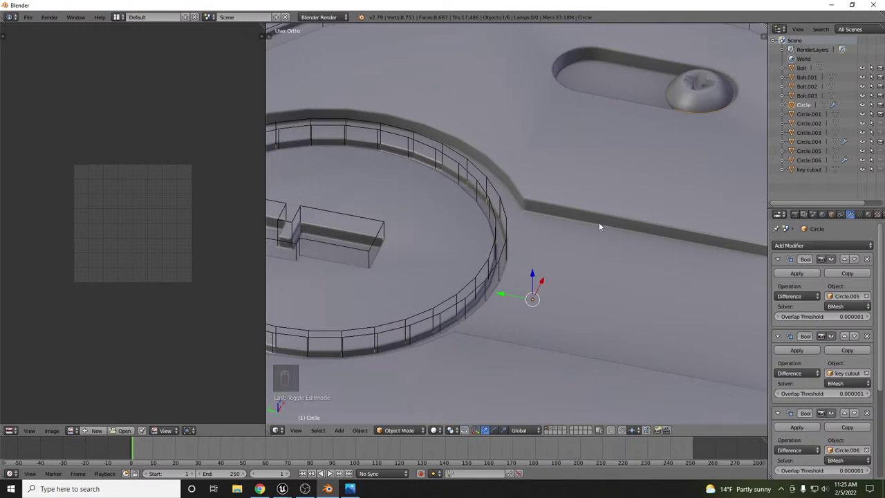
Orbit along the keyhole channel across the disc surface and return to the straight top view.
key("t")
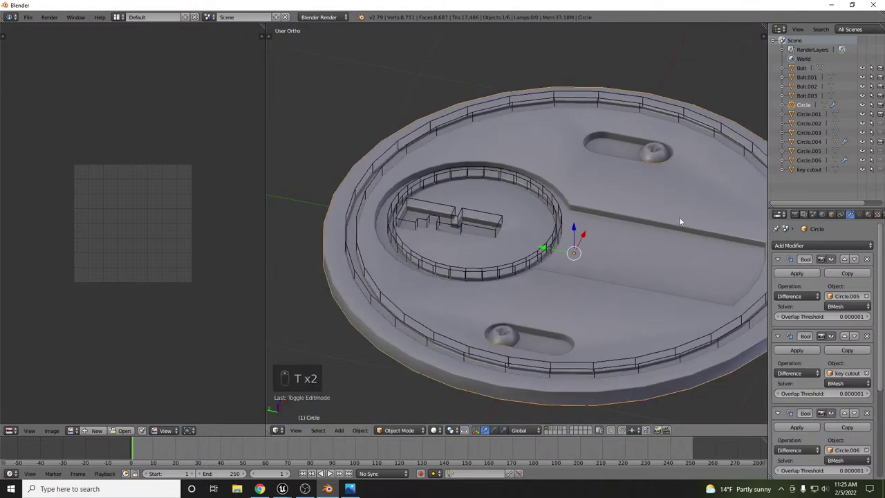
middle_click(646, 232)
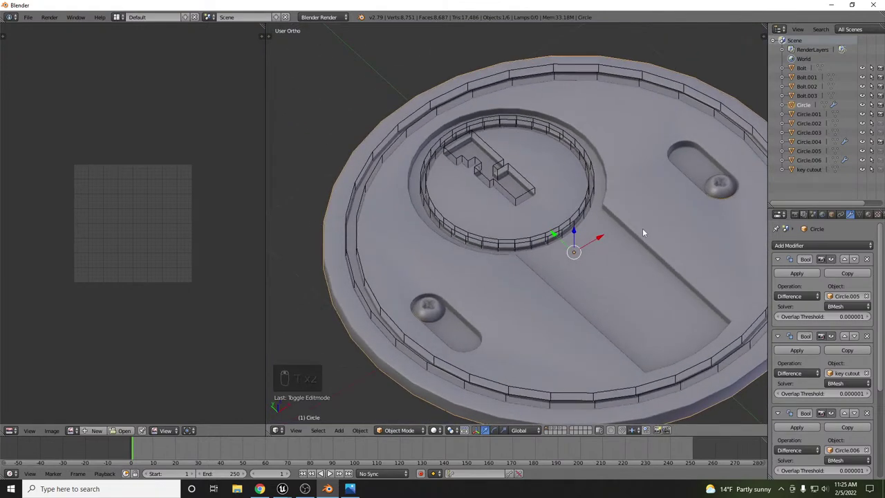
left_click_drag(462, 201, 661, 240)
left_click_drag(661, 240, 507, 203)
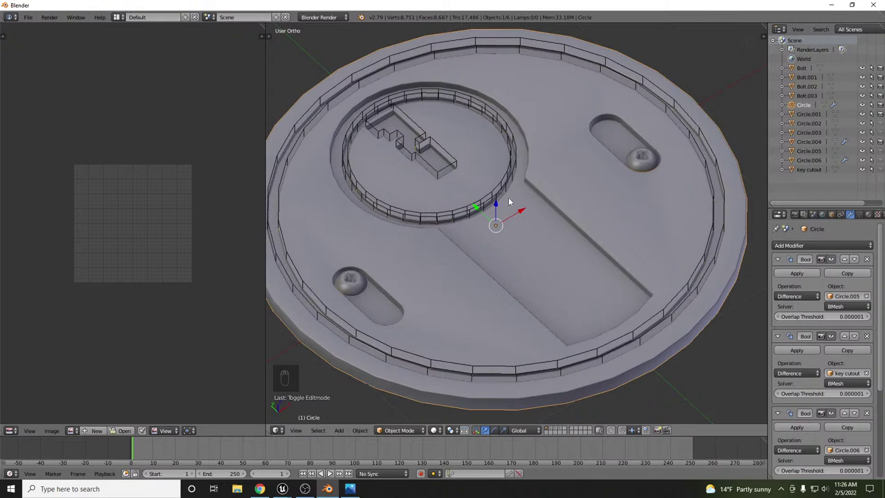
left_click_drag(562, 192, 548, 173)
key("KP_7")
key("z")
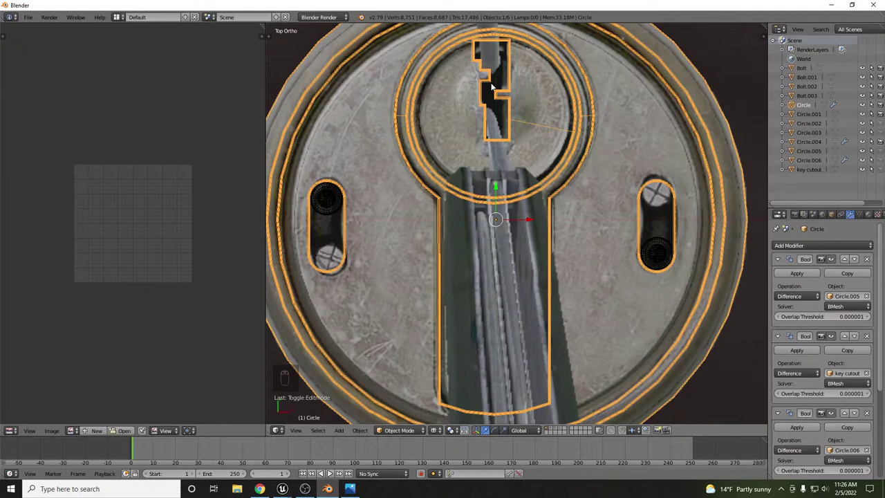
left_click_drag(527, 219, 511, 185)
key("z")
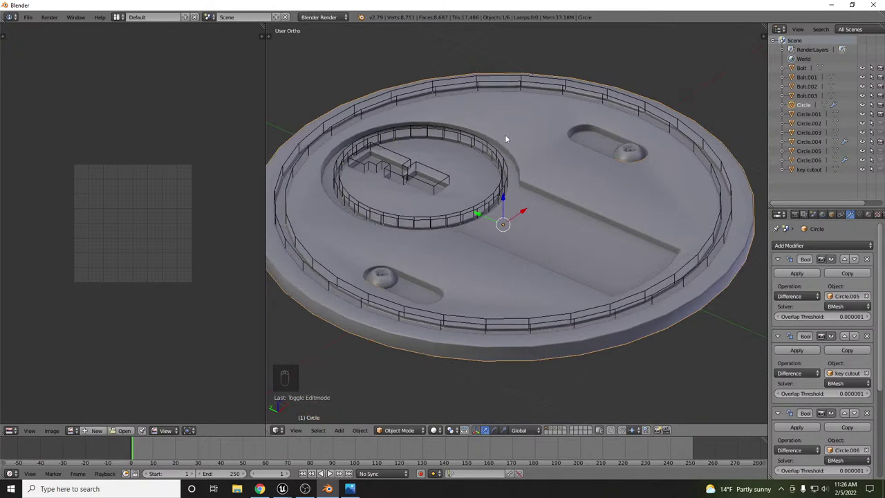
key("Tab")
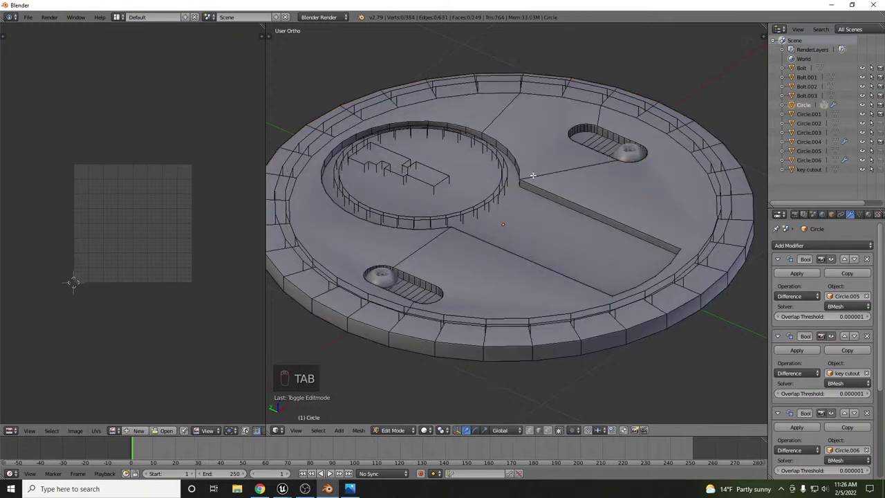
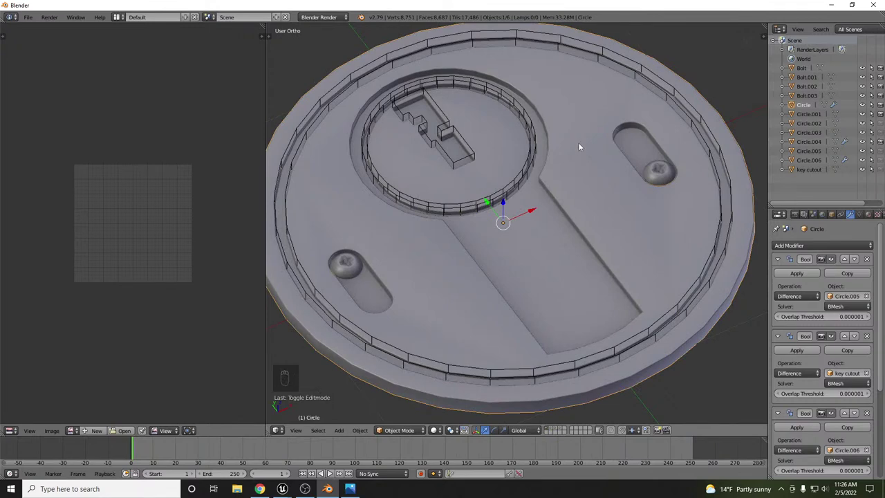
left_click_drag(587, 152, 575, 175)
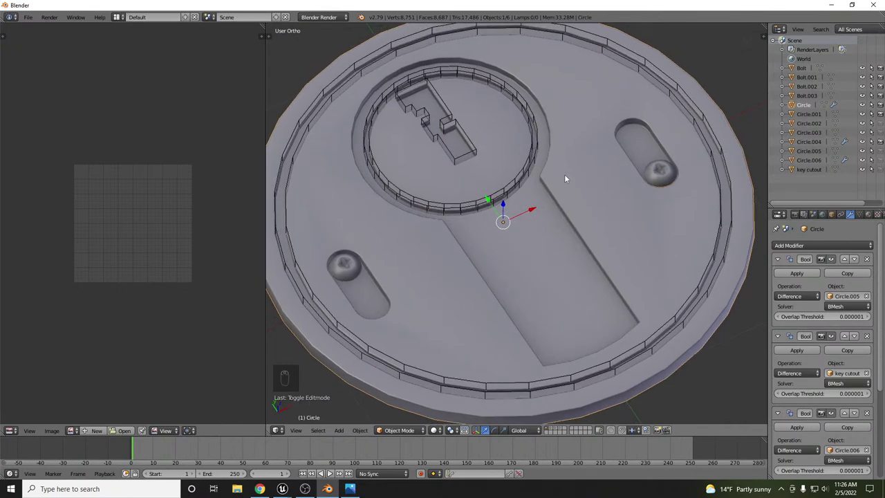
left_click_drag(563, 152, 545, 164)
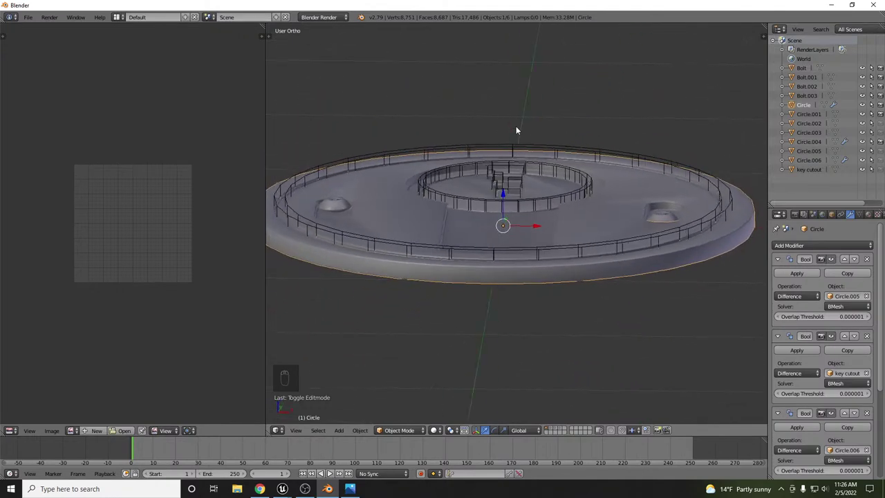
left_click_drag(526, 173, 517, 182)
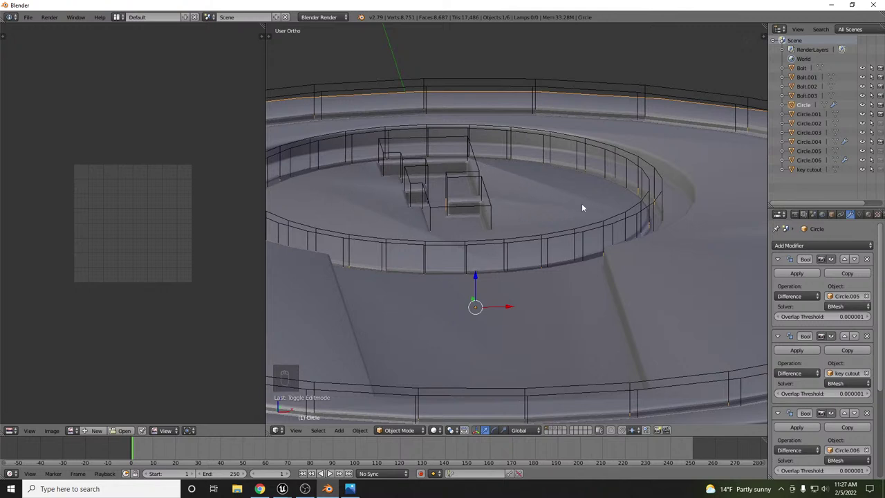
key("Tab")
key("Tab")
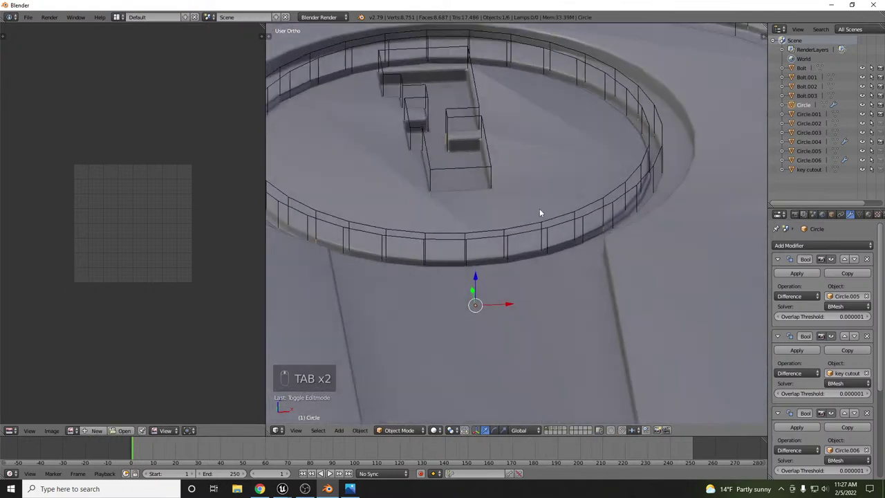
key("Tab")
key("Tab")
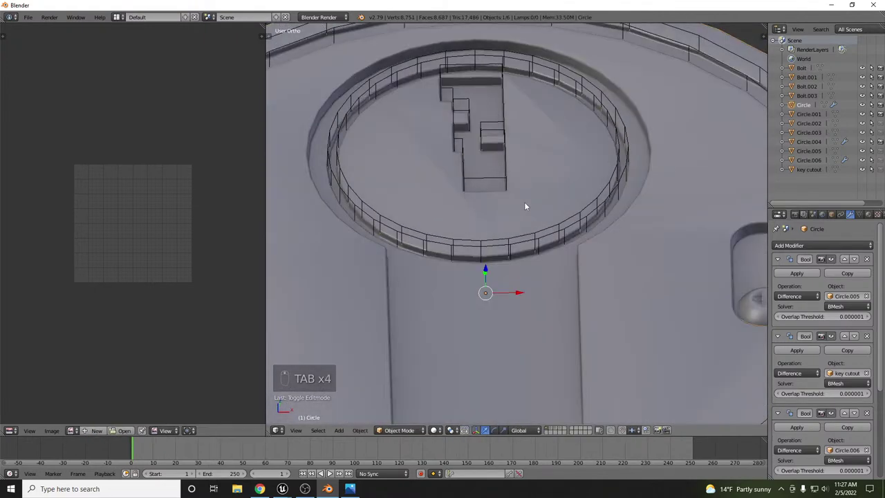
key("ctrl+Tab")
key("Tab")
key("Tab")
key("Tab")
key("z")
Enter mesh editing on the plate and pick the keyhole channel's floor face.
key("Tab")
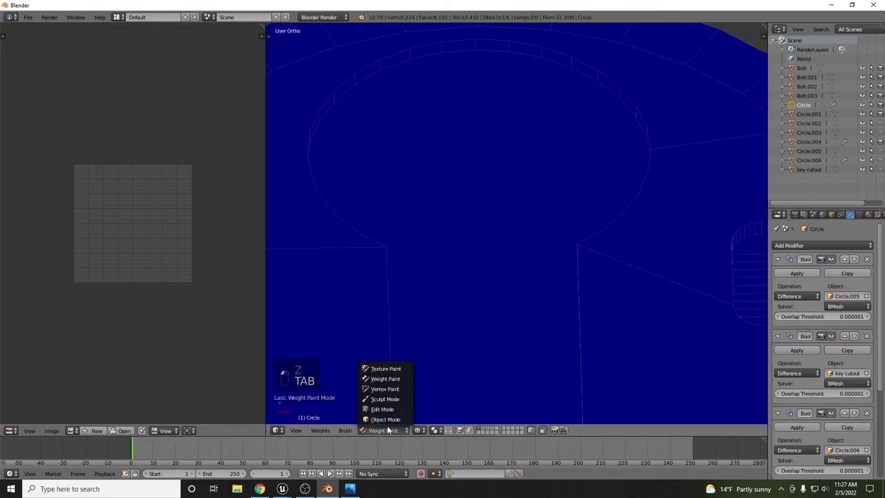
left_click(392, 405)
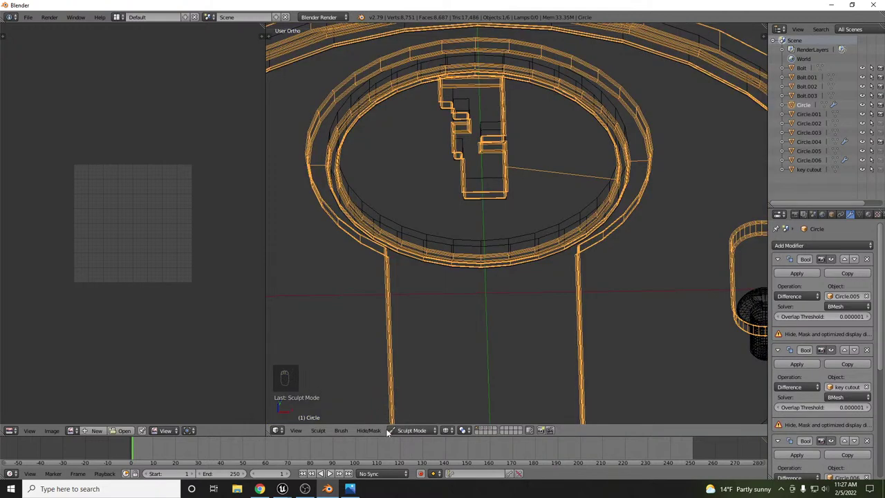
left_click_drag(376, 433, 421, 413)
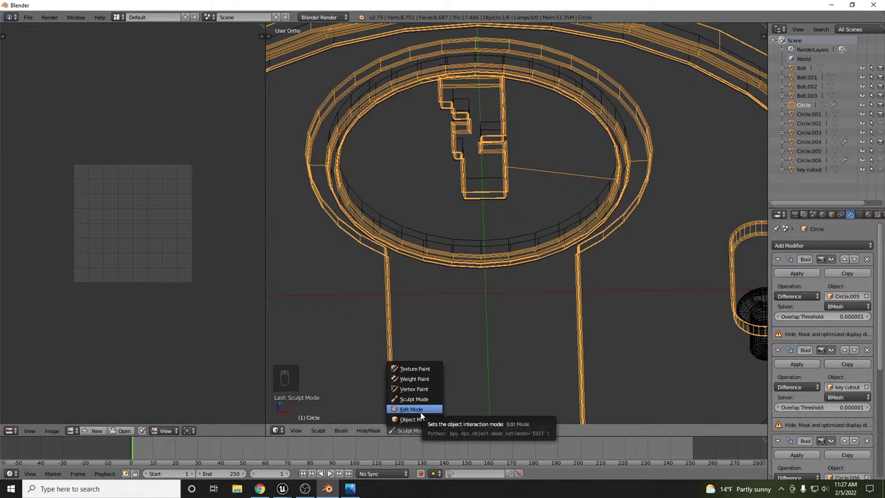
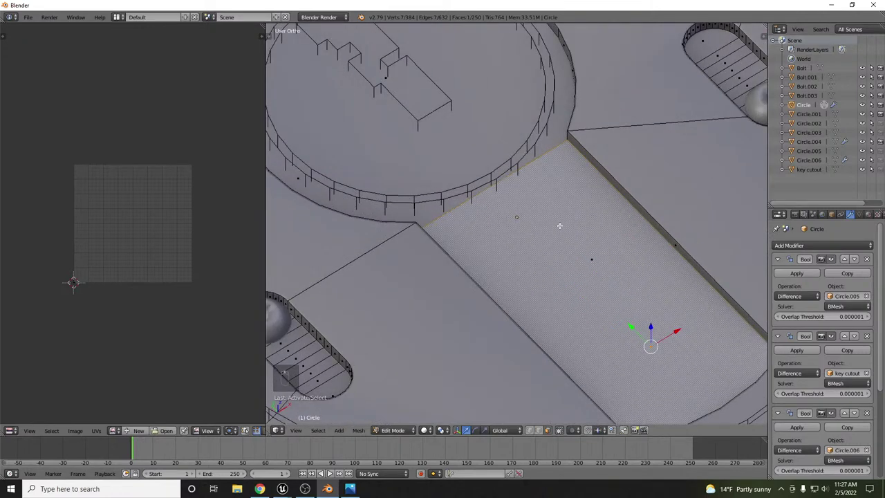
Switch the edited plate mesh to solid display with the channel floor and ring junction in focus.
key("ctrl+r")
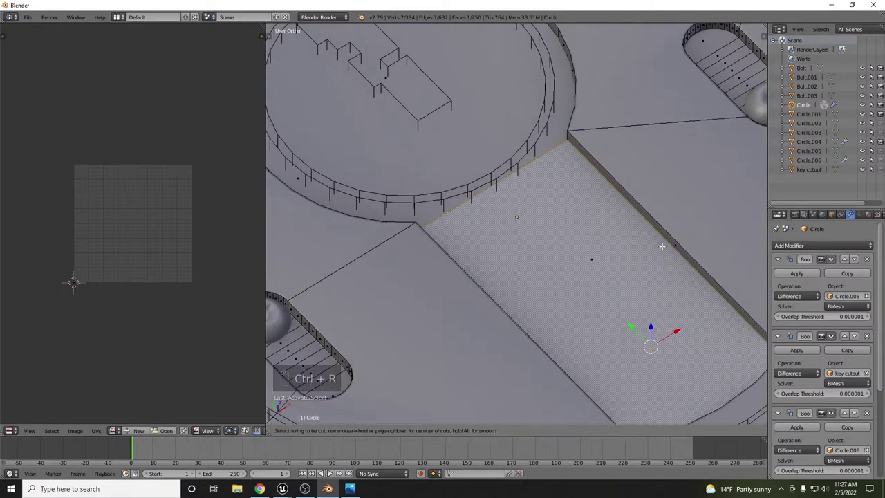
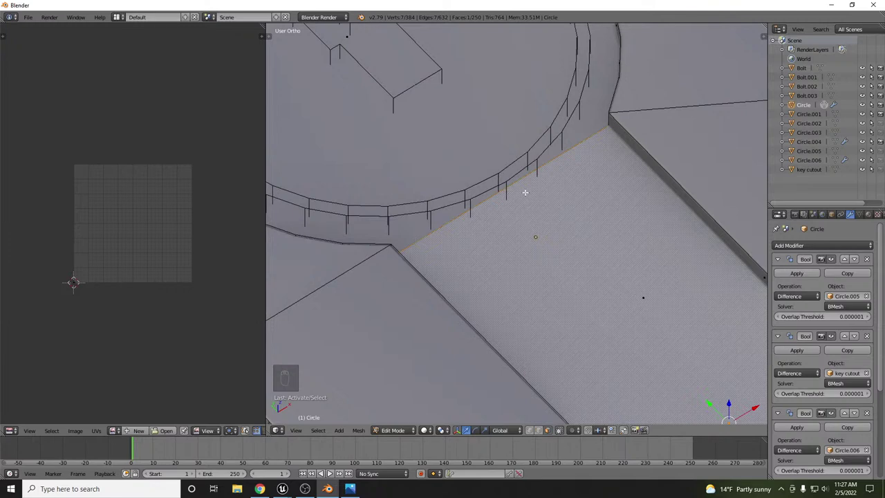
key("ctrl+Tab")
key("ctrl+Tab")
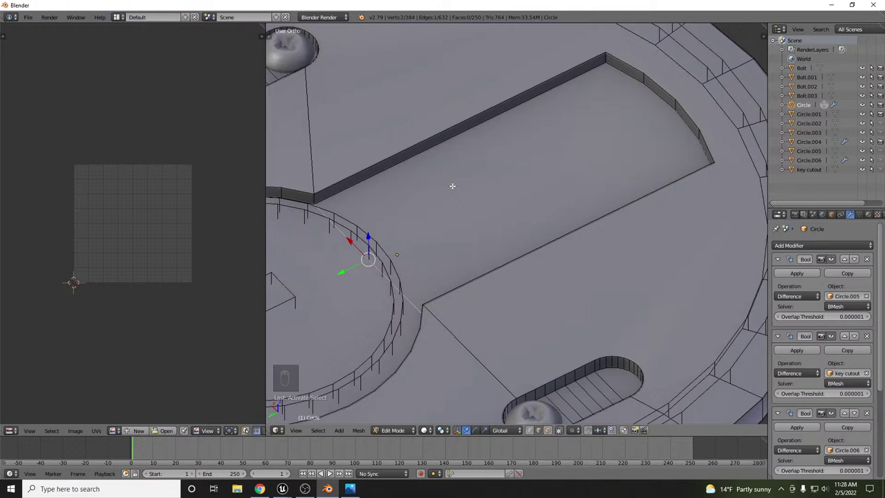
Knife two lengthwise edges into the channel floor from the ring junction to the far end.
key("shift+w")
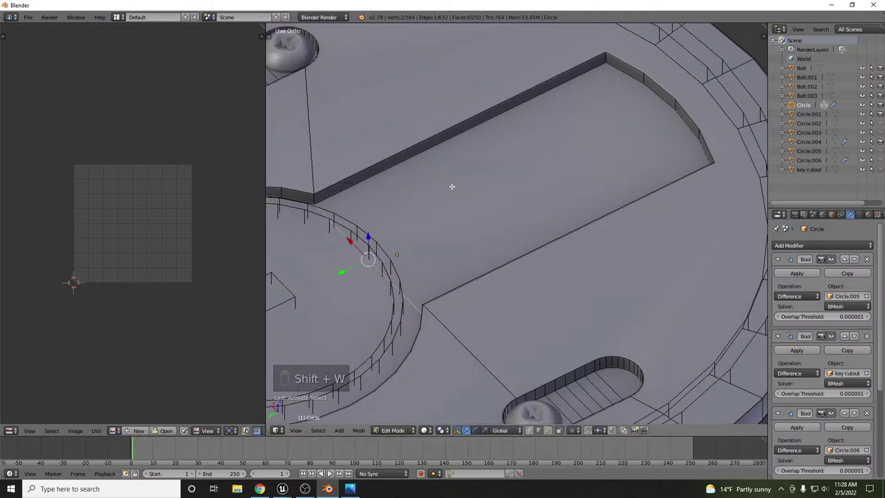
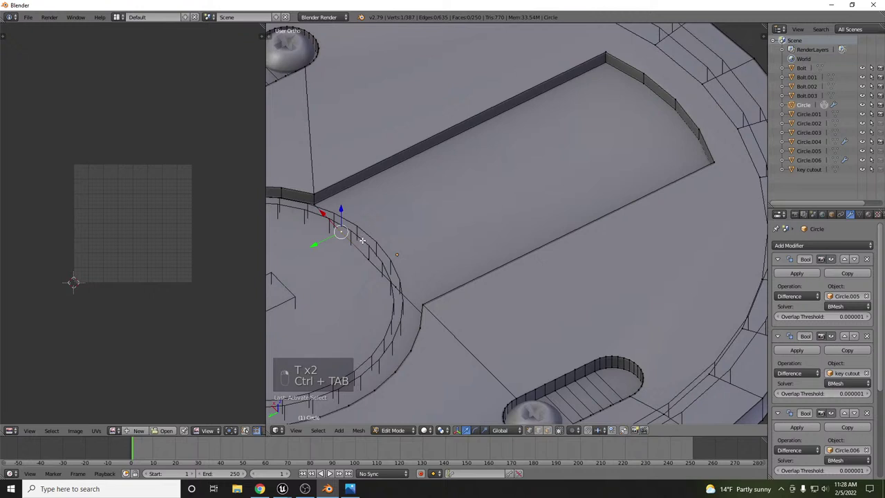
key("j")
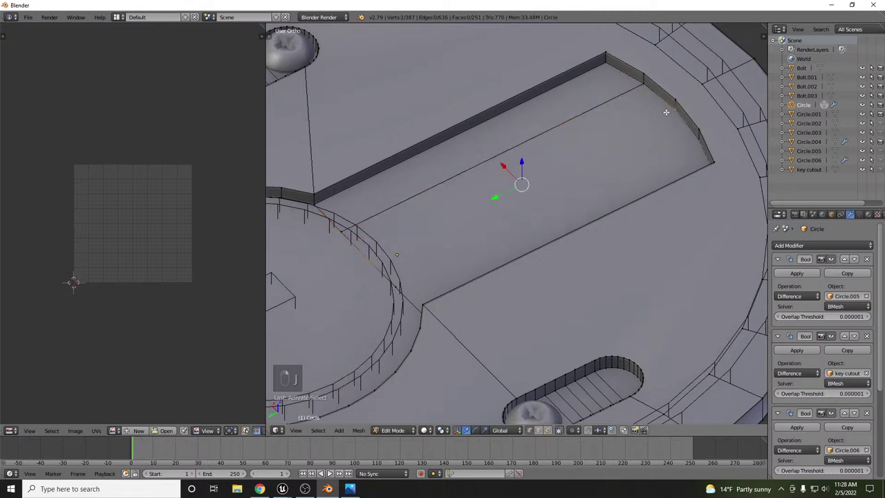
key("j")
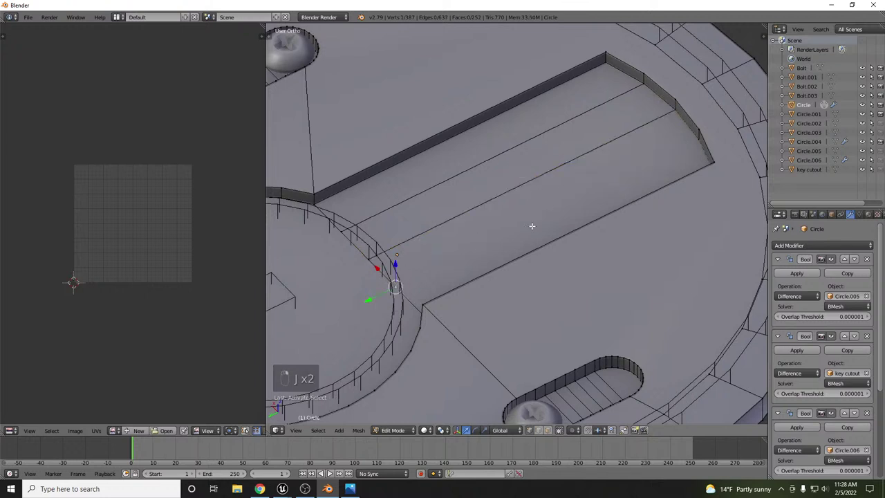
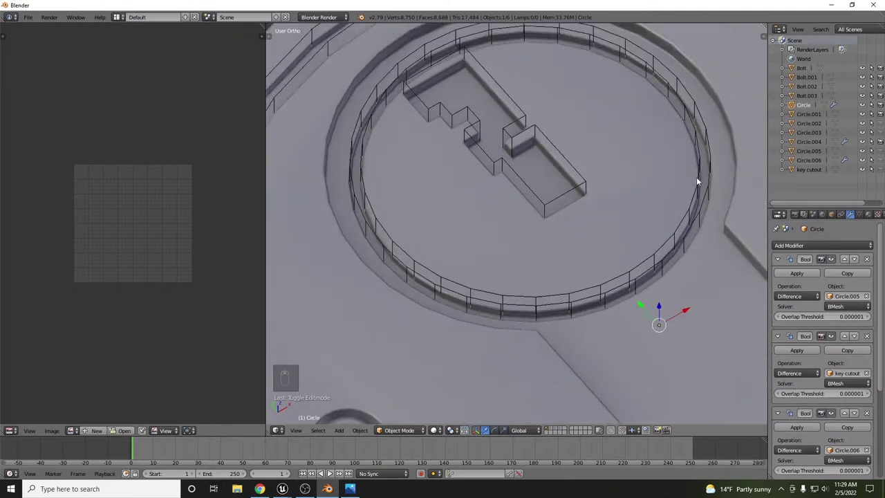
Toggle the plate out of mesh editing to see the whole disc and select the Circle.005 ring cutter.
key("Tab")
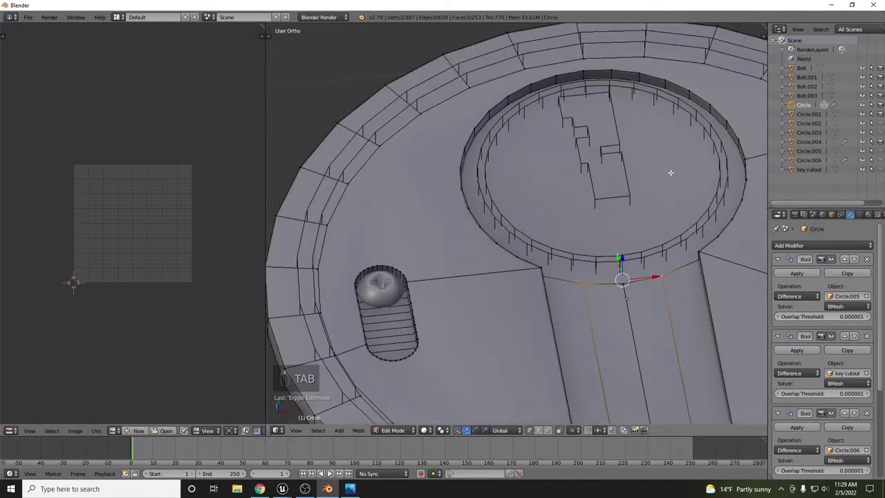
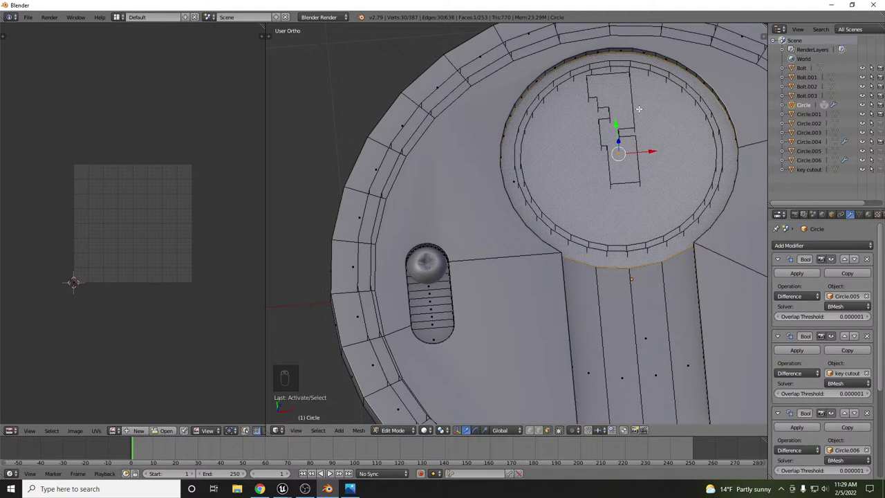
key("Tab")
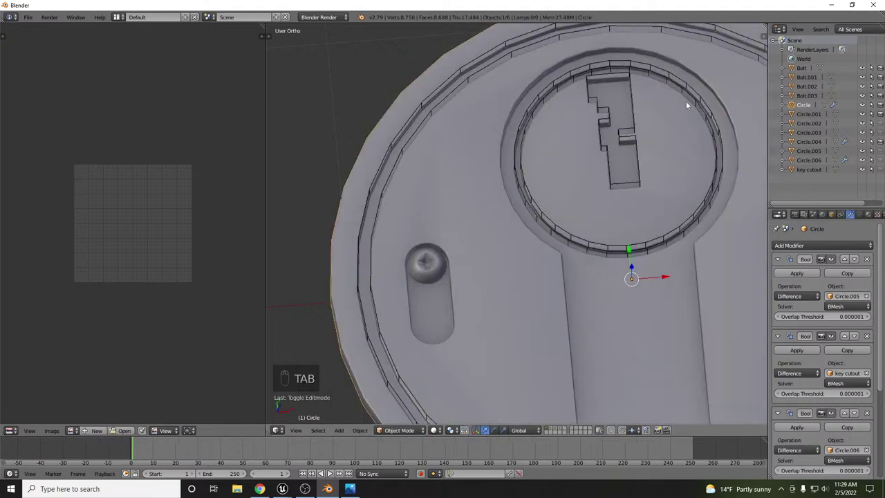
key("Tab")
key("Tab")
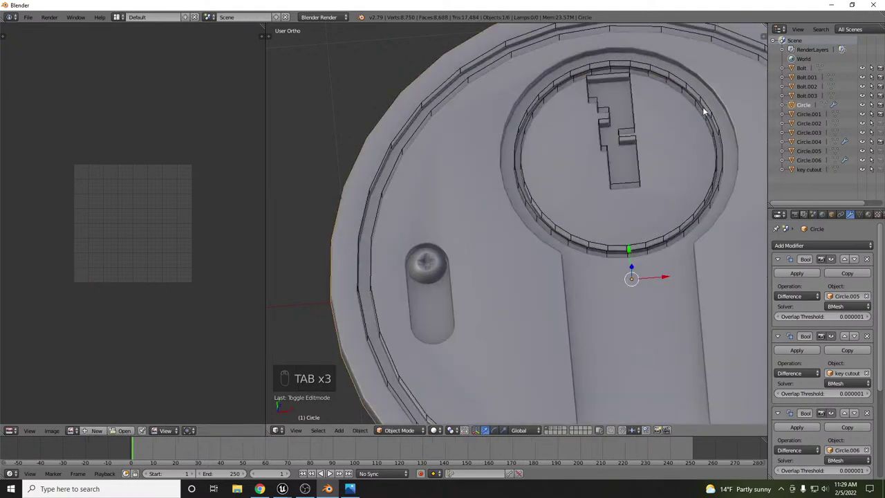
key("Tab")
key("Tab")
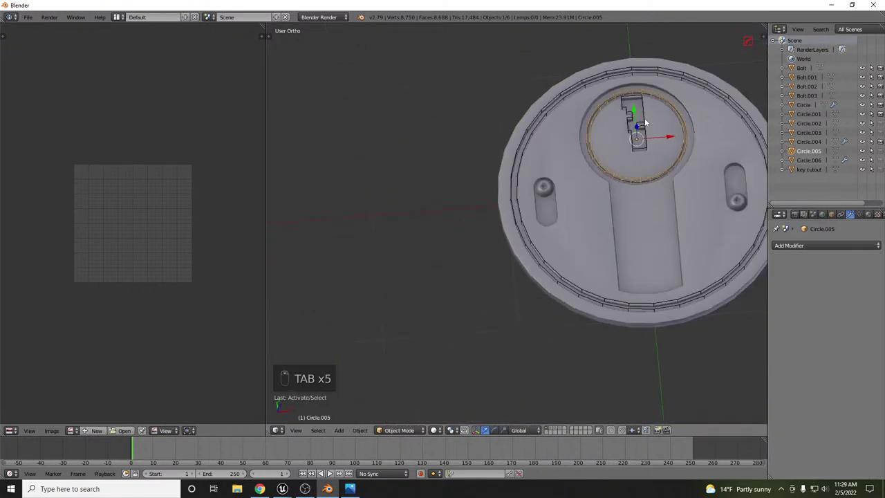
Delete the Circle.005 ring cutter, leaving the keyhole top a plain round recess.
key("z")
key("z")
key("x")
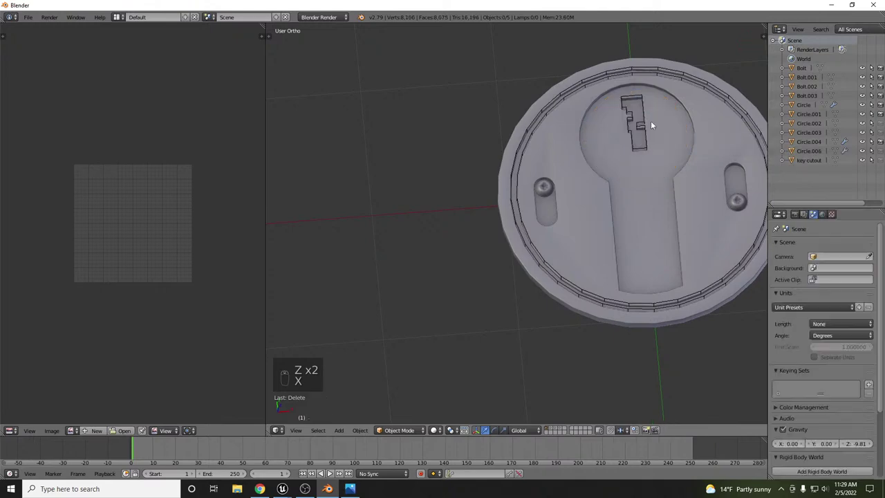
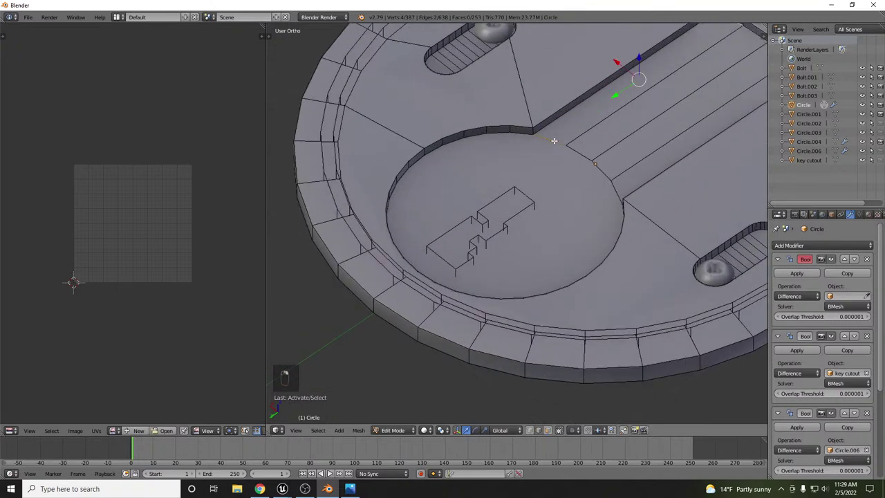
key("w")
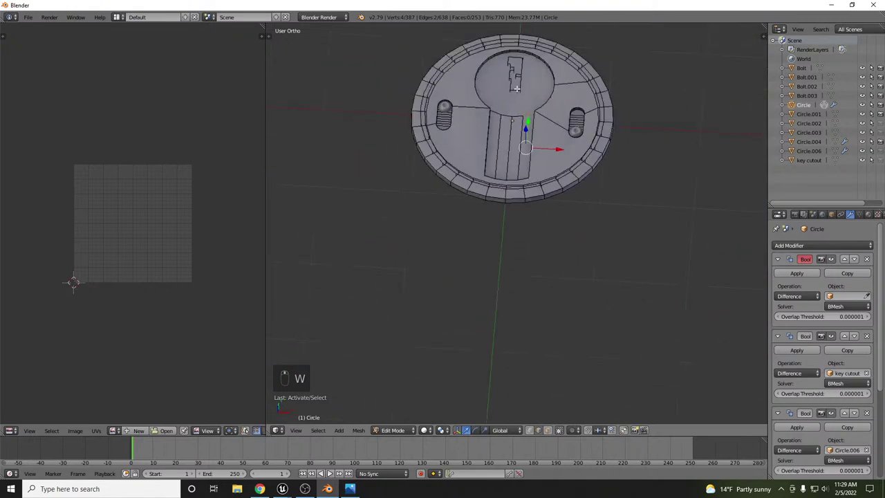
key("KP_7")
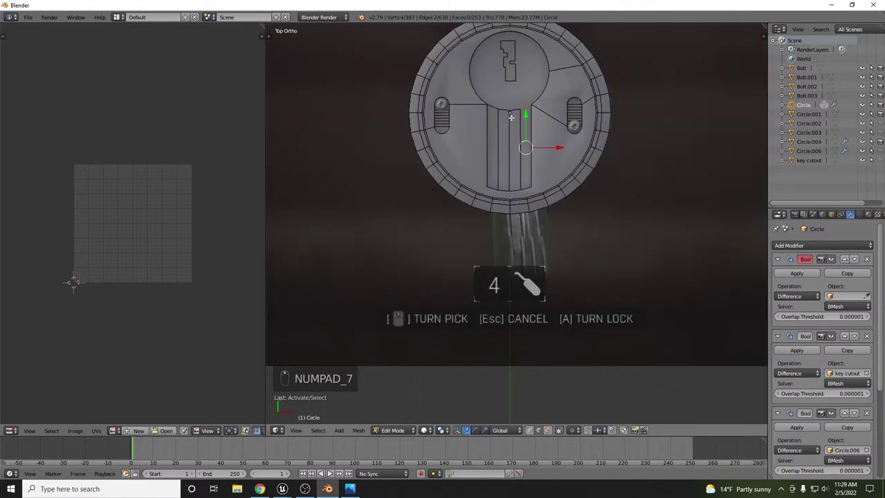
key("z")
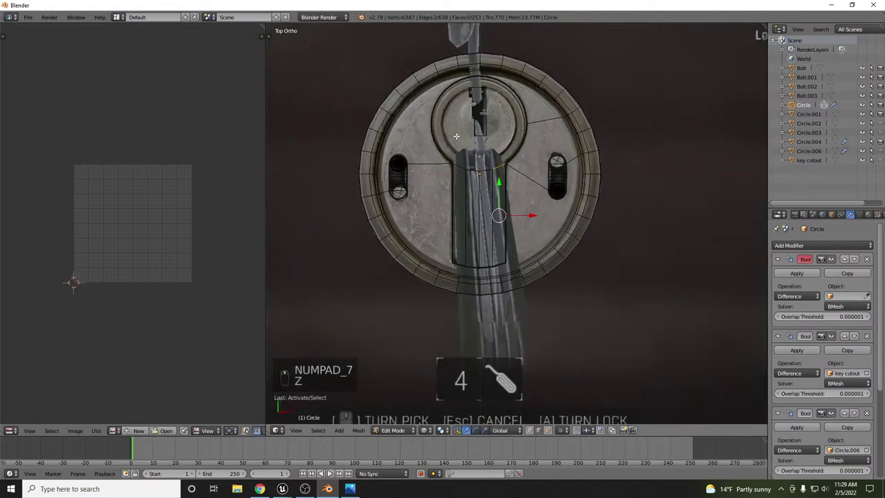
key("z")
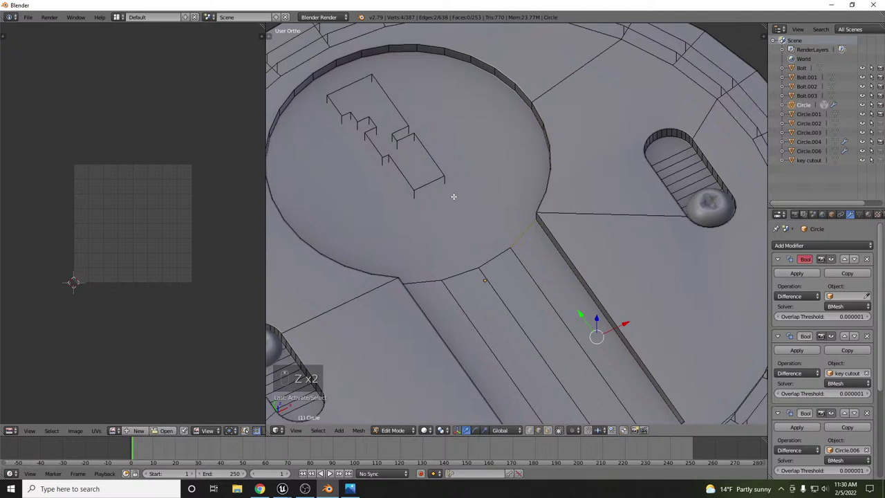
Inset and extrude the recess floor into an inner ring groove, then leave editing to see the result.
key("Tab")
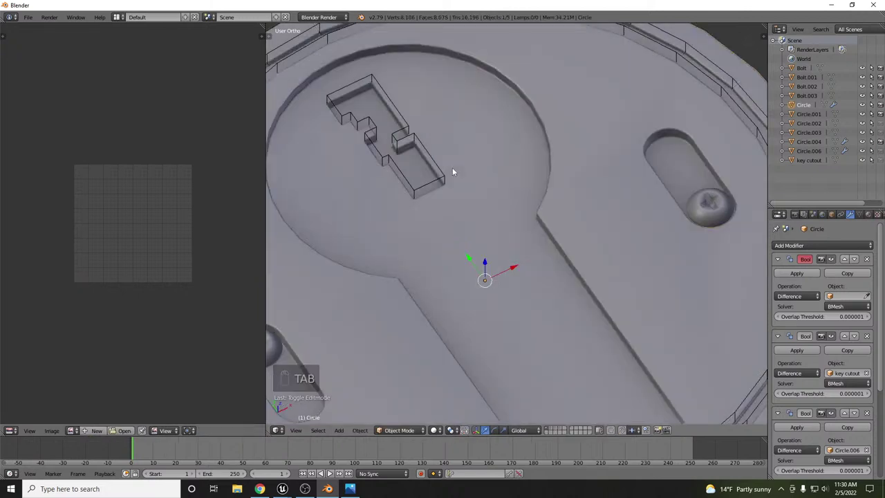
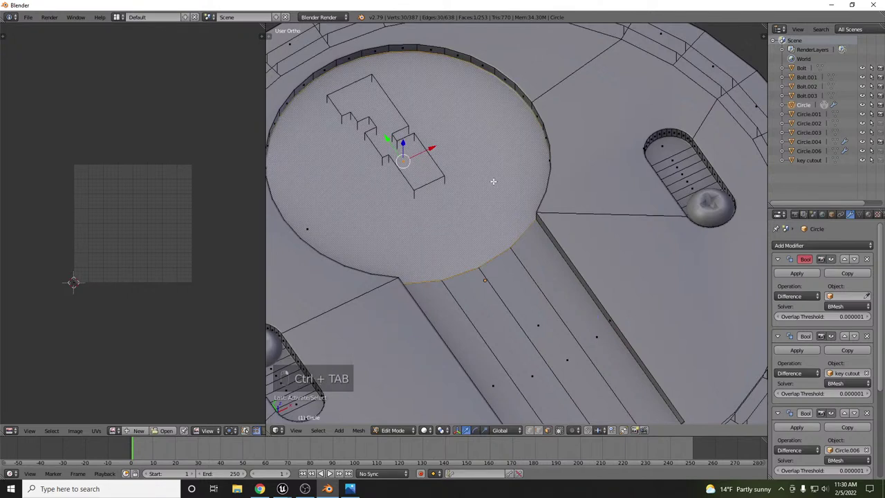
key("i")
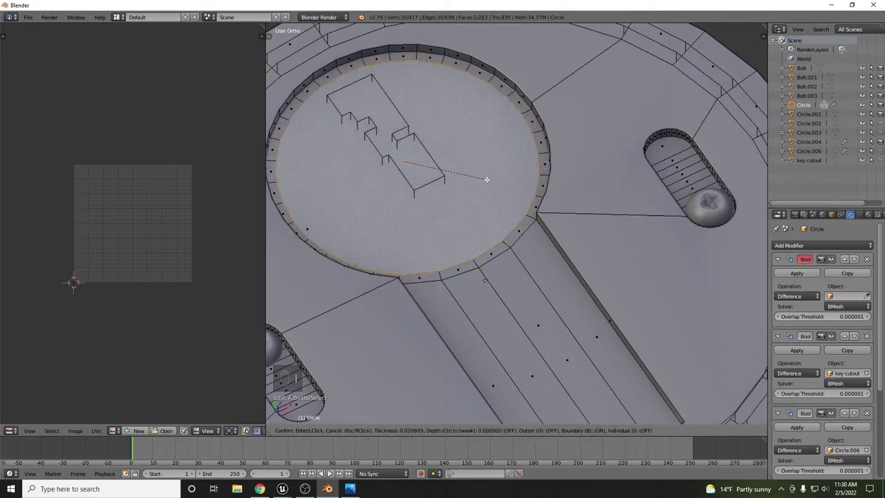
key("i")
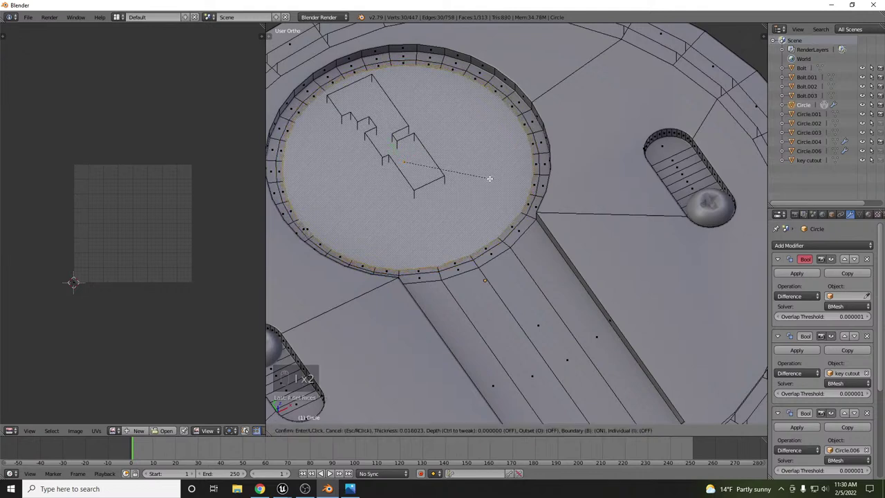
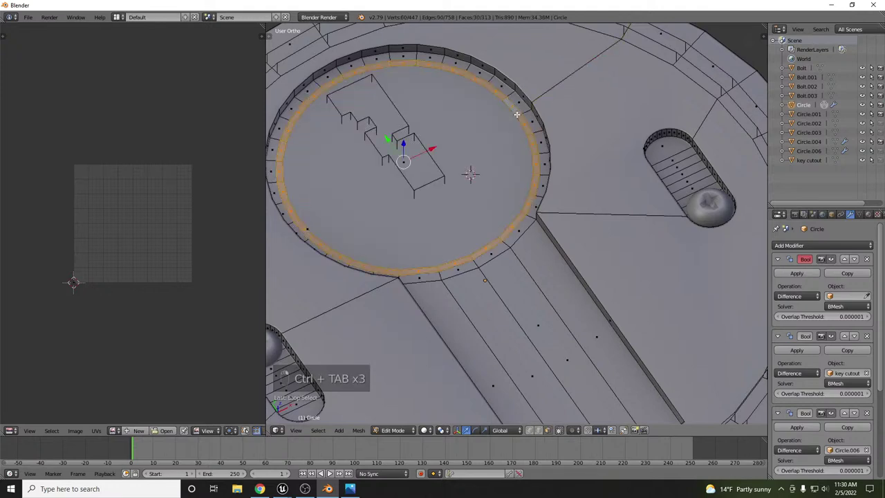
key("e")
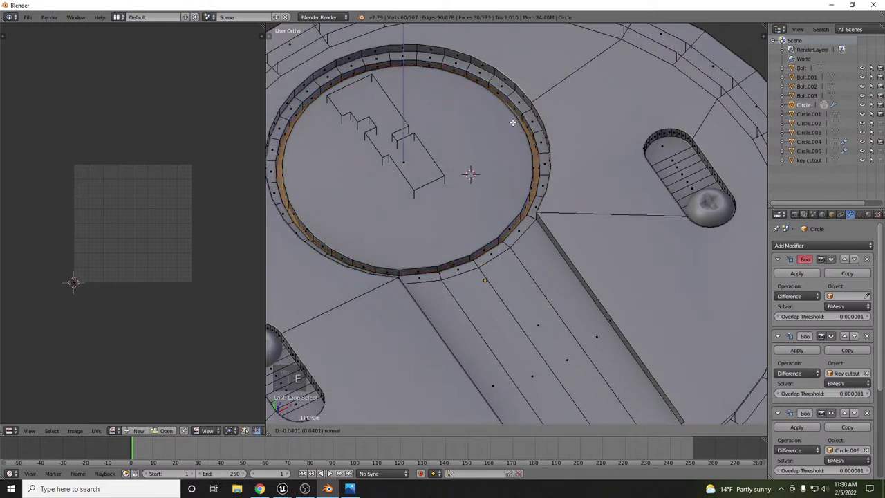
key("Tab")
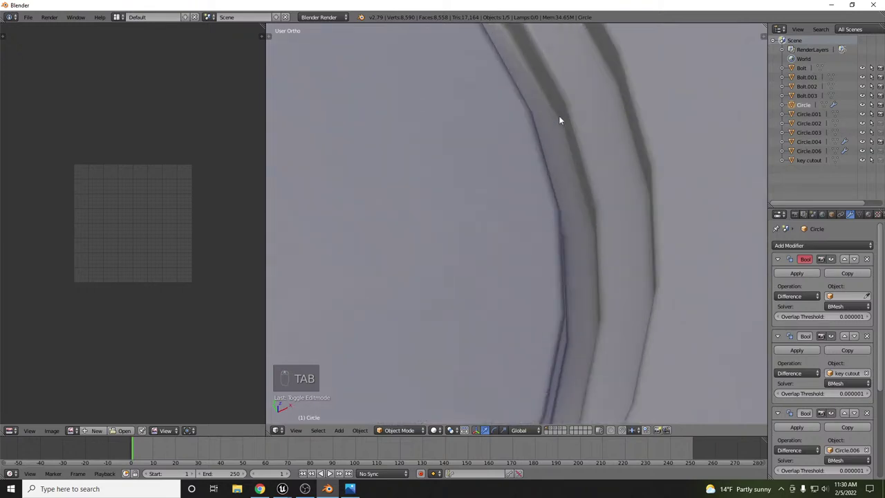
Raise the key cutout block above the disc and orbit to check it over the centre recess.
left_click_drag(587, 174, 594, 103)
left_click_drag(594, 102, 574, 169)
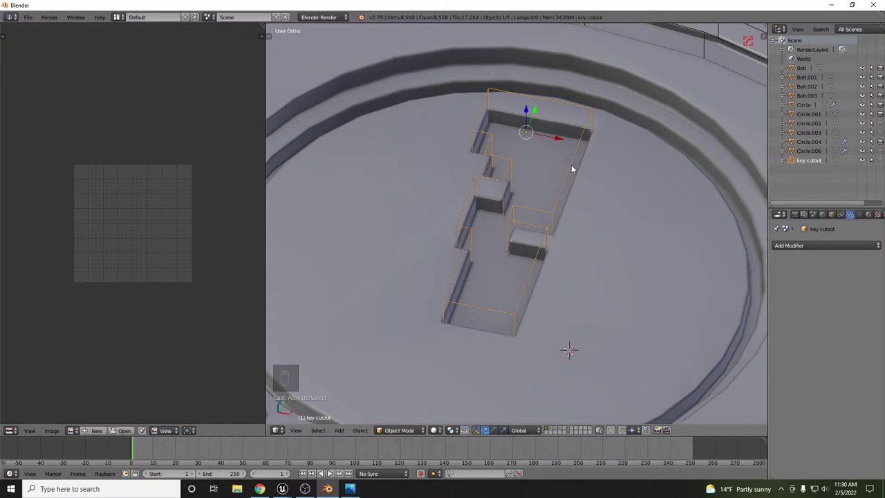
left_click_drag(525, 120, 527, 100)
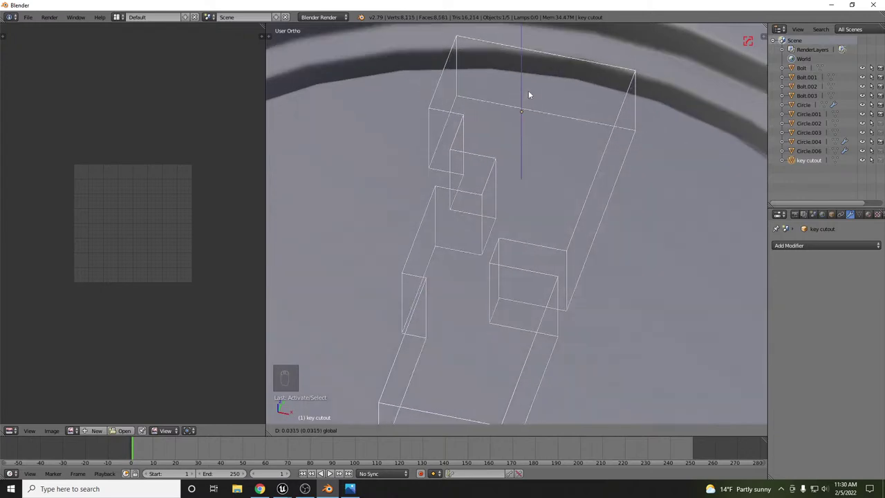
left_click_drag(528, 92, 548, 130)
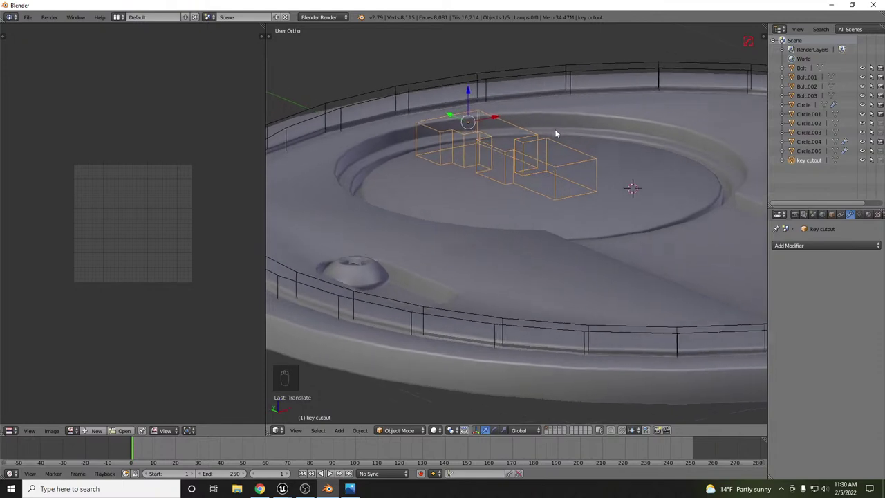
left_click_drag(394, 147, 658, 201)
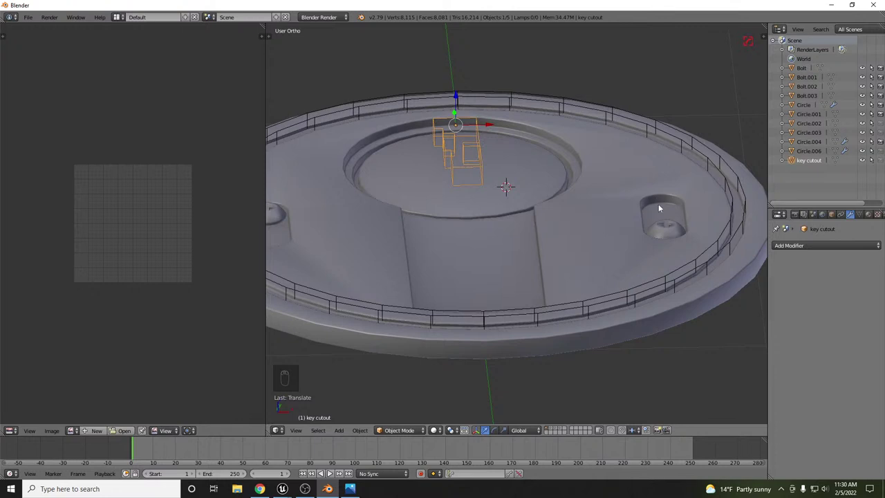
left_click_drag(688, 186, 616, 280)
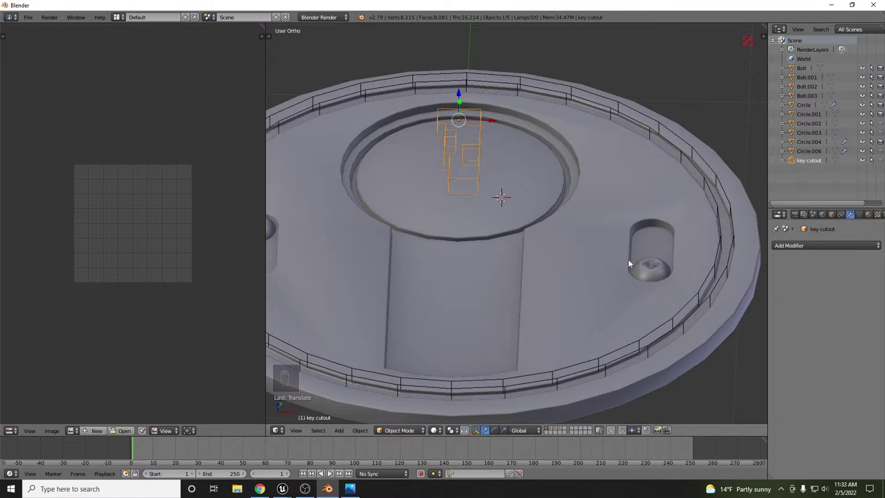
Push the key cutout down into the centre recess so it carves the stepped keyway slot.
left_click_drag(560, 248, 566, 188)
left_click_drag(400, 71, 489, 127)
left_click_drag(467, 112, 470, 98)
left_click_drag(509, 151, 526, 152)
Select all of the disc geometry in mesh editing, checking the carved key slot in object mode between.
key("Tab")
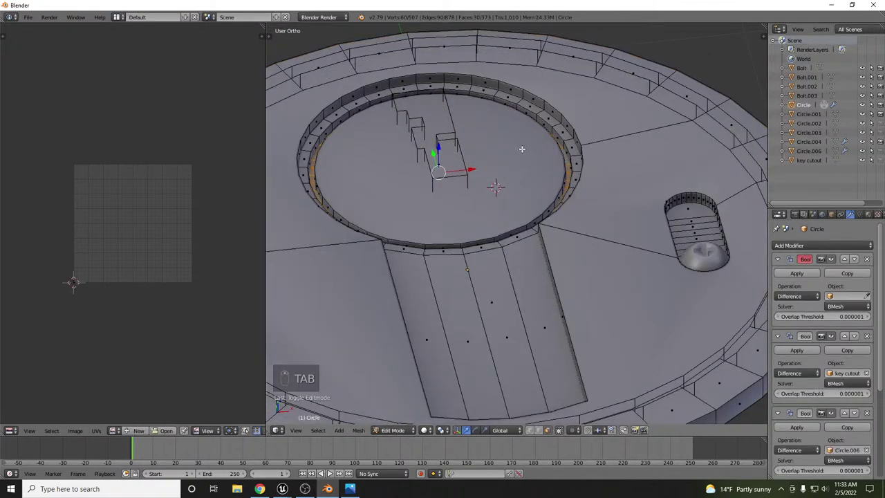
key("a")
key("a")
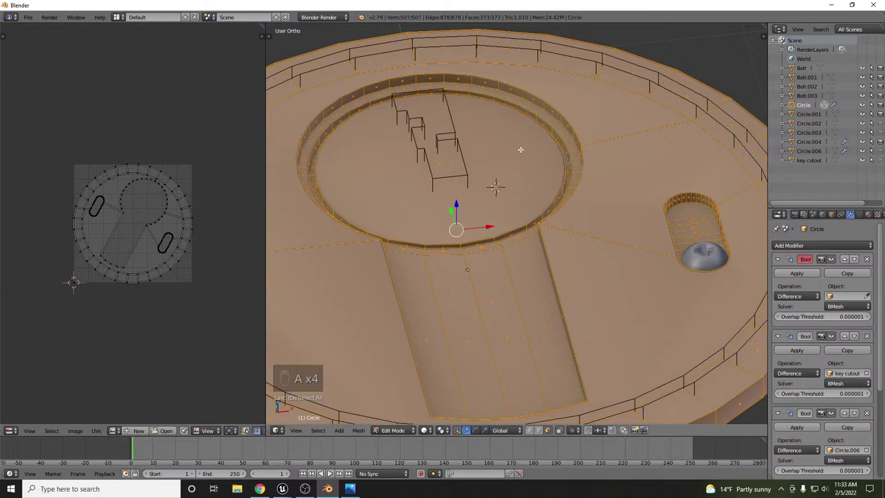
key("ctrl+t")
key("Tab")
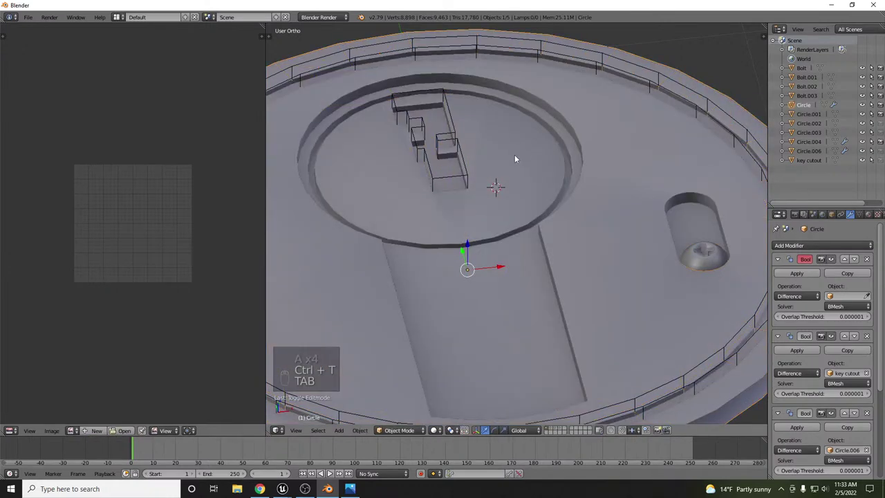
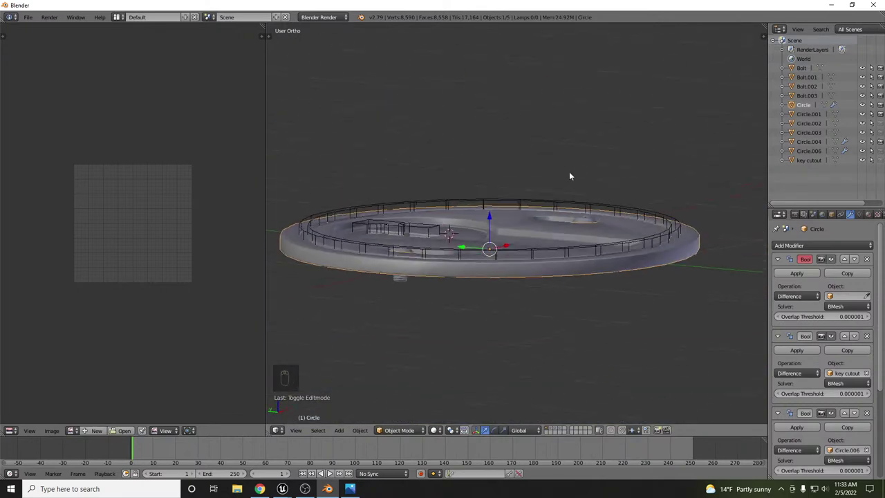
Show the lock plate as a wireframe and orbit above to check the recess, slot and rim groove edges.
key("z")
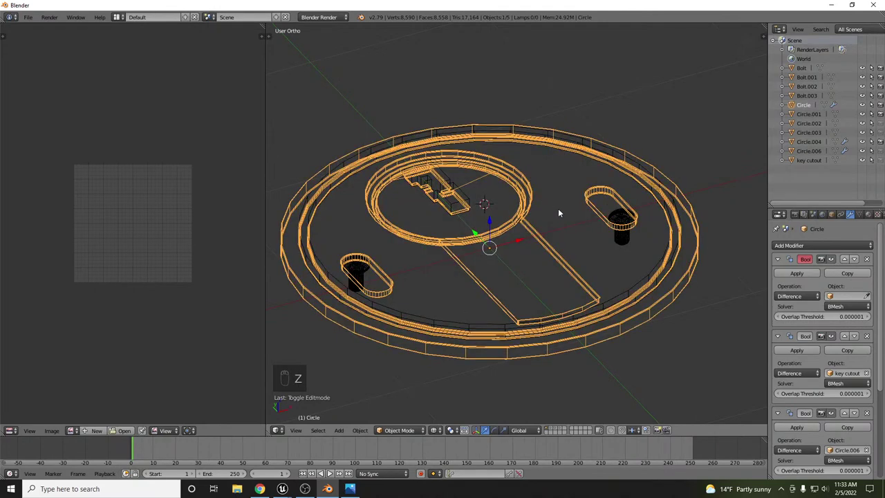
left_click_drag(704, 259, 617, 221)
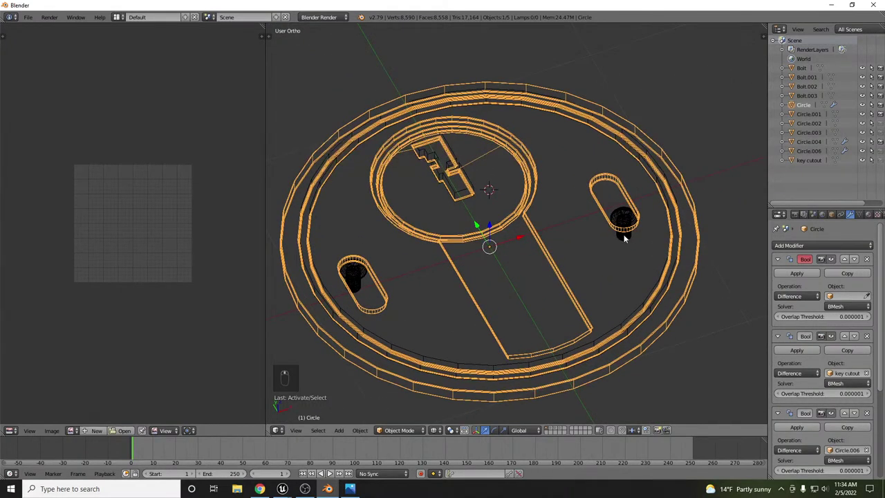
Isolate Circle.001 in Local View, toggling back to the full scene and in again.
key("1")
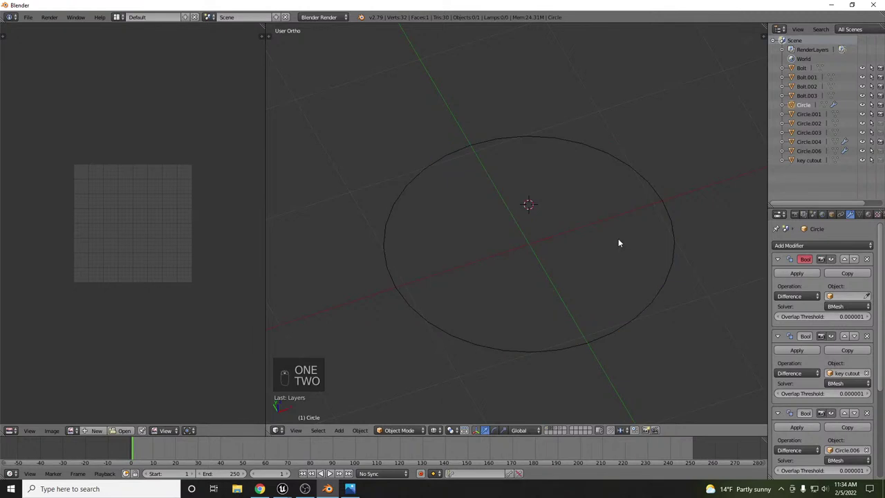
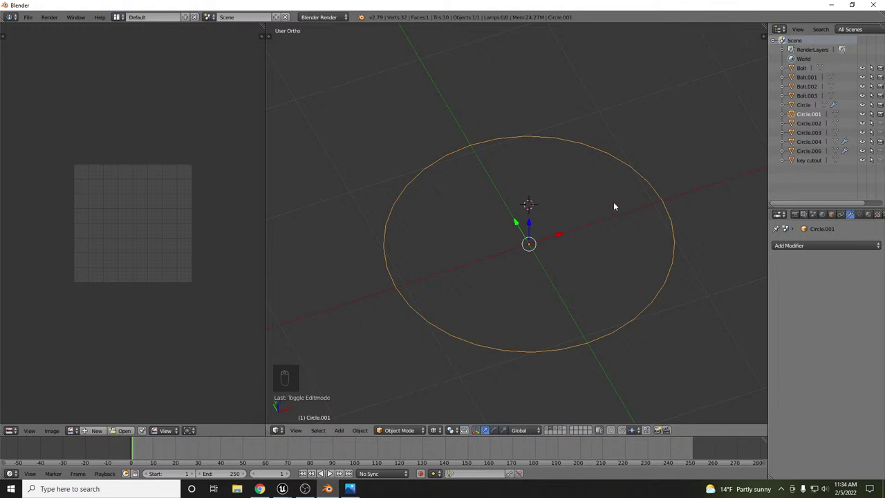
key("1")
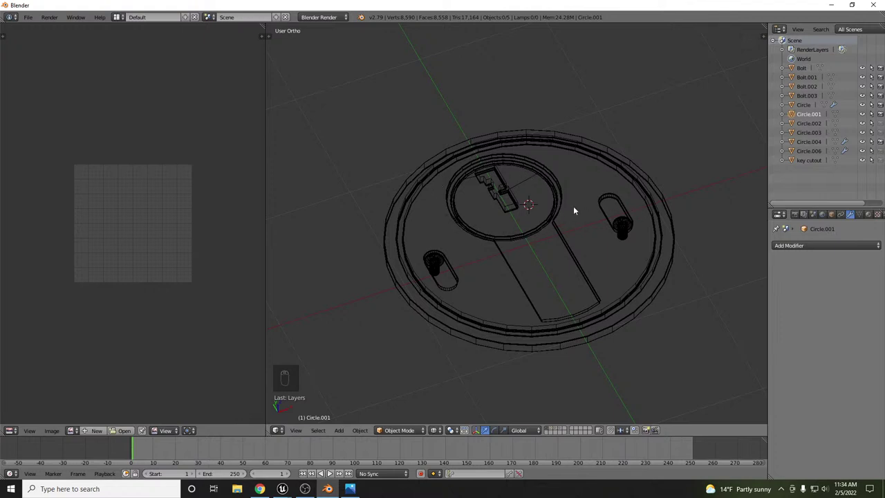
key("1")
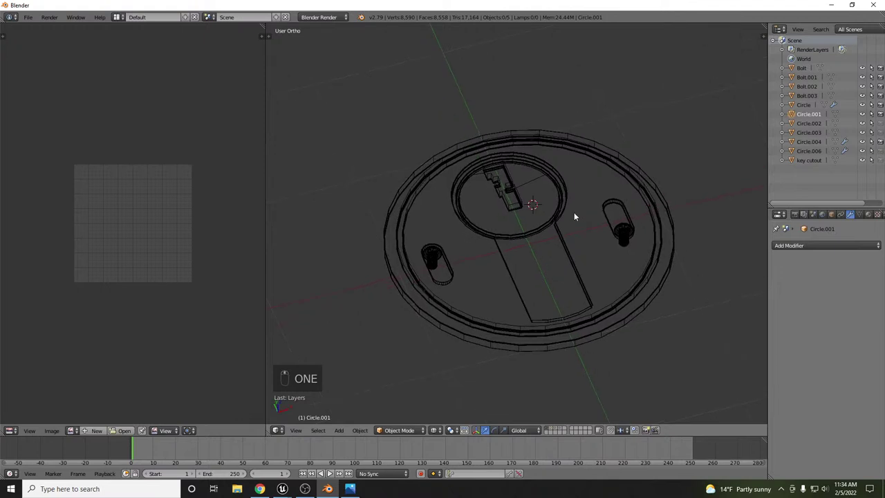
Re-isolate Circle.001 and start exporting it as an FBX file from the File menu.
key("2")
left_click_drag(648, 177, 37, 22)
left_click_drag(58, 40, 167, 217)
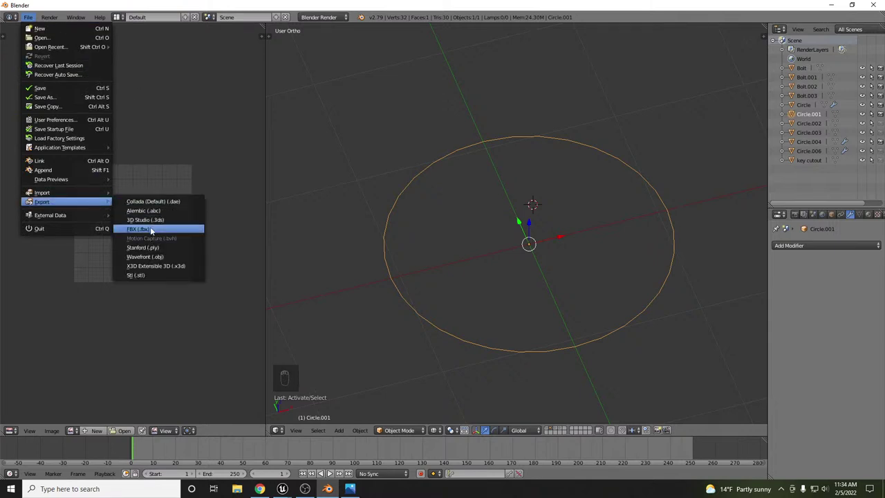
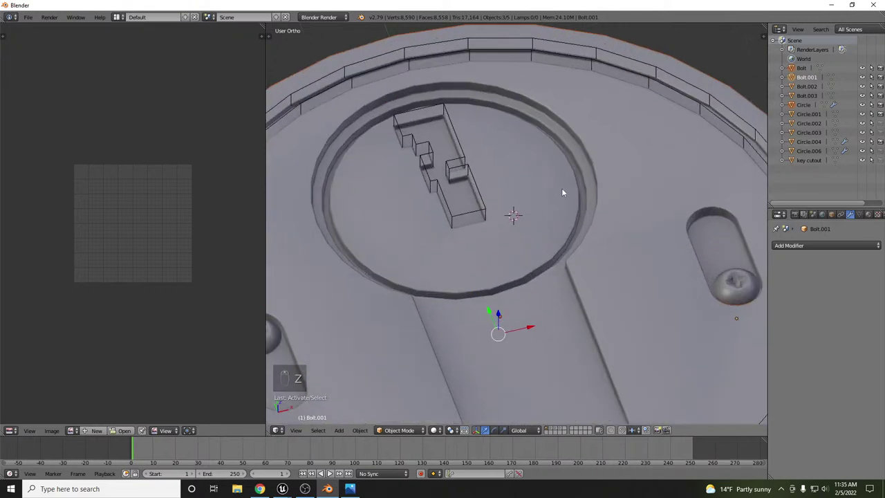
left_click_drag(568, 186, 541, 98)
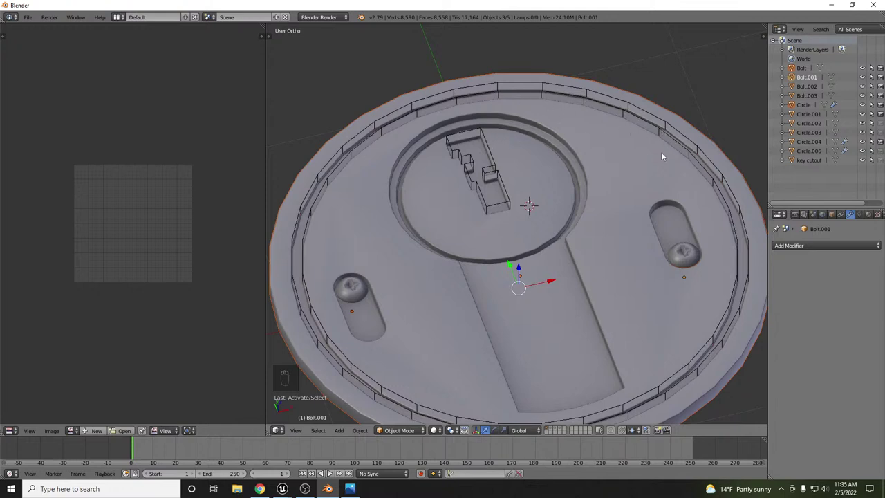
key("z")
key("z")
left_click_drag(31, 16, 582, 217)
middle_click(582, 217)
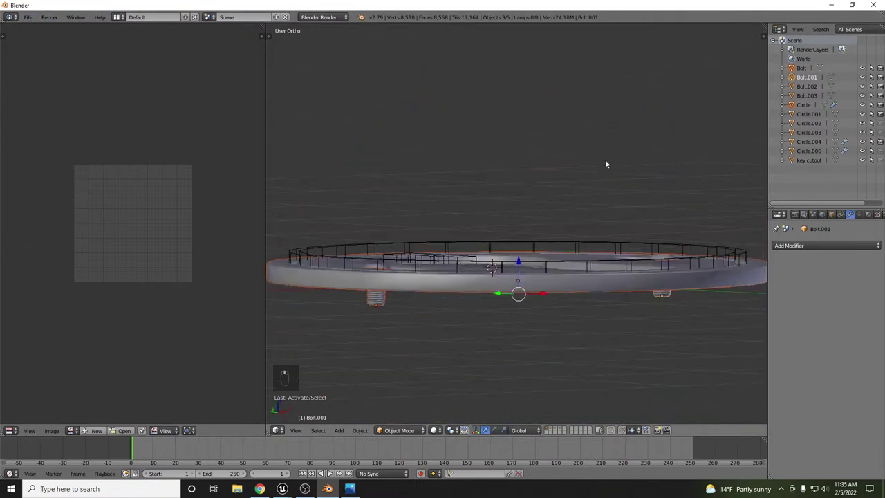
key("KP_1")
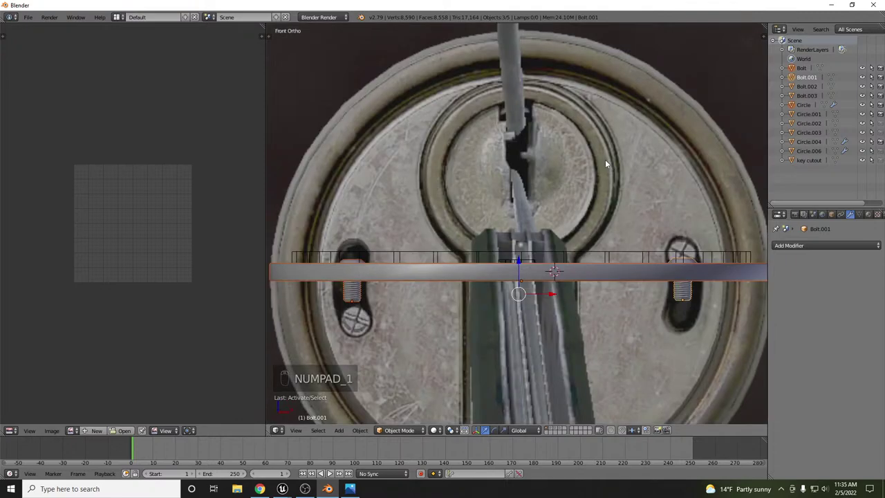
key("z")
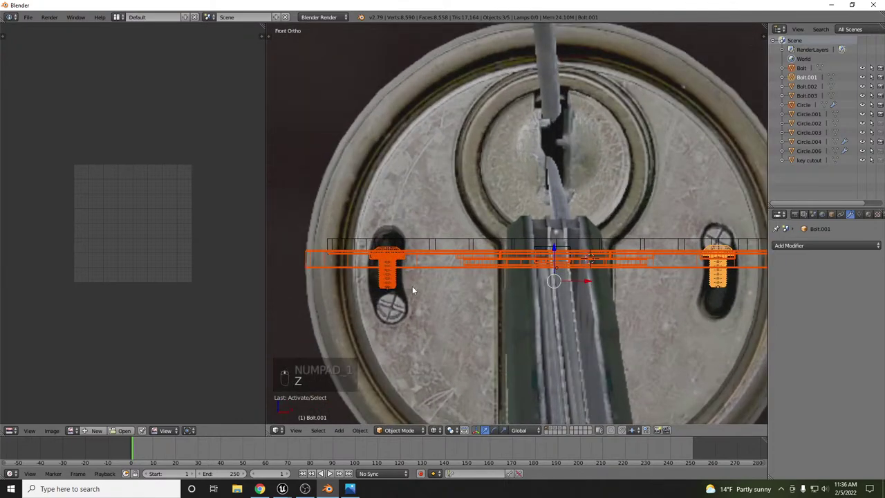
key("shift+2")
left_click_drag(287, 270, 301, 236)
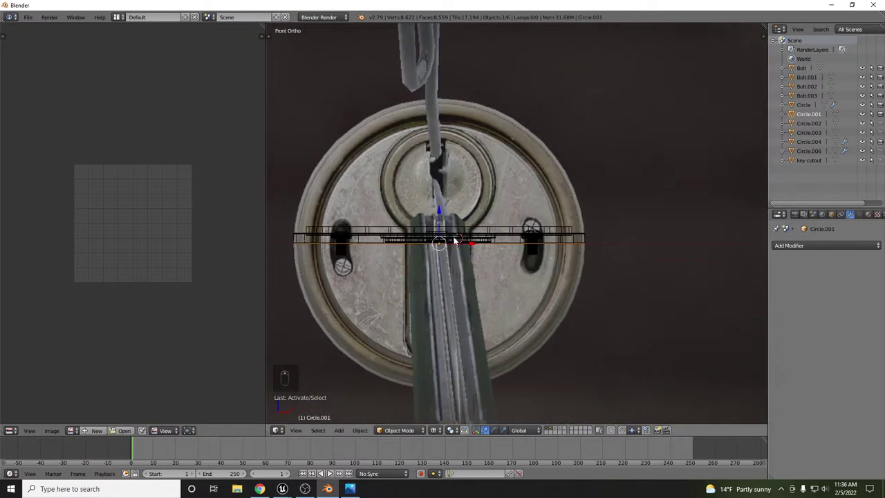
key("1")
key("b")
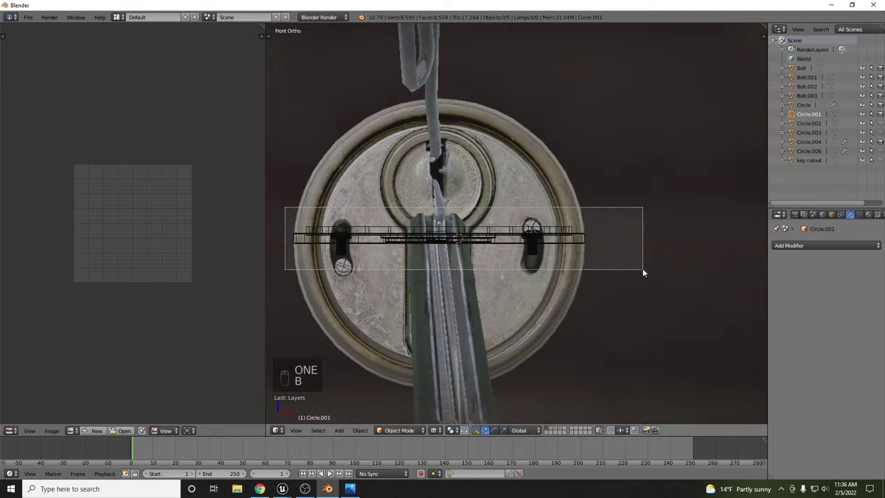
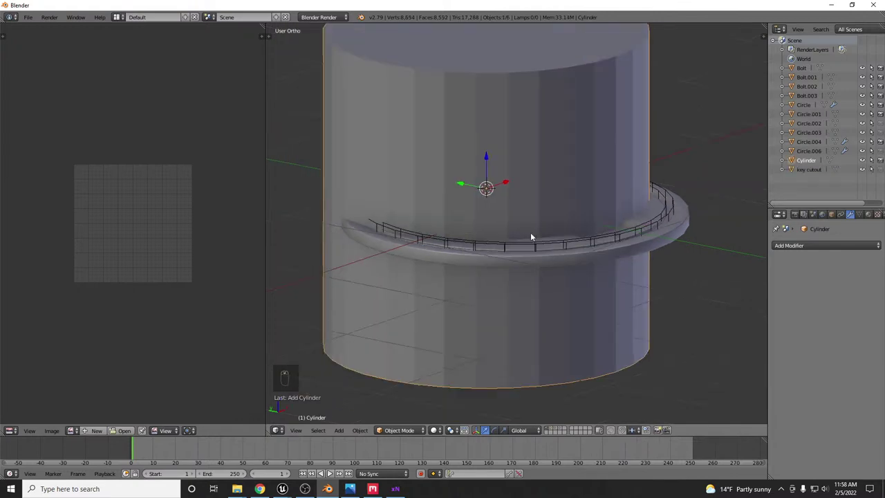
From the top view, scale the cylinder out to the plate's outer rim.
key("KP_7")
key("z")
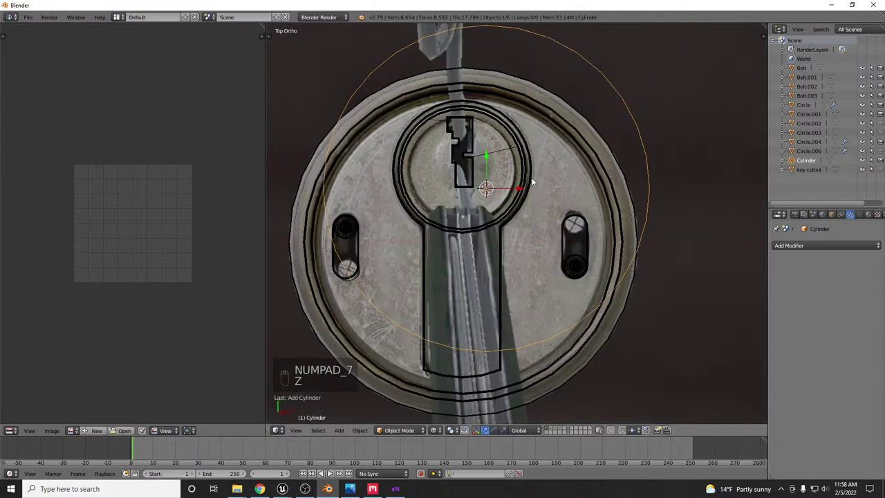
key("g")
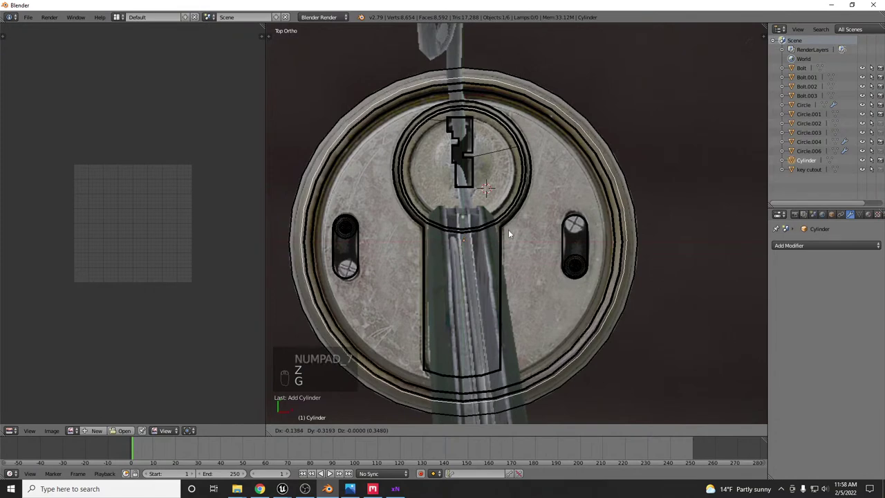
key("s")
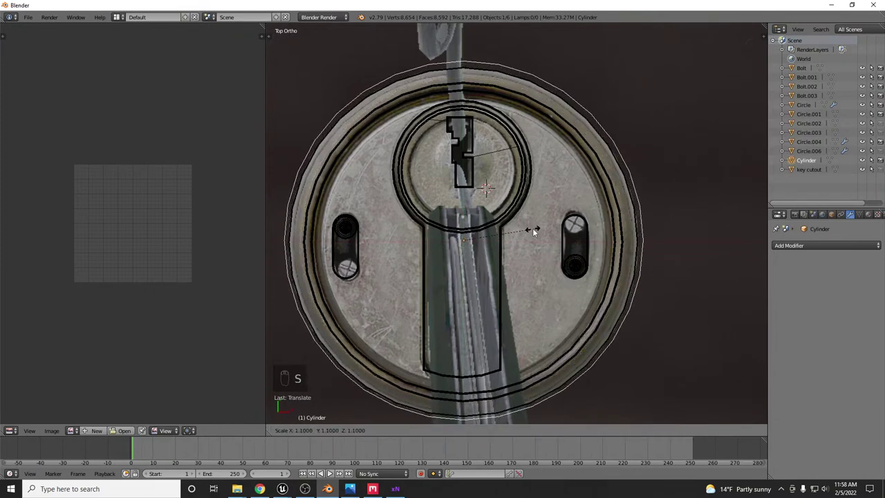
From the front view, squash the cylinder's height into a thin disc and check it at an angle.
key("KP_1")
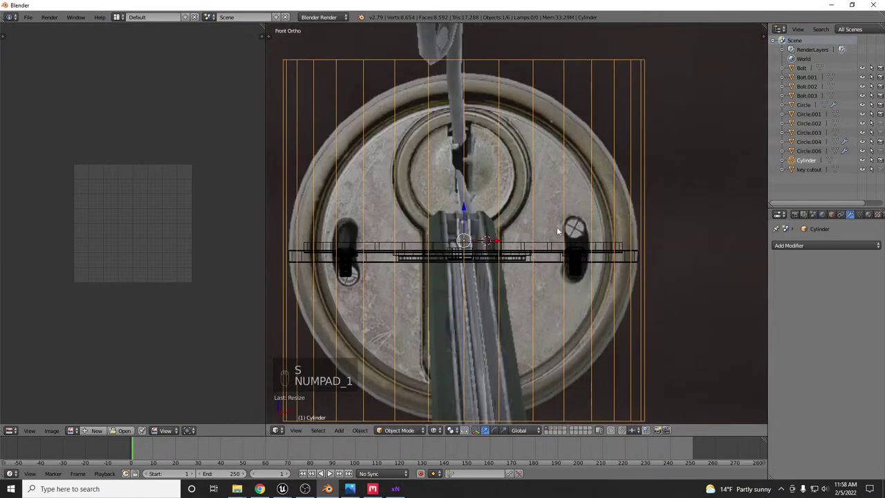
key("s")
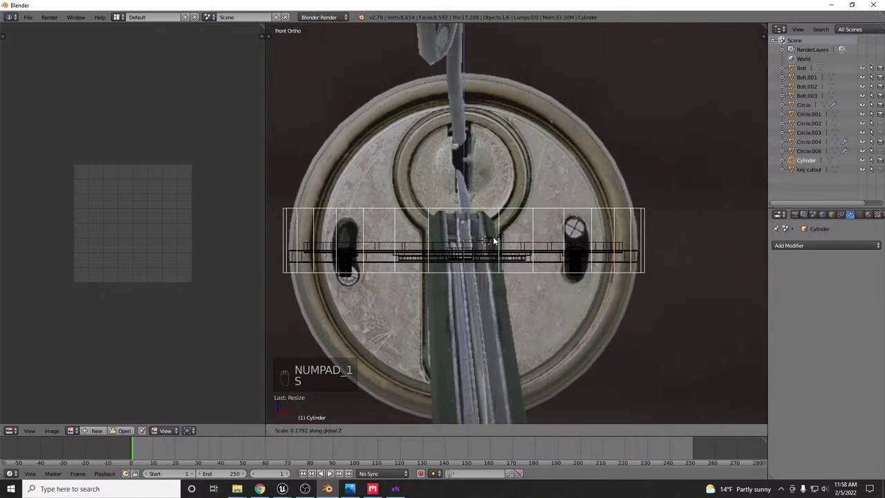
left_click_drag(466, 213, 539, 223)
left_click_drag(539, 223, 505, 234)
key("ctrl+a")
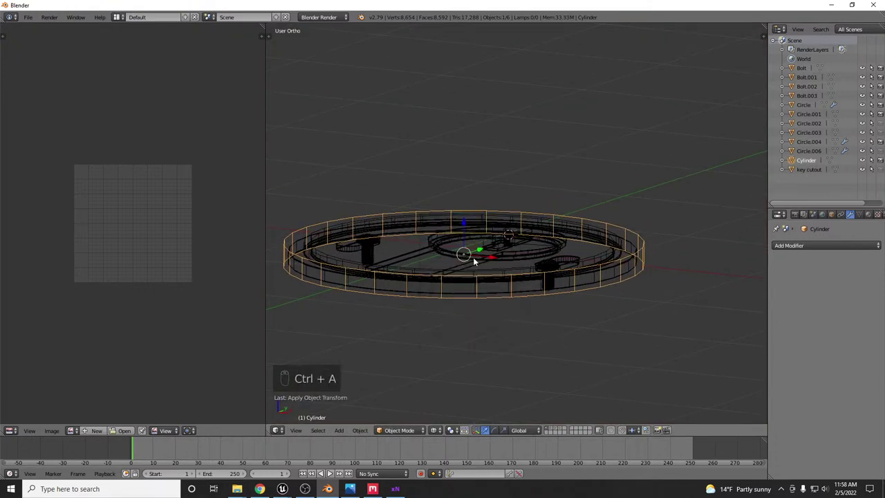
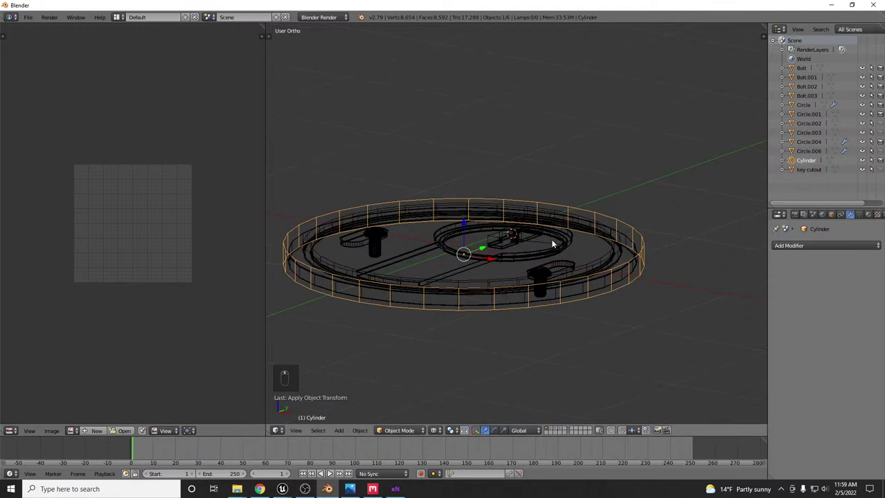
Import an FBX part into the scene and adjust its placement among the lock plate objects.
key("5")
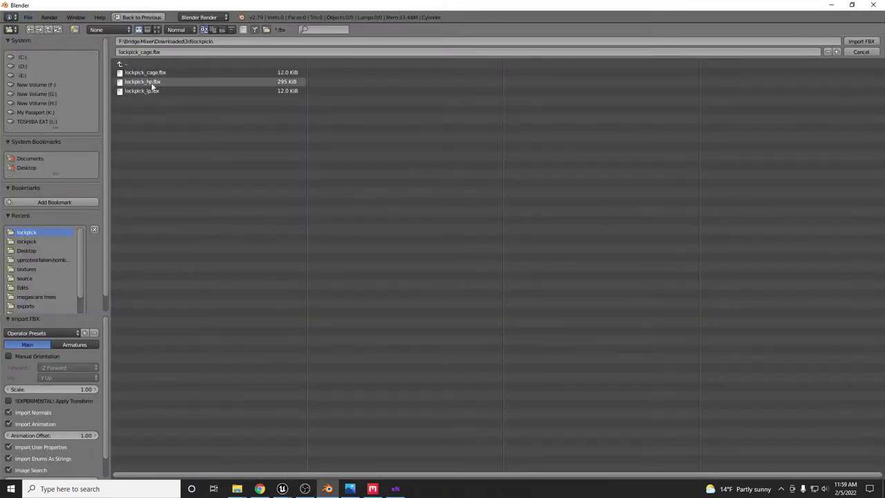
left_click_drag(151, 83, 506, 273)
key("z")
middle_click(506, 273)
right_click(514, 289)
left_click_drag(514, 290, 564, 263)
left_click_drag(566, 264, 583, 292)
left_click_drag(582, 292, 586, 371)
Switch between layers, undo the last couple of changes and reselect the imported part.
key("1")
key("2")
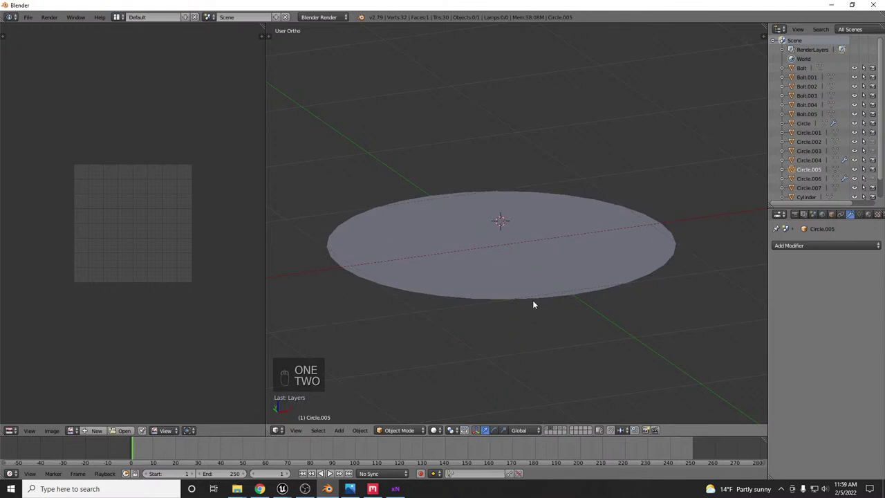
key("1")
middle_click(546, 299)
key("ctrl+z")
key("ctrl+z")
right_click(552, 304)
Unhide the lock plate parts, select the main plate Circle and view it in wireframe.
key("h")
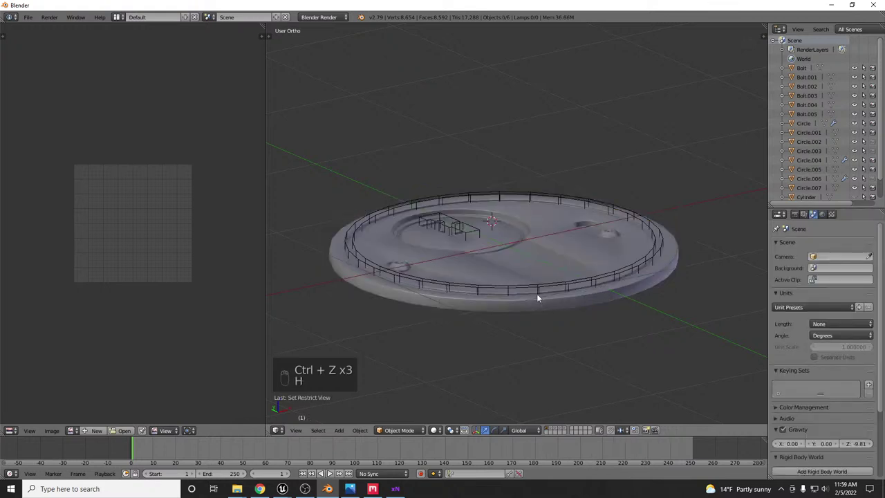
key("a")
key("z")
key("z")
key("z")
key("z")
right_click(654, 220)
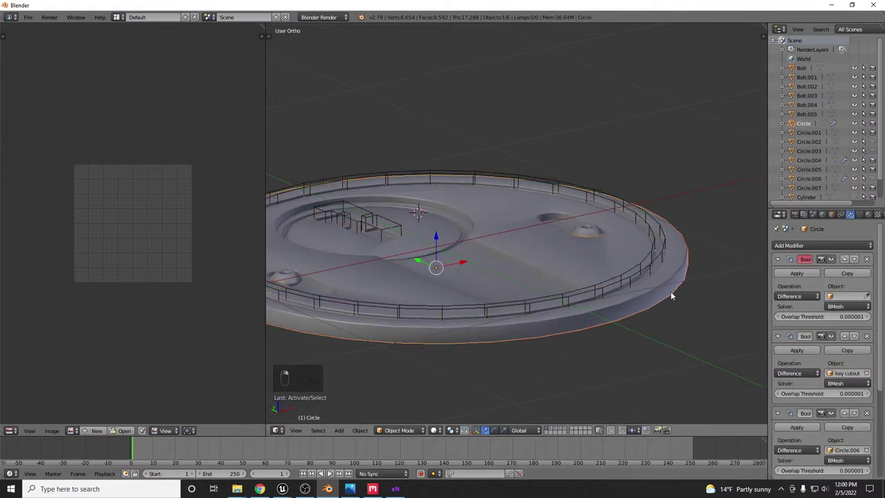
key("z")
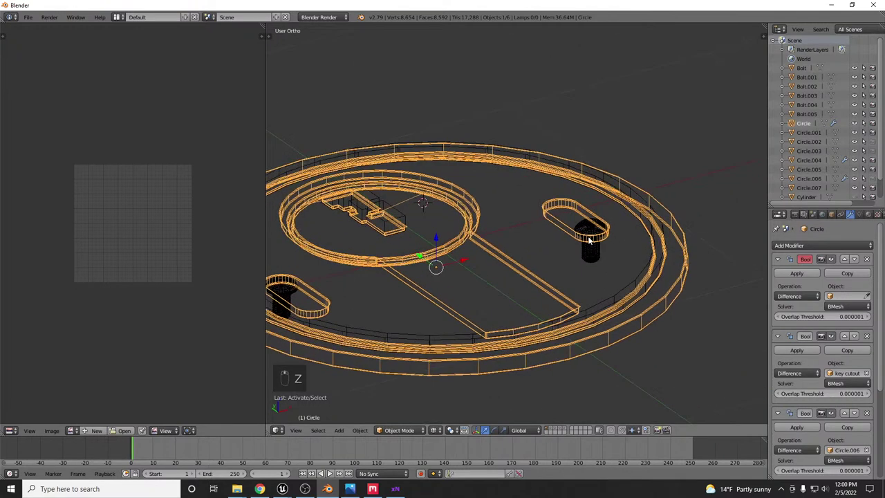
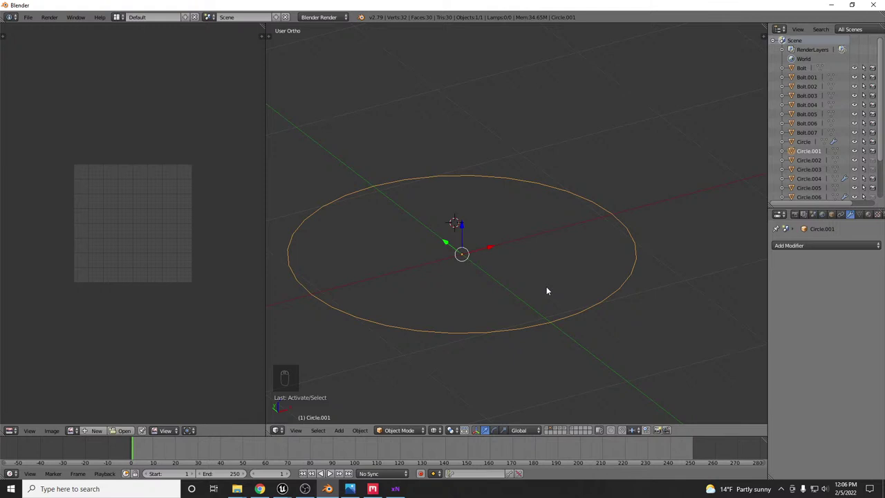
Select the lone Circle.001 outline and duplicate it into a new object, Circle.009.
left_click_drag(539, 299, 562, 287)
key("1")
left_click_drag(561, 287, 574, 294)
key("h")
key("ctrl+z")
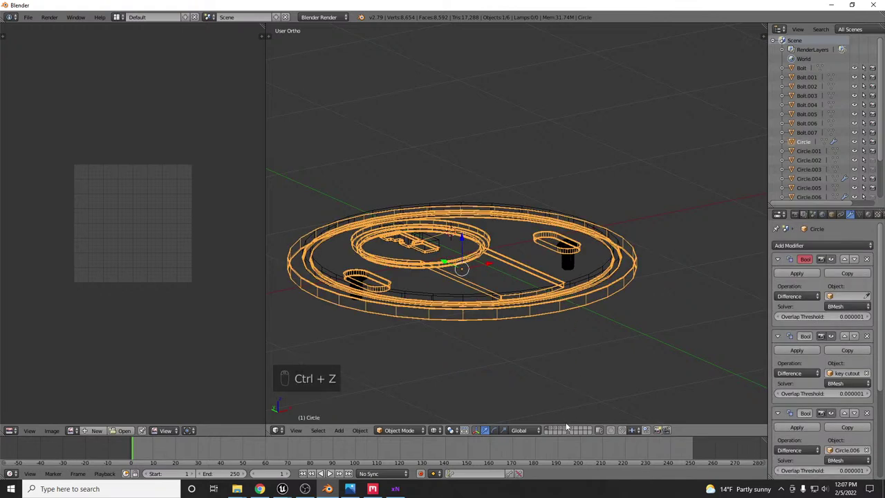
left_click_drag(569, 430, 573, 304)
left_click_drag(574, 304, 567, 300)
key("shift+d")
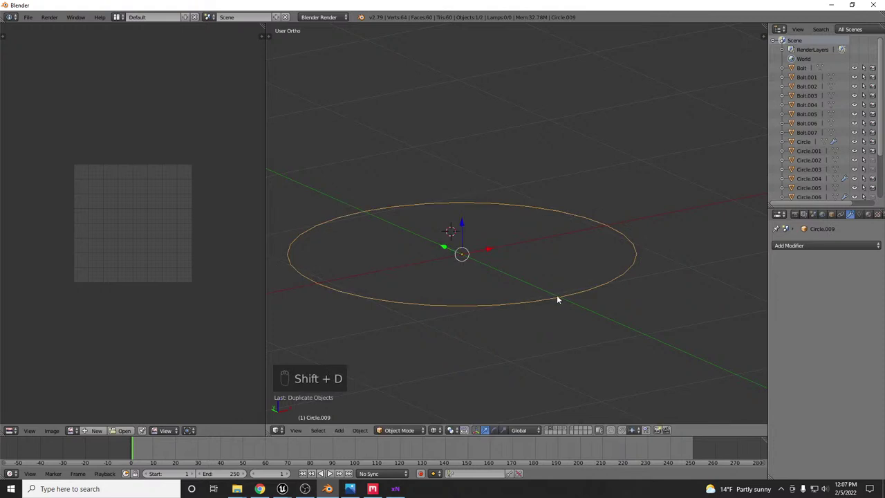
Fill Circle.009, extrude it into a thin ring wall, and return to Object Mode viewed at an angle.
key("Tab")
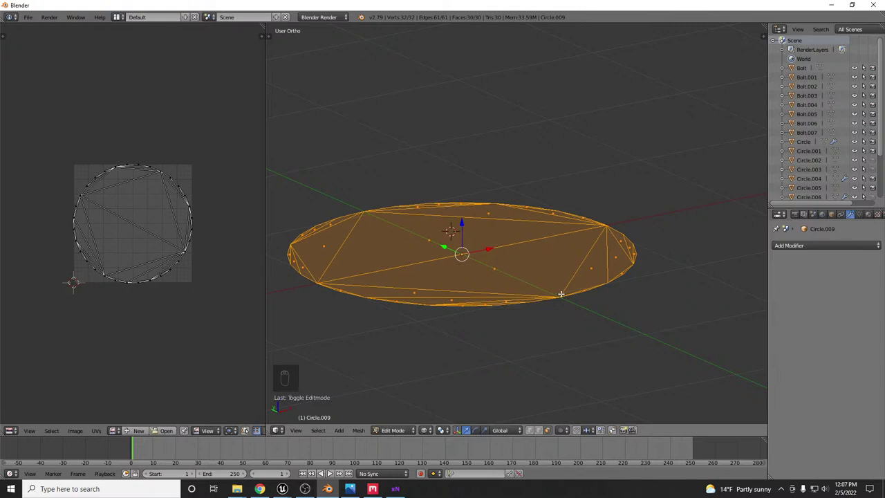
key("e")
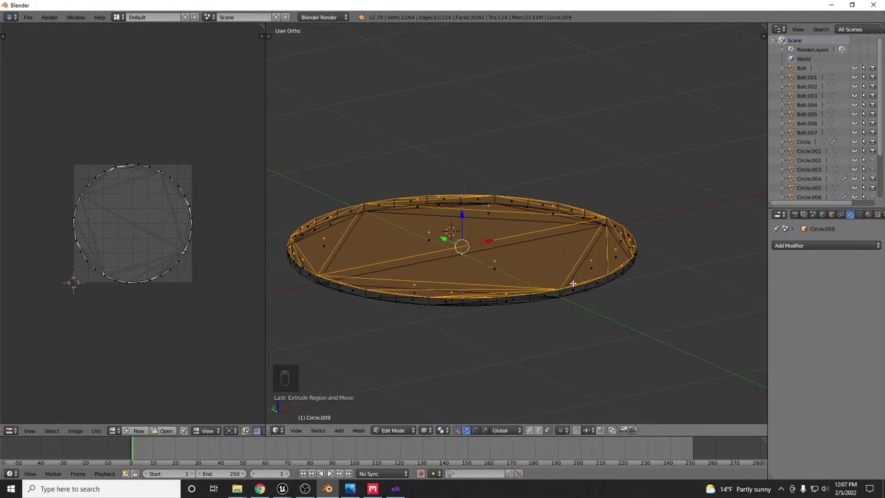
key("KP_1")
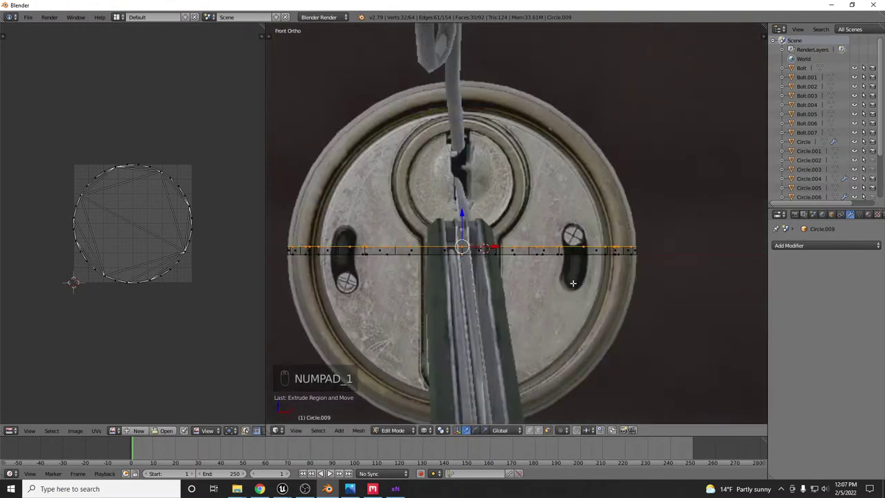
key("a")
key("a")
key("g")
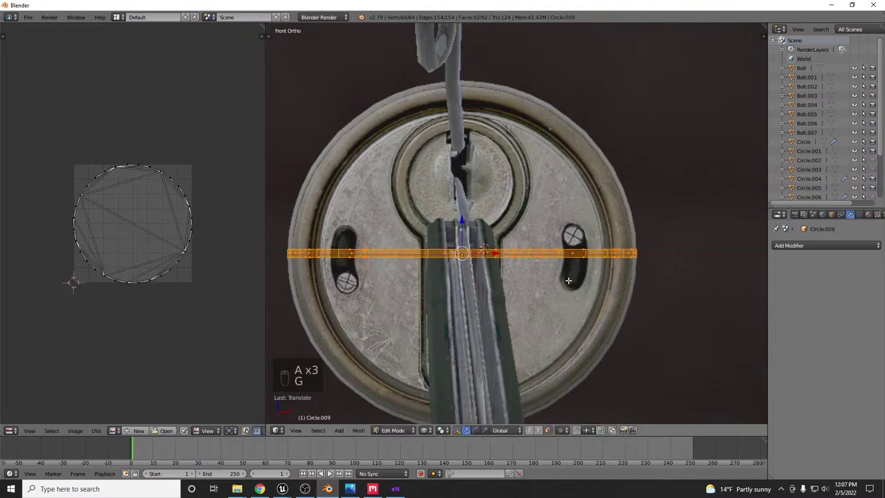
key("Tab")
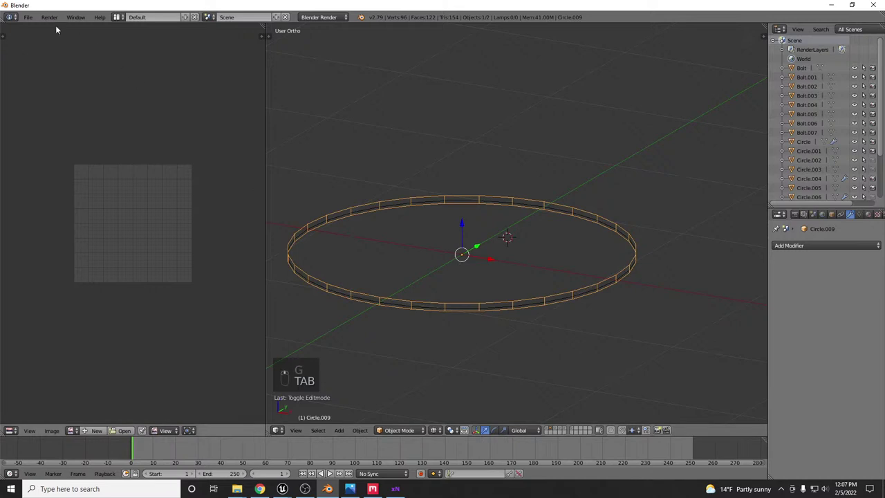
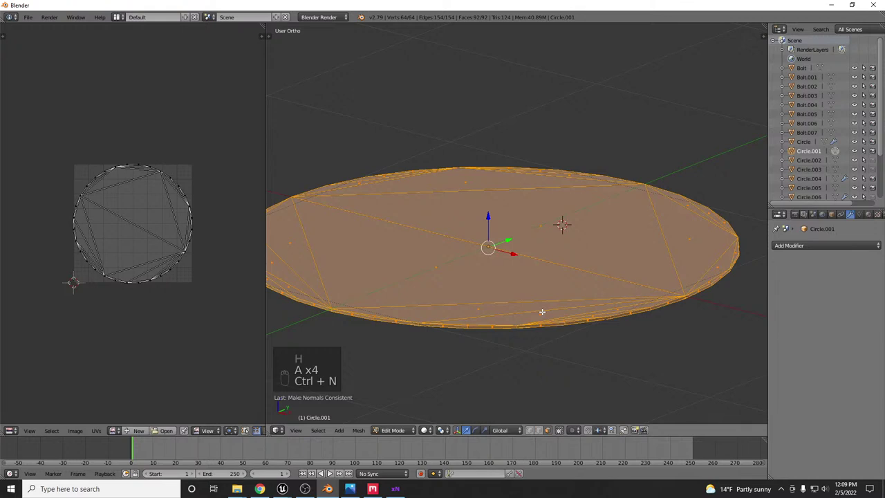
Leave Edit Mode on the disc Circle.001 and head to the File menu for export.
key("Tab")
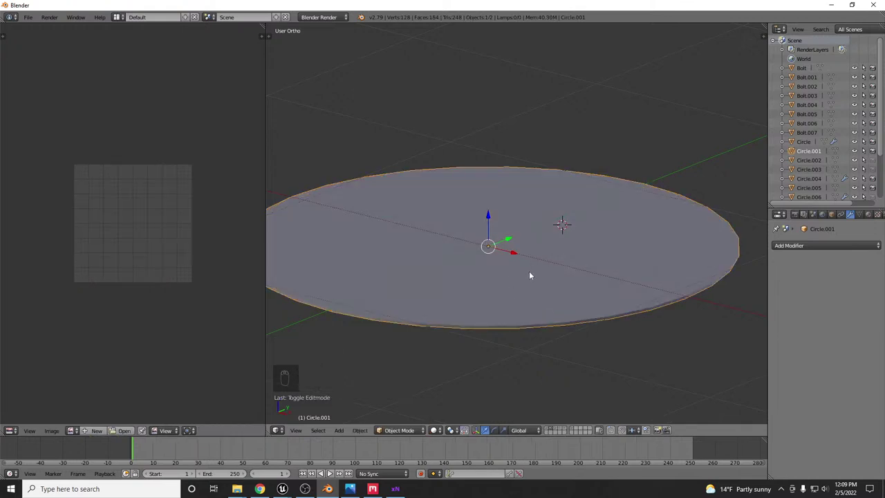
left_click_drag(531, 276, 31, 17)
Export the disc as lockpick_lp.fbx, then hide and unhide objects in the scene.
left_click_drag(32, 18, 138, 231)
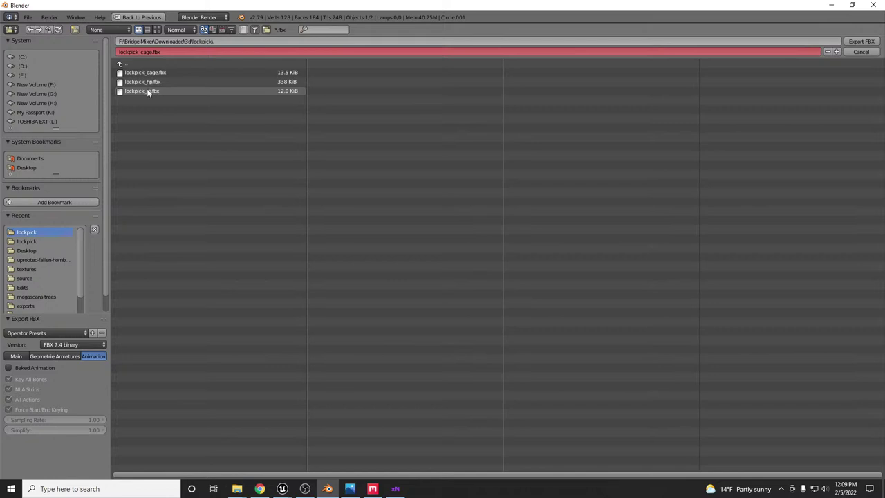
left_click_drag(152, 91, 502, 272)
key("ctrl+h")
key("alt+h")
Return to the File menu and bring up the export formats again for Circle.009.
left_click_drag(490, 300, 32, 19)
middle_click(32, 19)
left_click_drag(69, 184, 155, 234)
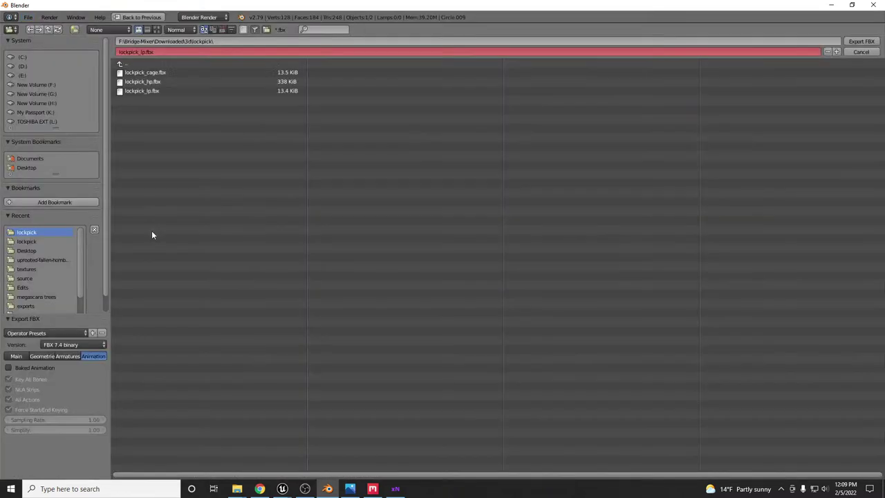
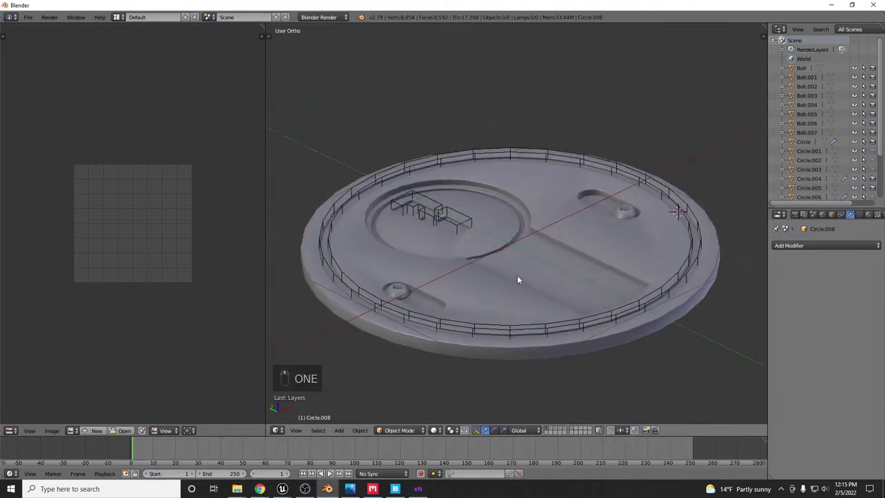
Switch layers and select the thin railing ring object in the viewport.
left_click_drag(504, 298, 521, 285)
key("2")
left_click_drag(527, 308, 548, 285)
left_click_drag(548, 282, 675, 172)
key("z")
right_click(675, 172)
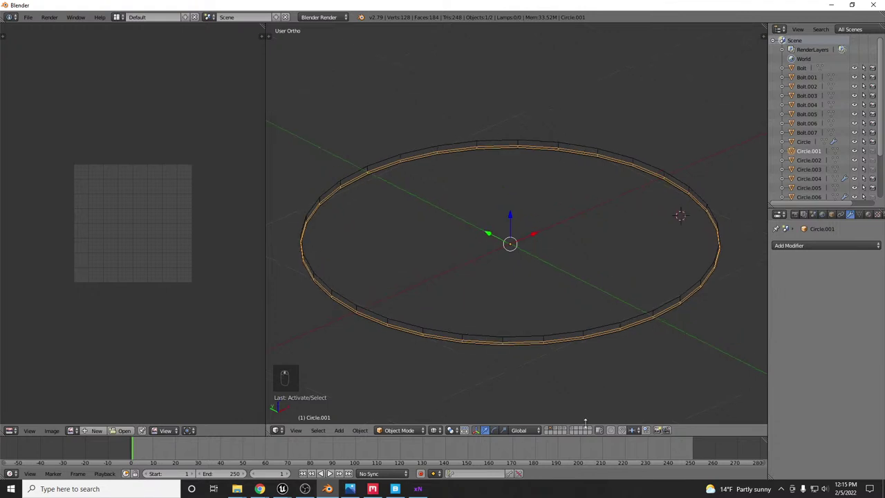
Move to an empty top-ortho view, hide the lockpick reference image and recentre the 3D cursor at the origin.
left_click_drag(577, 433, 528, 293)
key("KP_7")
key("KP_Decimal")
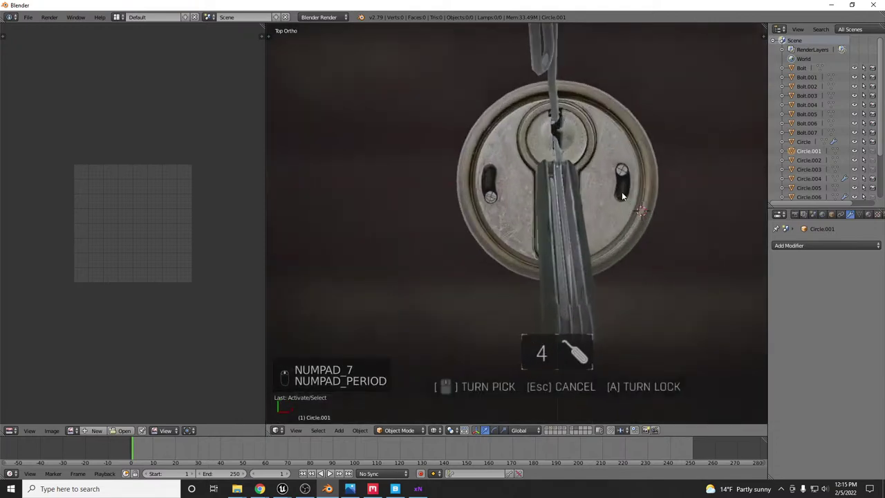
key("n")
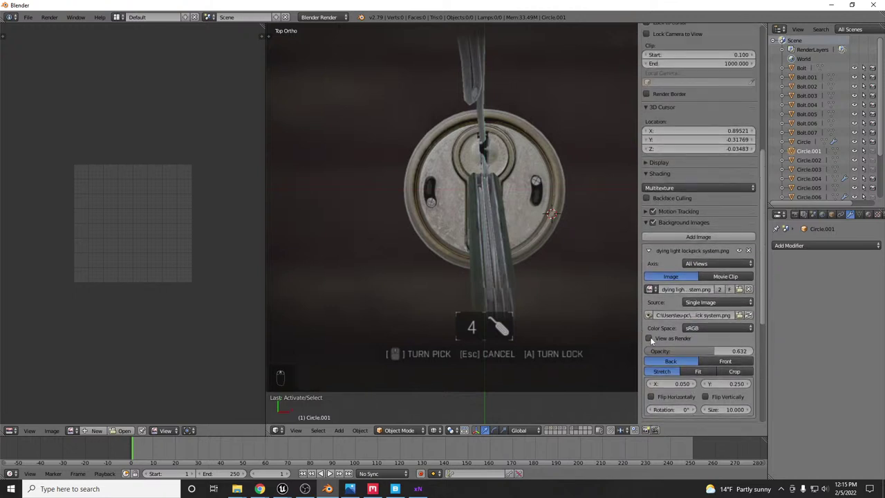
left_click_drag(657, 226, 477, 203)
key("shift+c")
Add a filled circle Circle.010 at the origin, unwrap it, and duplicate it into Circle.011.
key("shift+a")
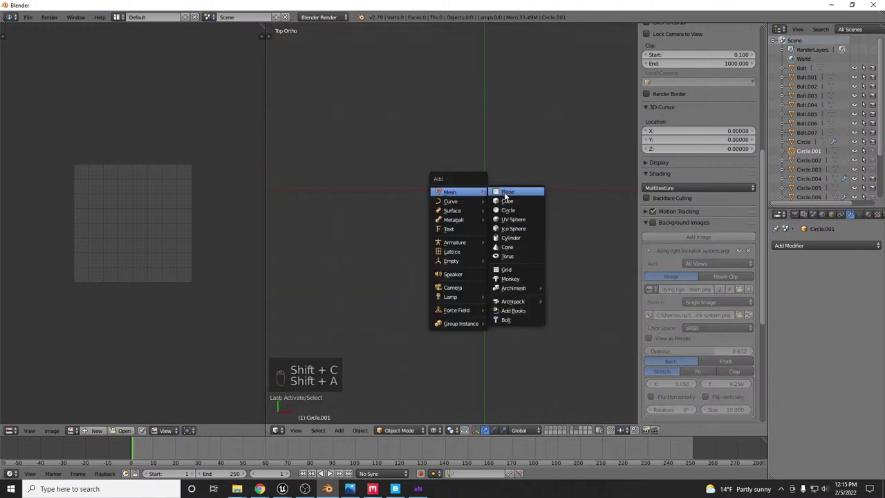
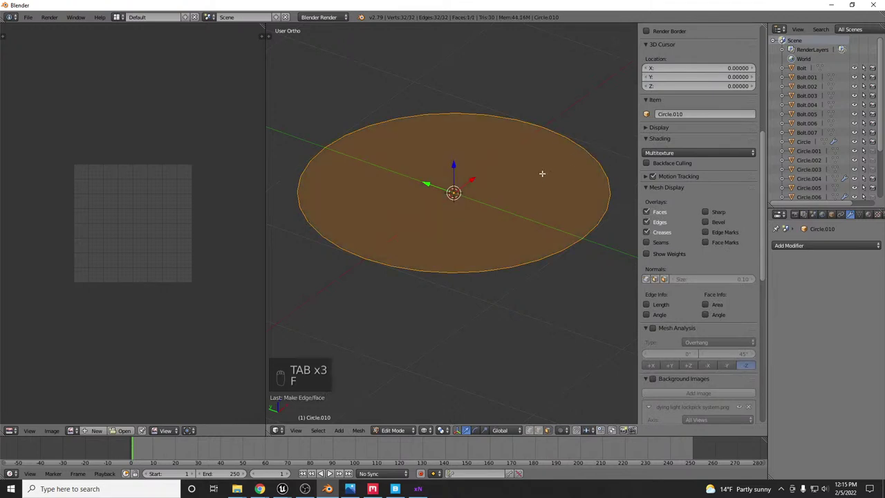
key("u")
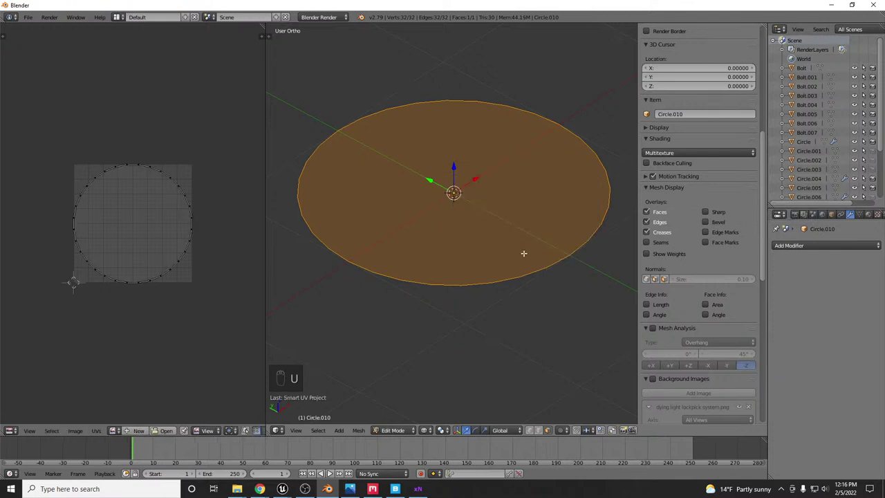
key("Tab")
key("shift+d")
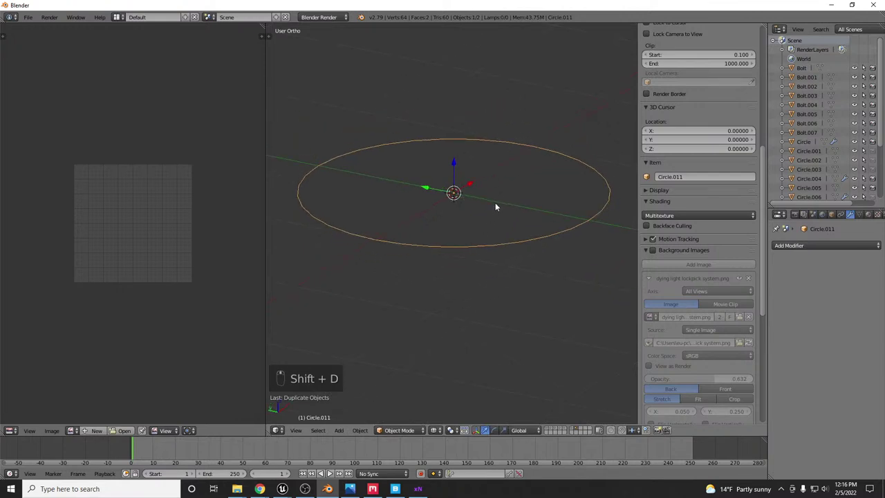
Extrude the copied circle along Z into a thick disc and inset its top into concentric stepped rings.
key("Tab")
key("g")
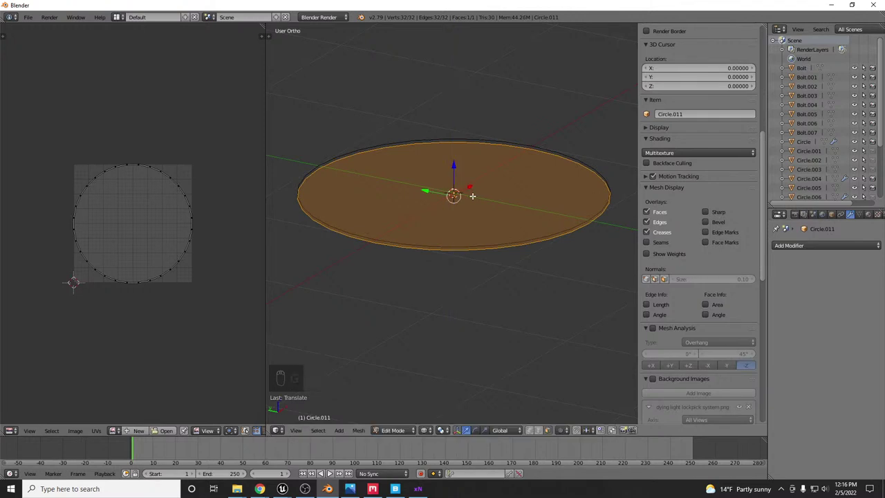
key("e")
key("z")
key("a")
key("a")
key("ctrl+n")
key("Tab")
left_click_drag(459, 237, 710, 325)
key("Tab")
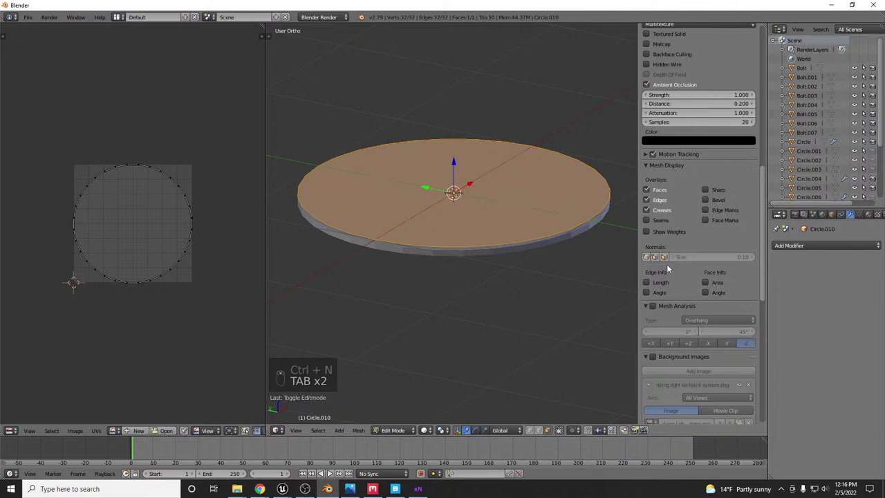
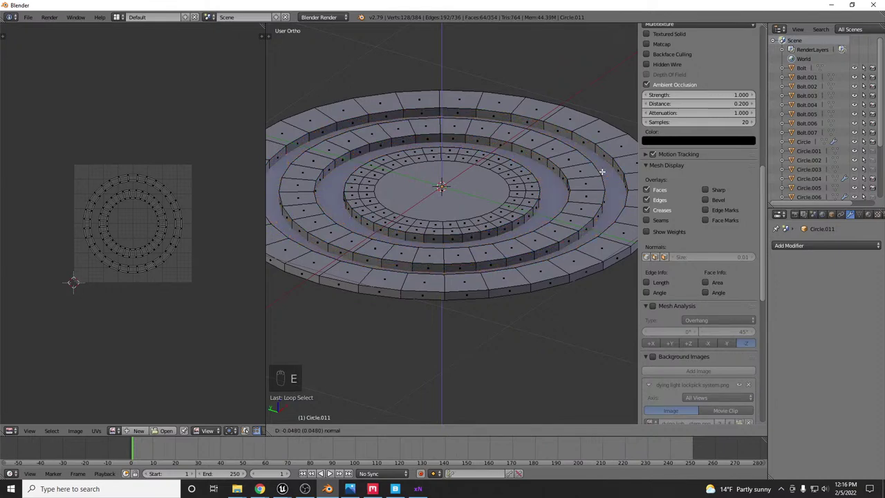
key("Tab")
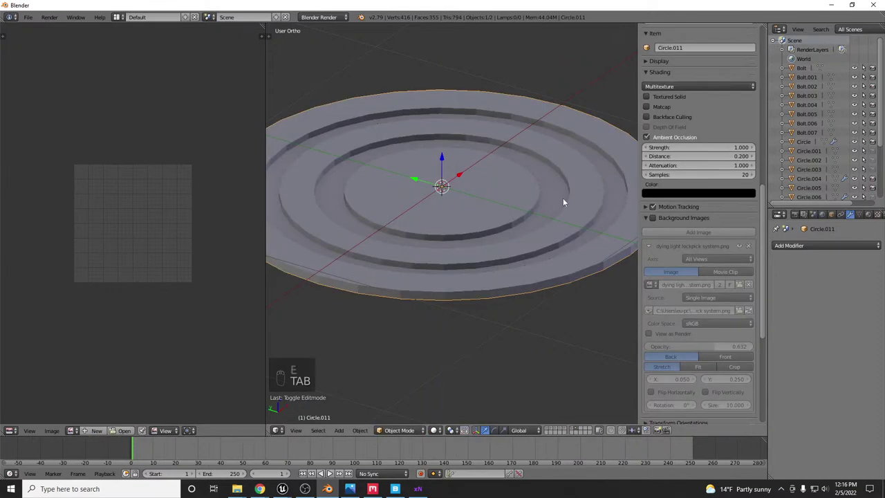
Give Circle.011 a Bevel modifier of seven segments at 0.011 width with smooth shading.
left_click_drag(831, 250, 713, 280)
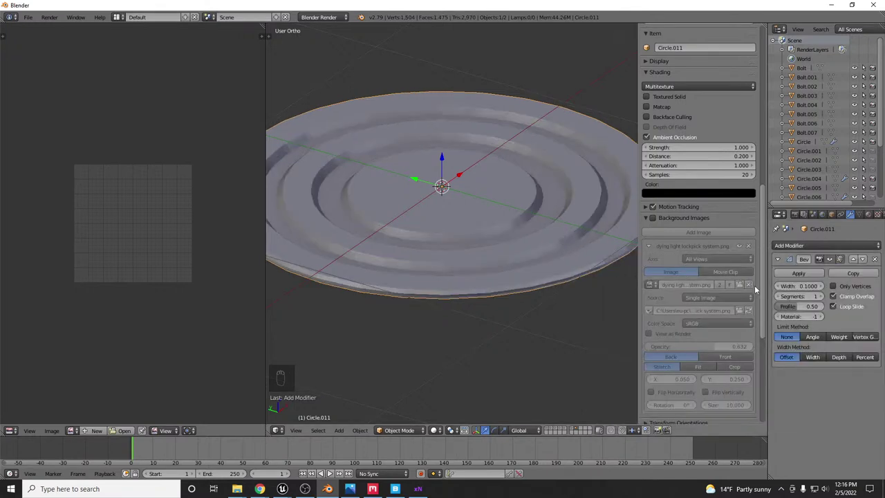
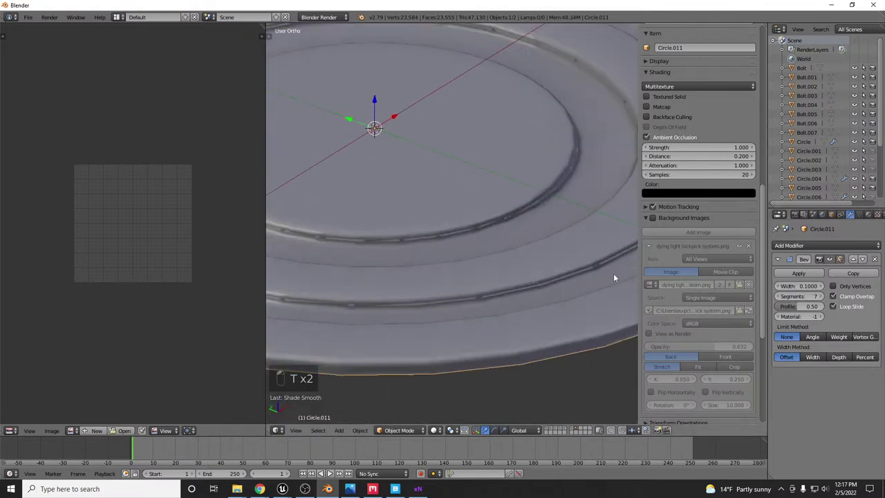
left_click(806, 292)
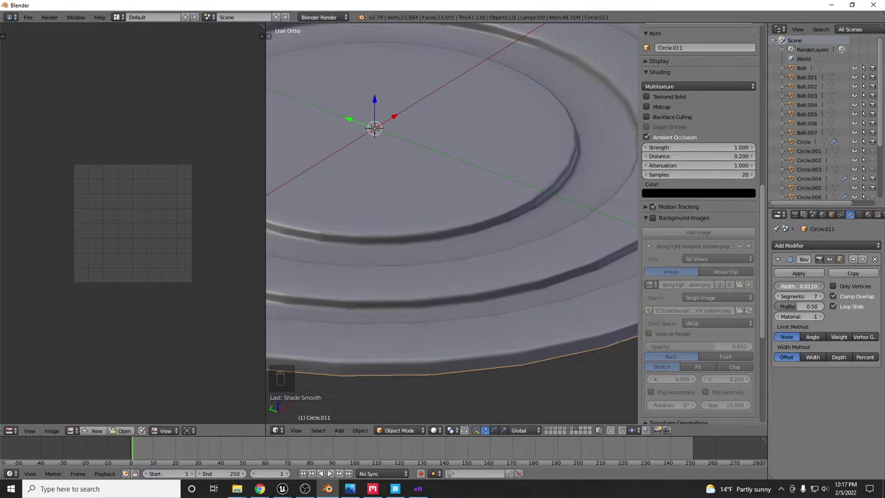
left_click_drag(498, 249, 508, 257)
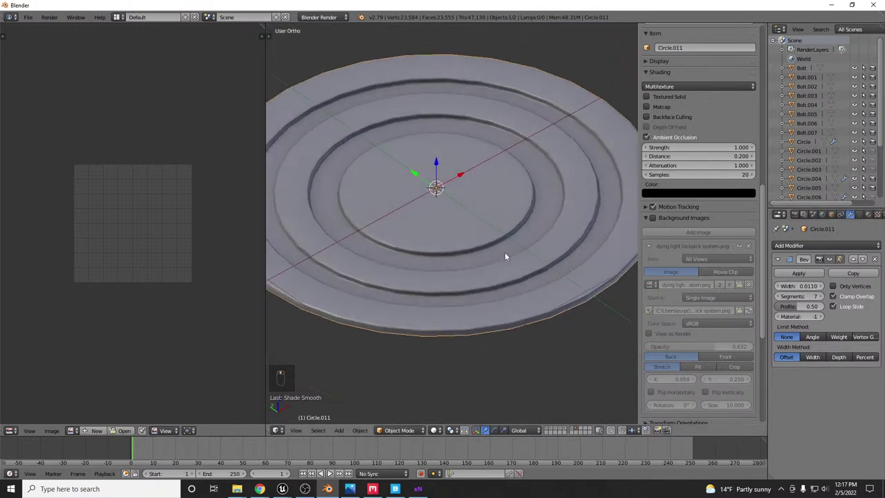
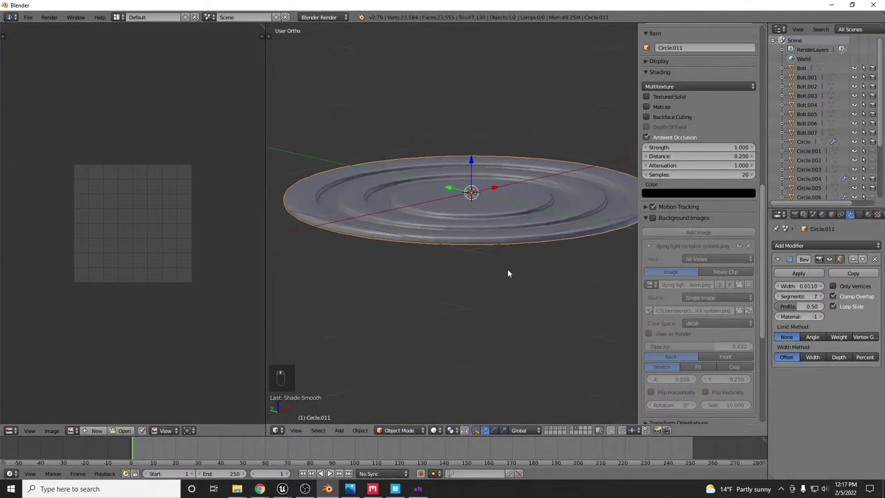
Unhide the discs, select Circle.011 and export it as lockpick_hp.fbx in the lockpick folder.
key("ctrl+h")
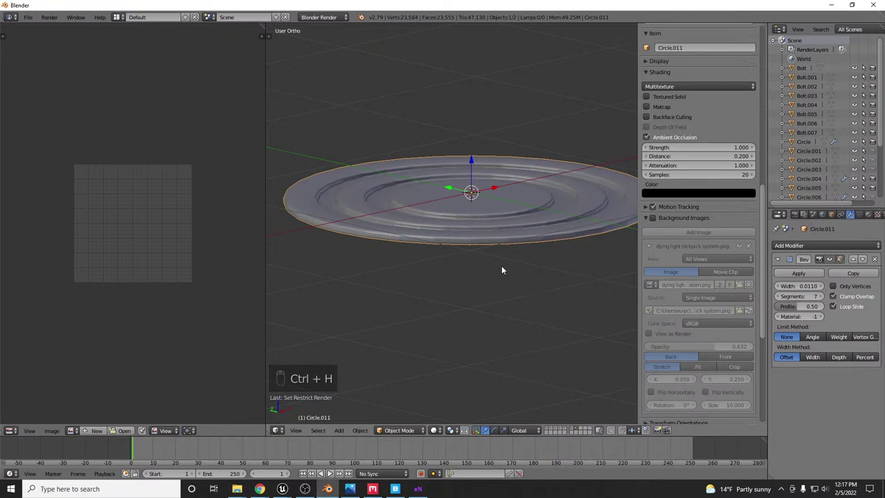
key("alt+h")
left_click_drag(500, 227, 57, 186)
right_click(32, 20)
left_click(55, 199)
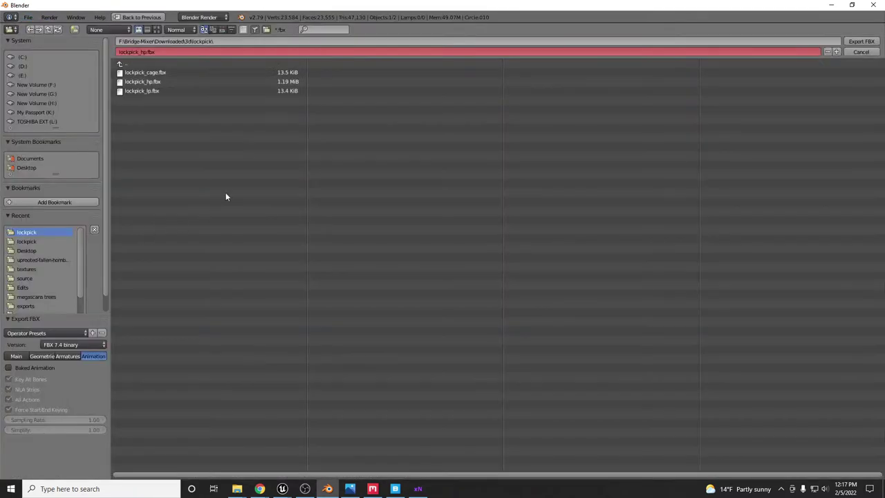
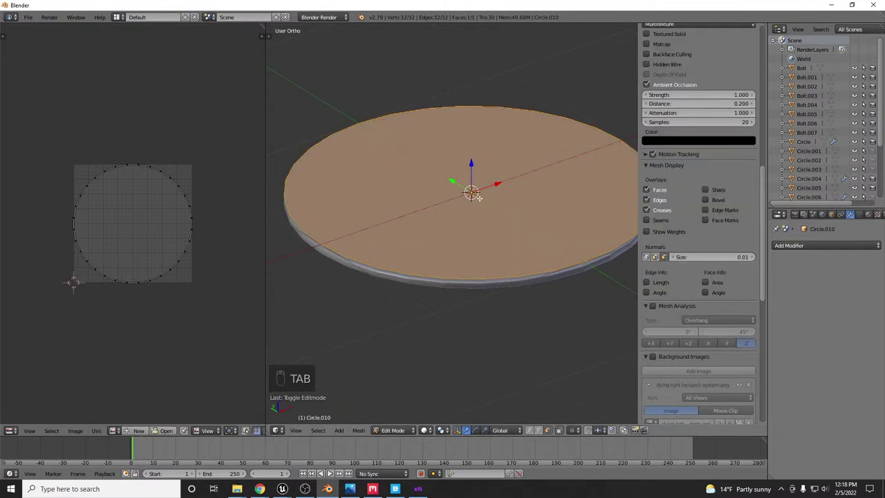
Triangulate Circle.010's N-sided face with Ctrl+T and restart its FBX export.
key("ctrl+t")
key("Tab")
left_click(25, 23)
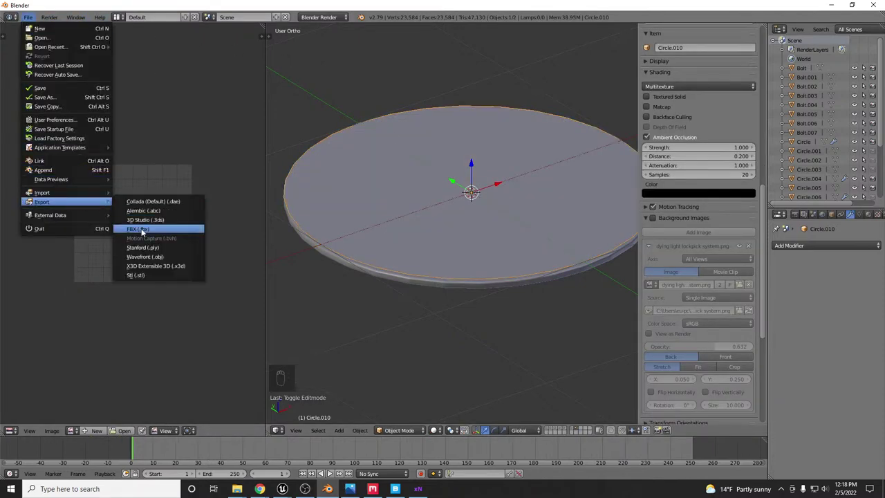
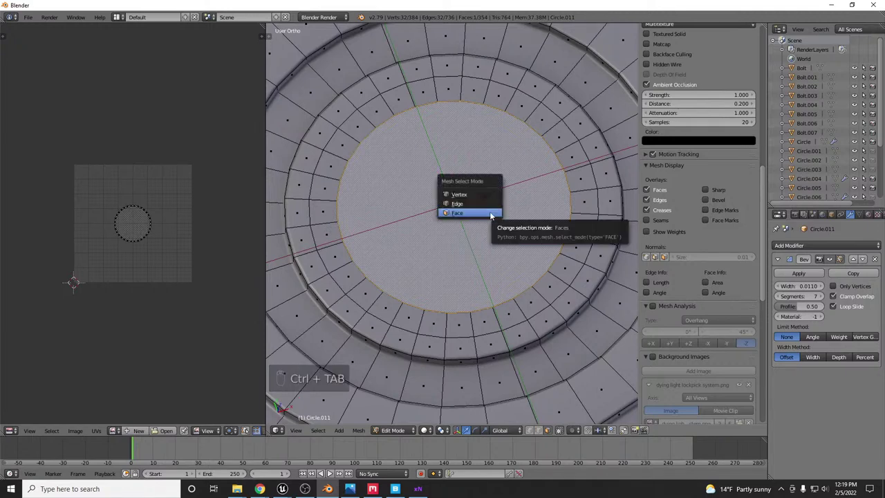
Delete Circle.011's central face and fill a new strip face across the centre gap.
key("Tab")
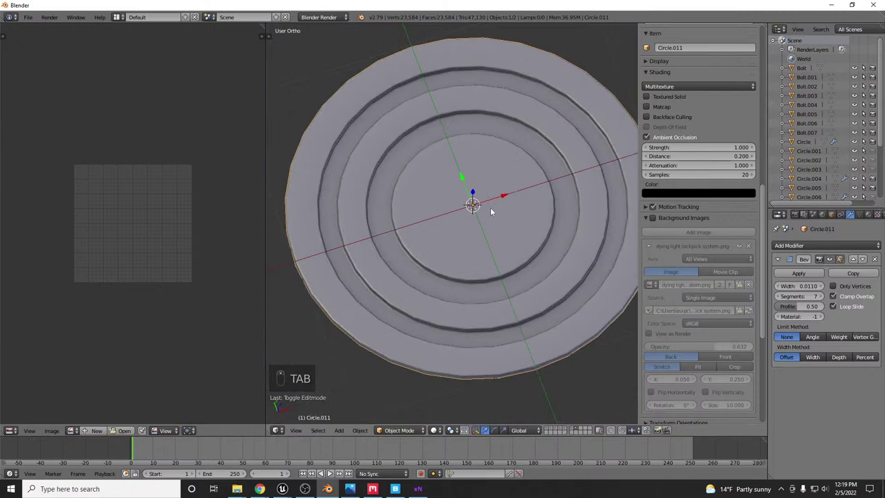
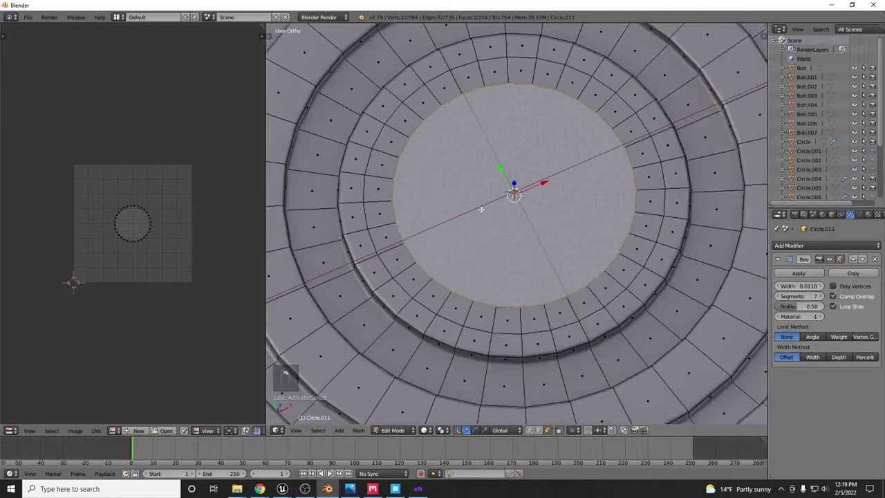
key("ctrl+Tab")
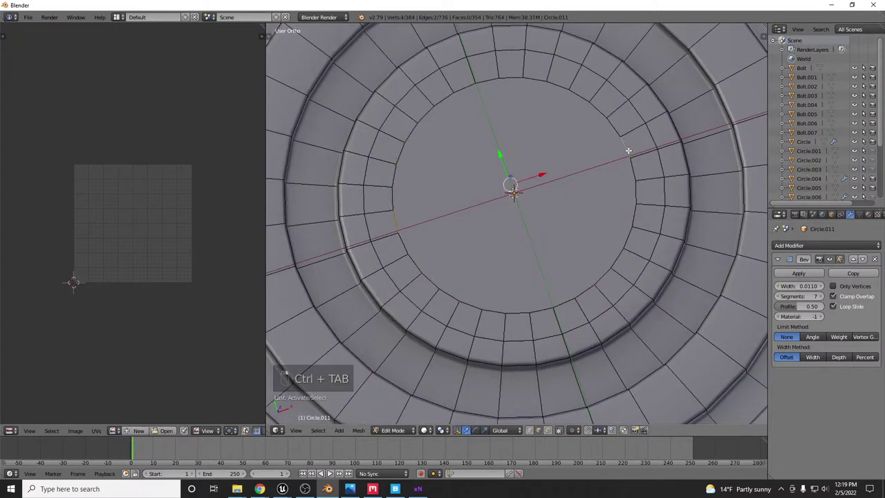
key("f")
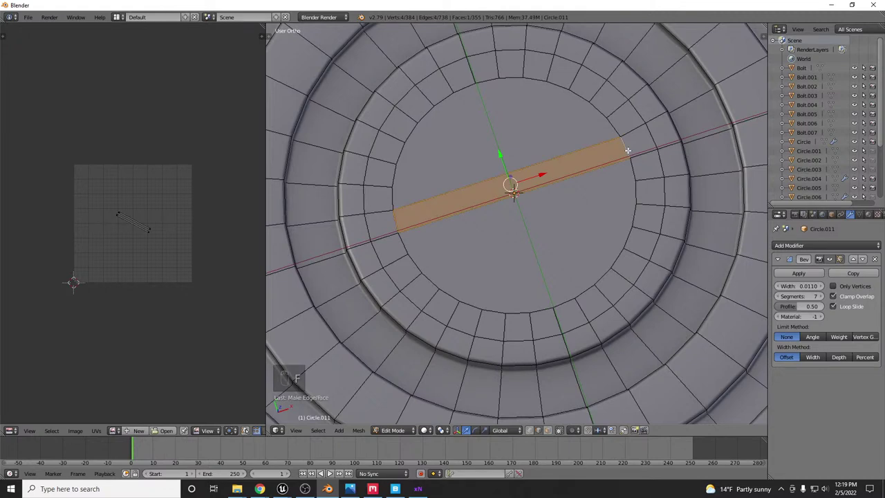
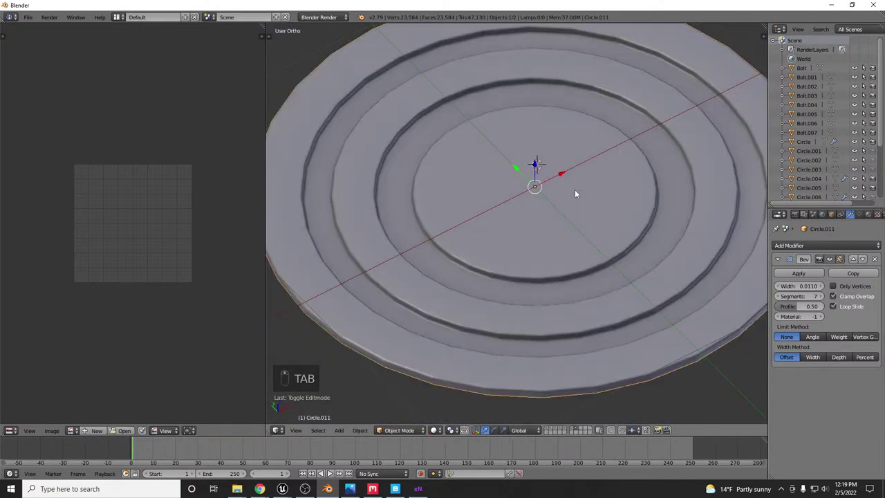
Apply the Bevel modifier on Circle.011 and check the refilled triangulated centre in Edit Mode.
key("Tab")
key("Tab")
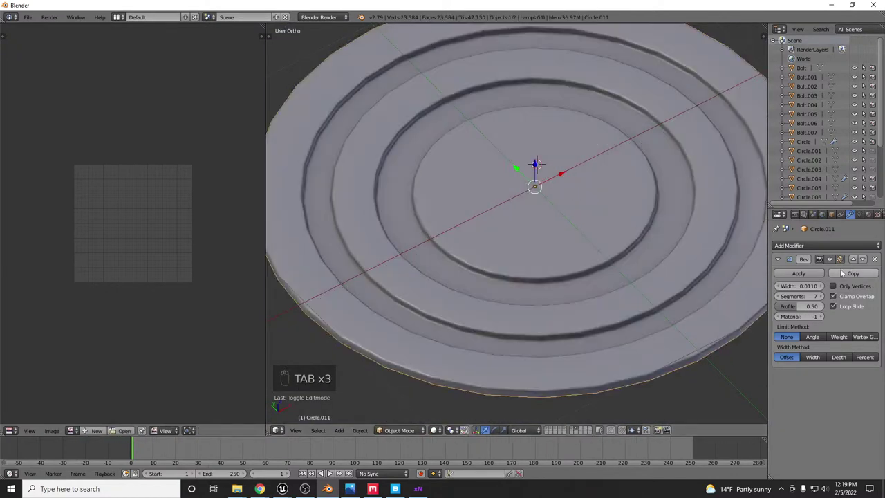
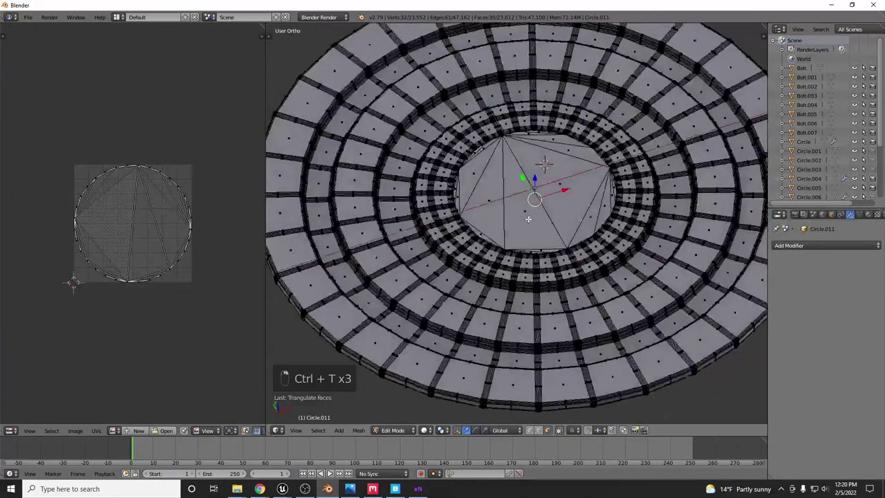
key("Tab")
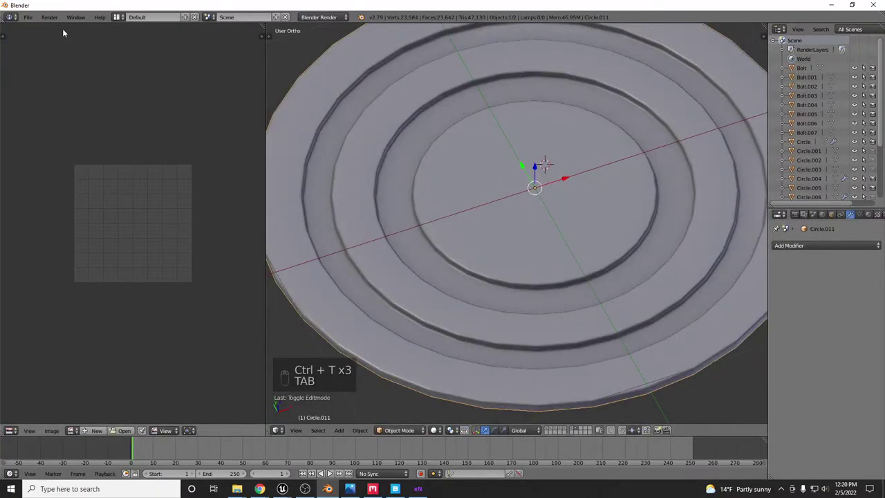
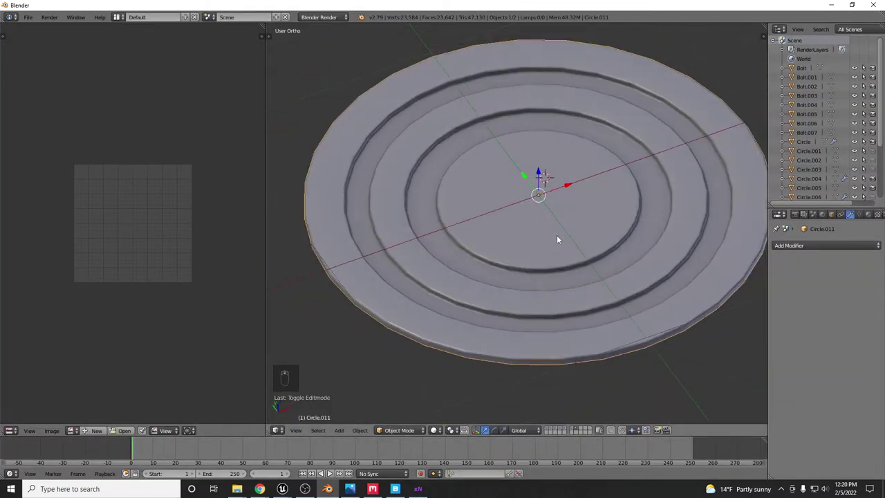
Unhide and select Circle.011, enter Edit Mode and enable face normals display under Mesh Display.
key("ctrl+h")
key("alt+h")
left_click_drag(570, 209, 33, 20)
key("Tab")
key("Tab")
left_click_drag(34, 20, 139, 233)
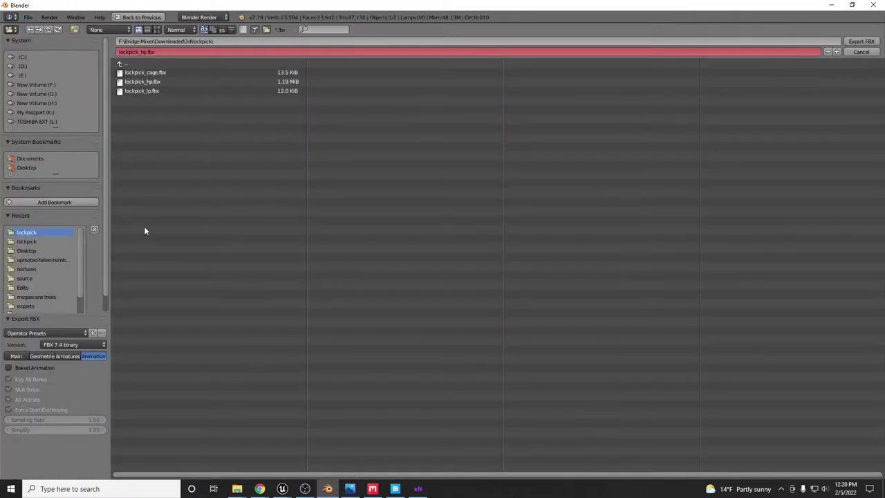
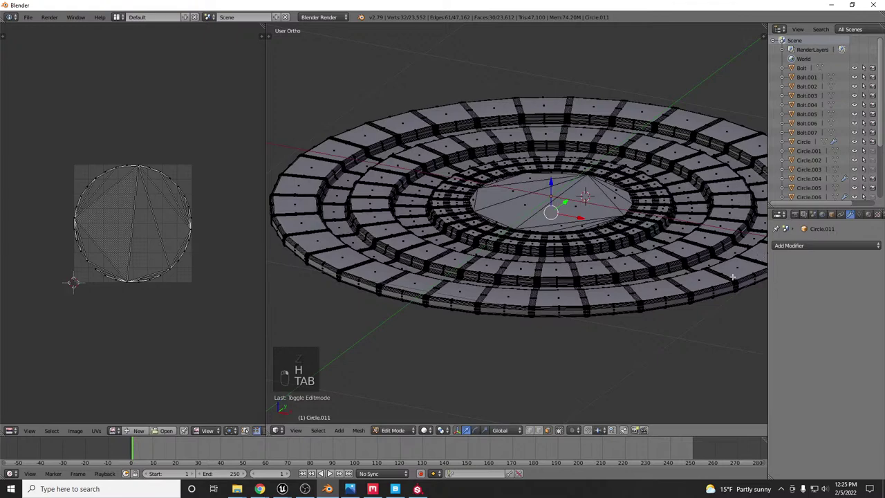
key("n")
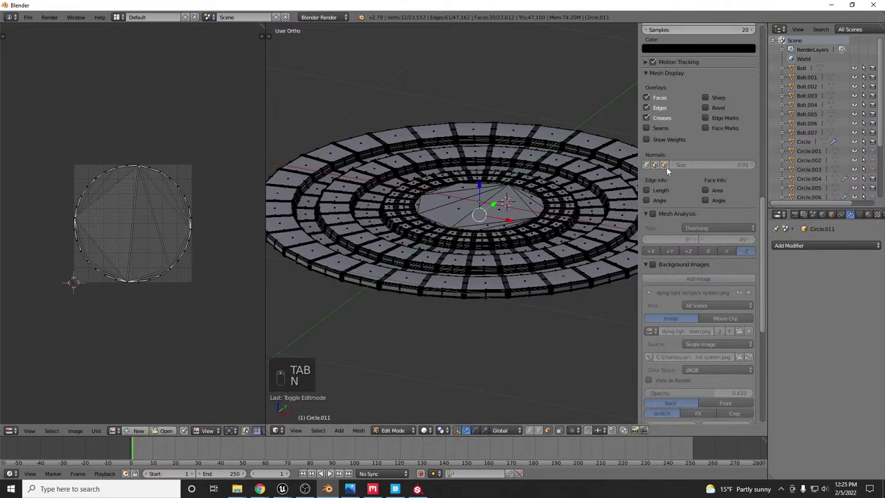